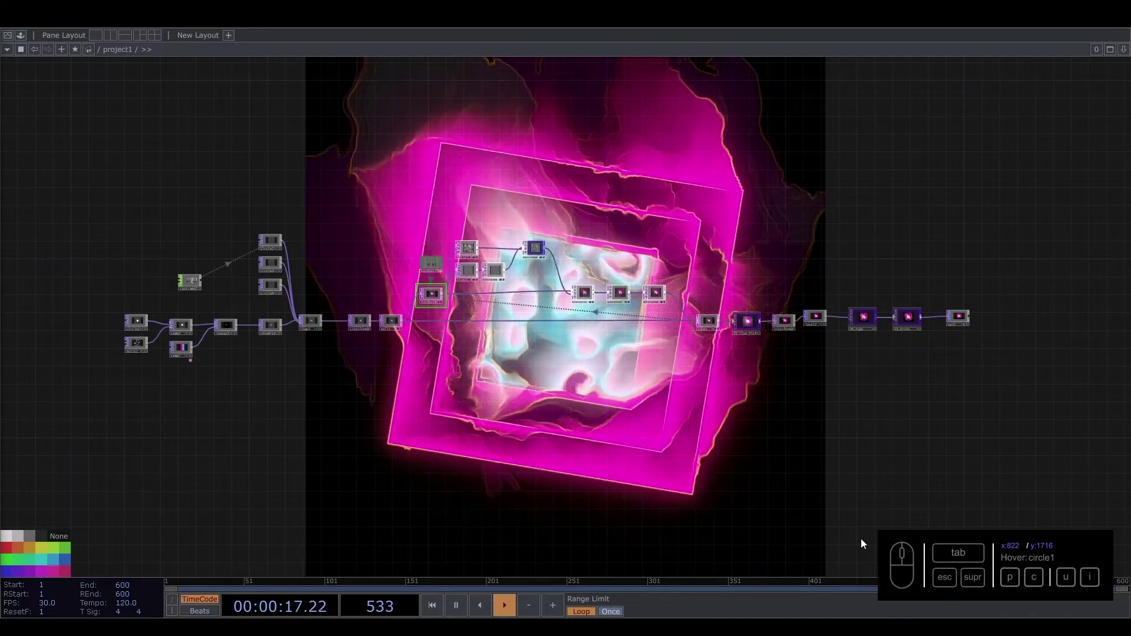
Inspect the existing network, zooming in to read the node names.
{"action": "left_click", "coordinate": [628, 492]}
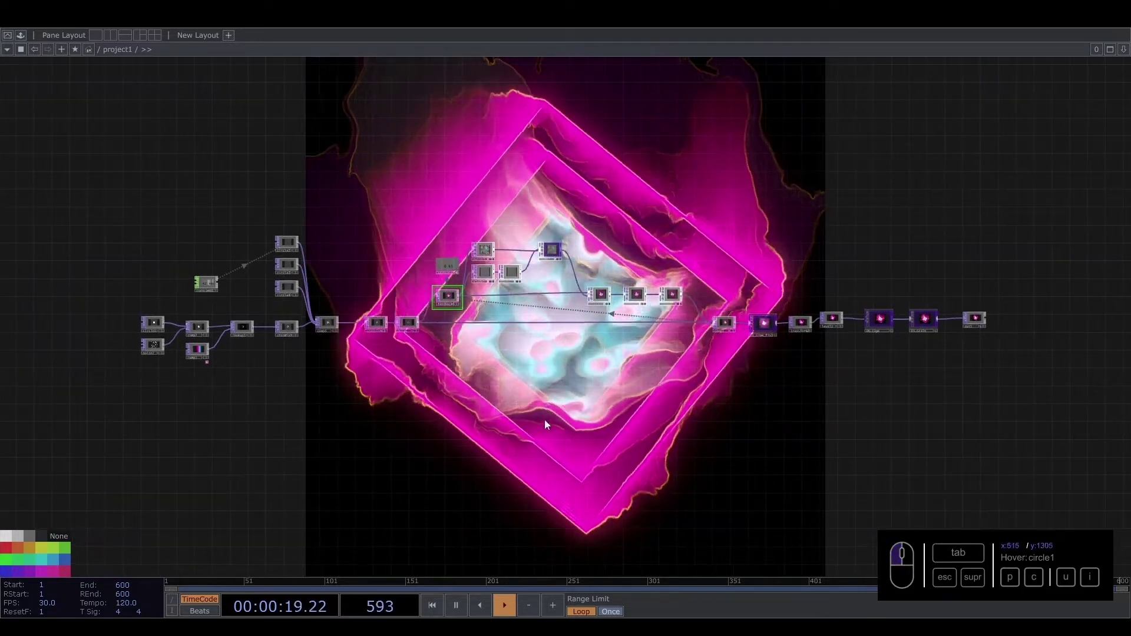
{"action": "left_click", "coordinate": [555, 426]}
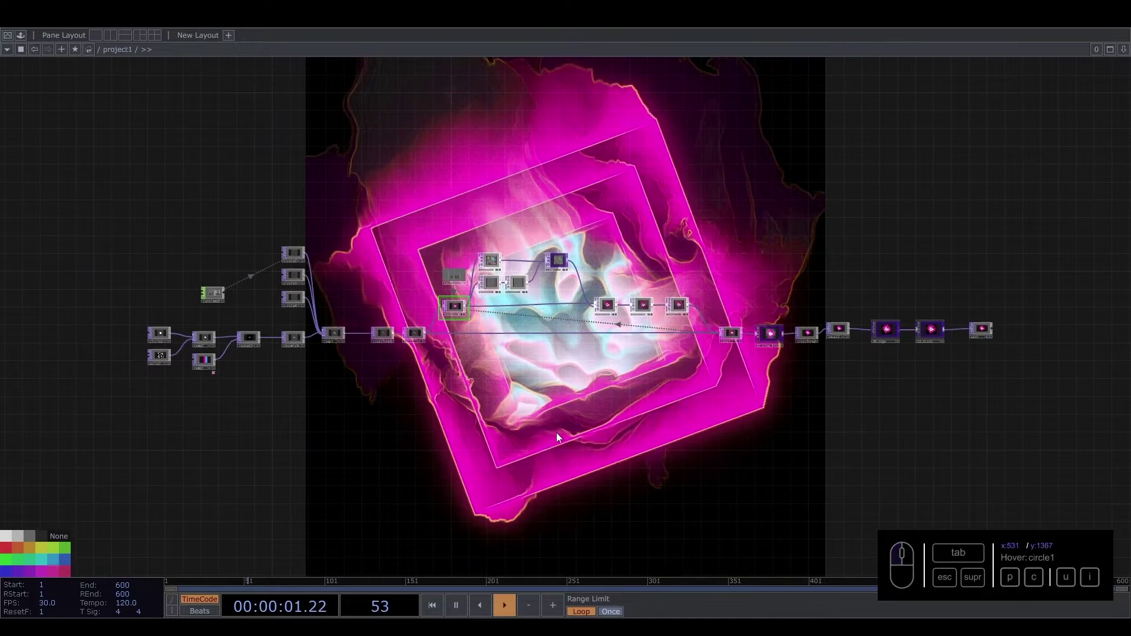
{"action": "left_click", "coordinate": [543, 424]}
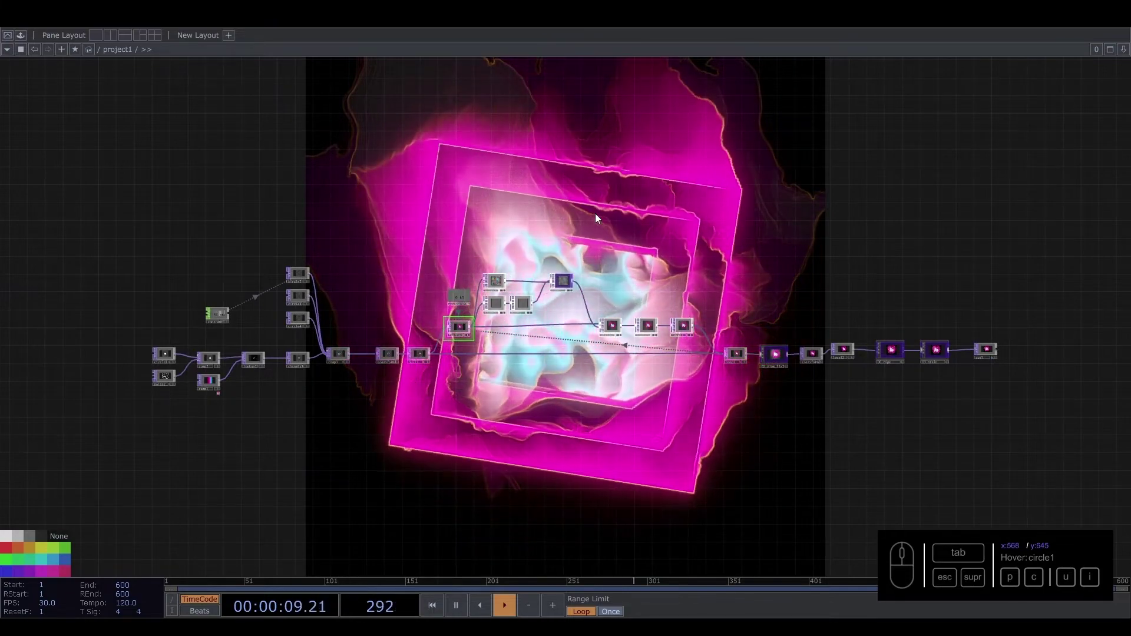
{"action": "left_click", "coordinate": [415, 236]}
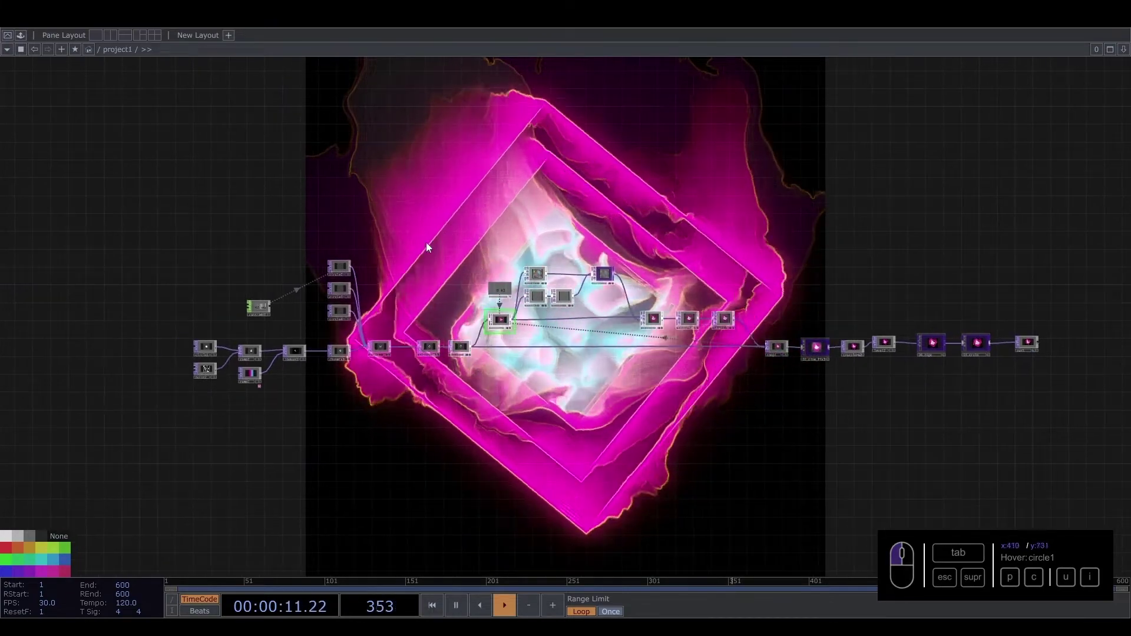
{"action": "middle_click", "coordinate": [388, 279]}
{"action": "left_click", "coordinate": [396, 278]}
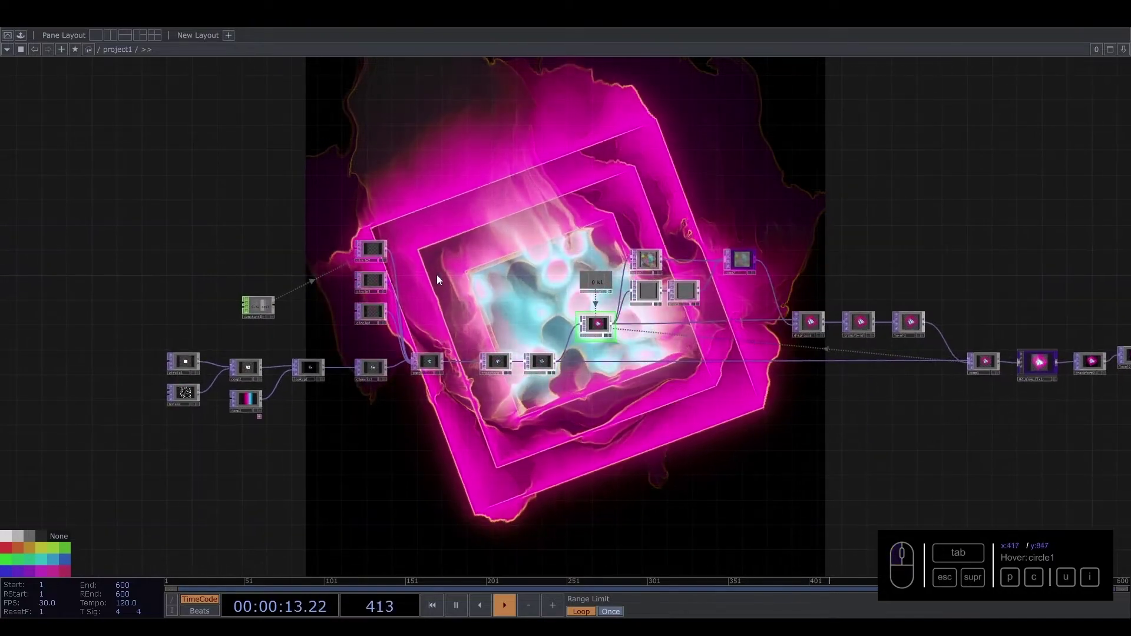
{"action": "left_click", "coordinate": [441, 280]}
{"action": "left_click", "coordinate": [473, 244]}
{"action": "middle_click", "coordinate": [449, 318]}
{"action": "left_click_drag", "start_coordinate": [527, 265], "coordinate": [536, 147]}
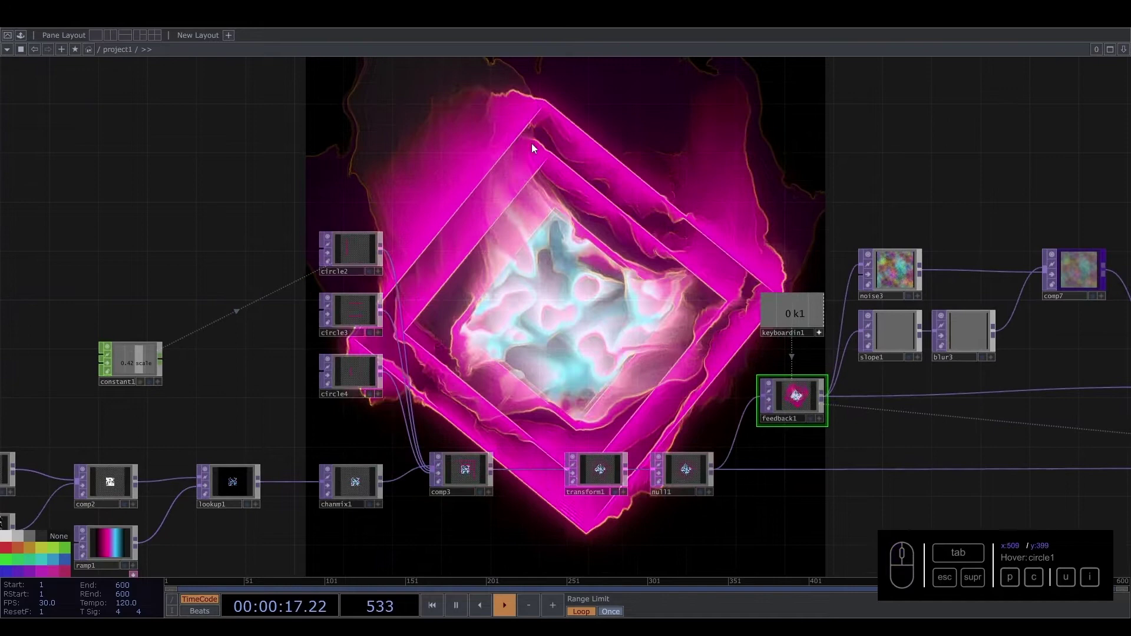
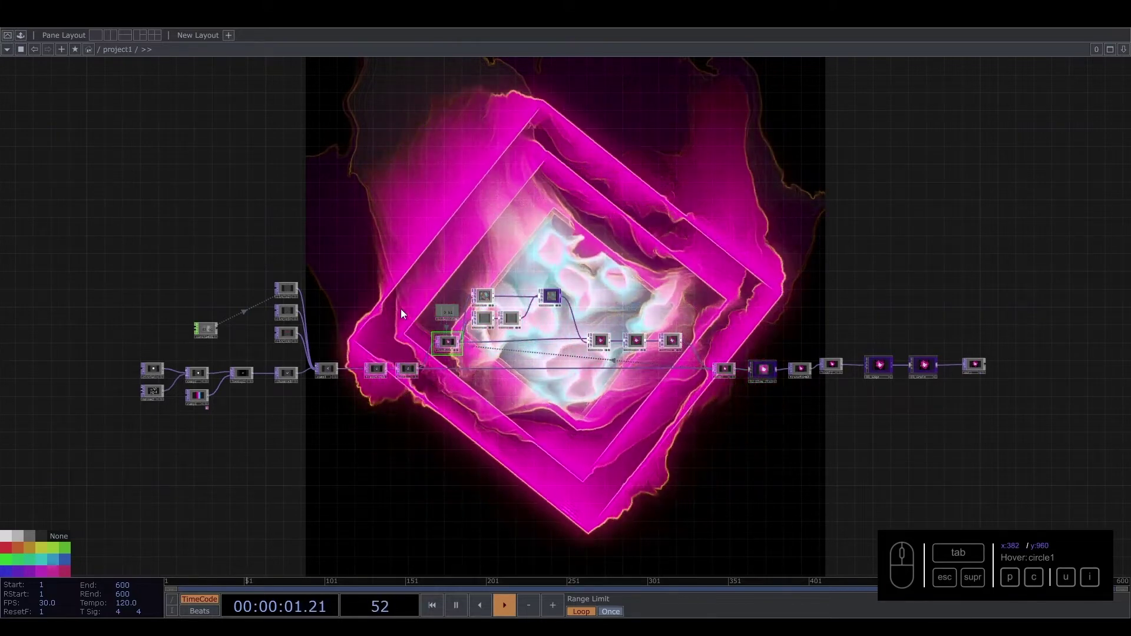
Delete all existing nodes and add a Circle TOP with an enlarged preview.
{"action": "left_click", "coordinate": [399, 311]}
{"action": "left_click_drag", "start_coordinate": [131, 265], "coordinate": [1011, 482]}
{"action": "left_click_drag", "start_coordinate": [559, 381], "coordinate": [394, 380]}
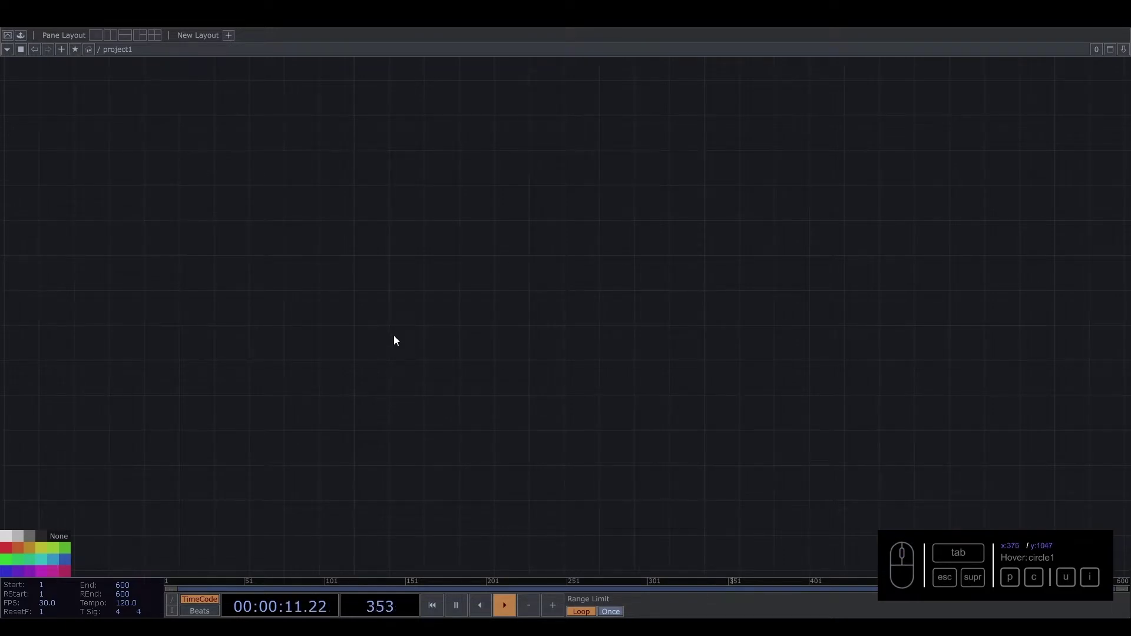
{"action": "key", "text": "c"}
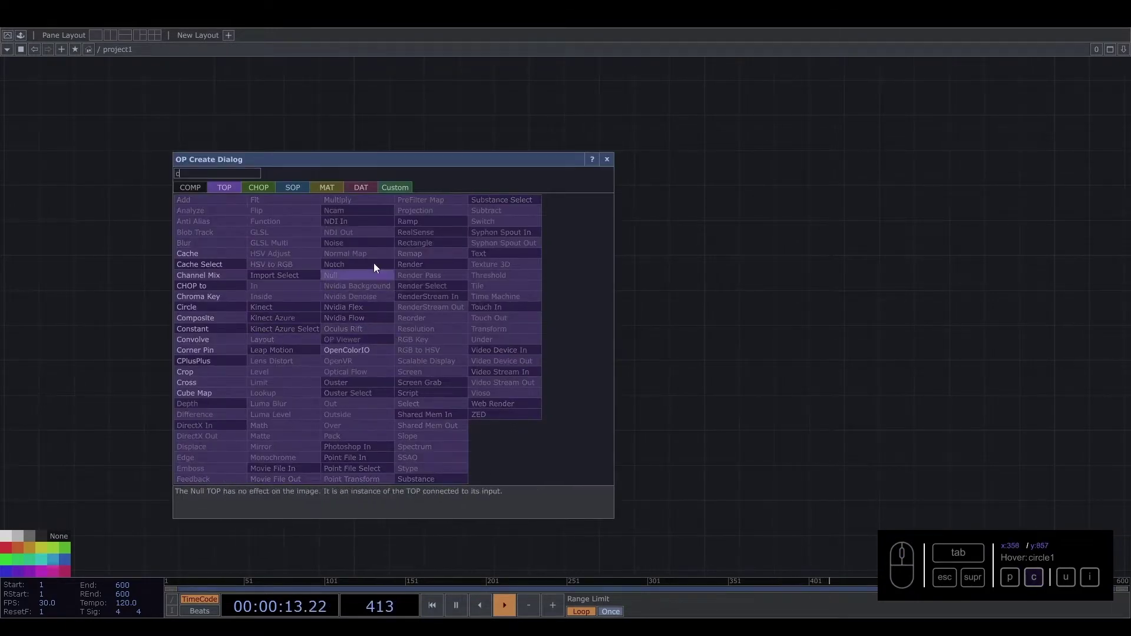
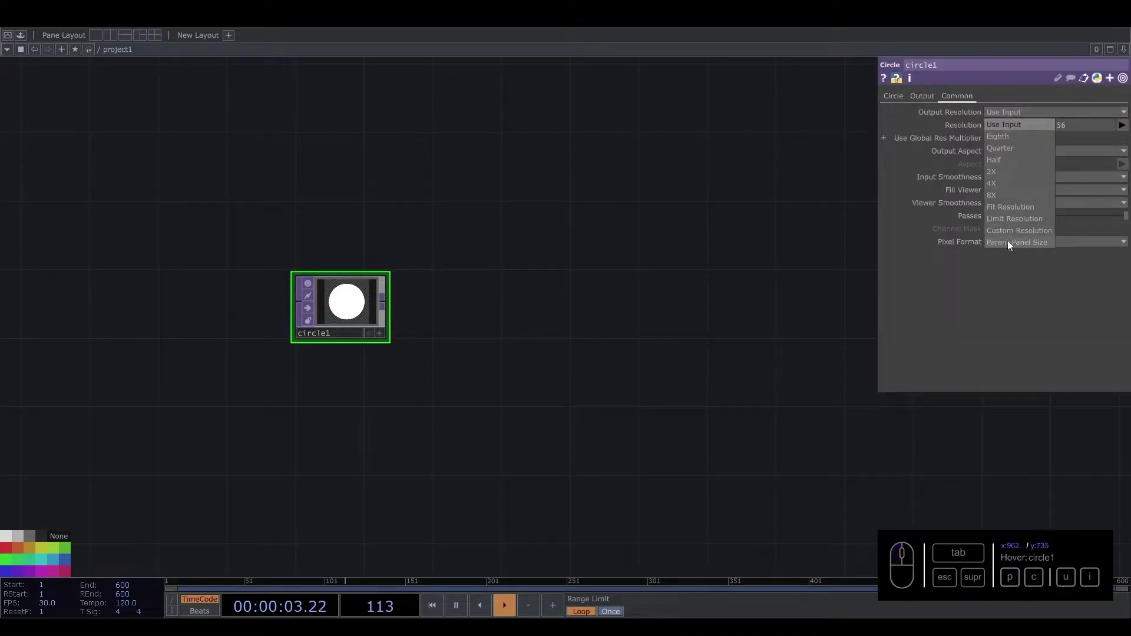
{"action": "left_click_drag", "start_coordinate": [1013, 246], "coordinate": [309, 274]}
{"action": "left_click_drag", "start_coordinate": [309, 274], "coordinate": [979, 337]}
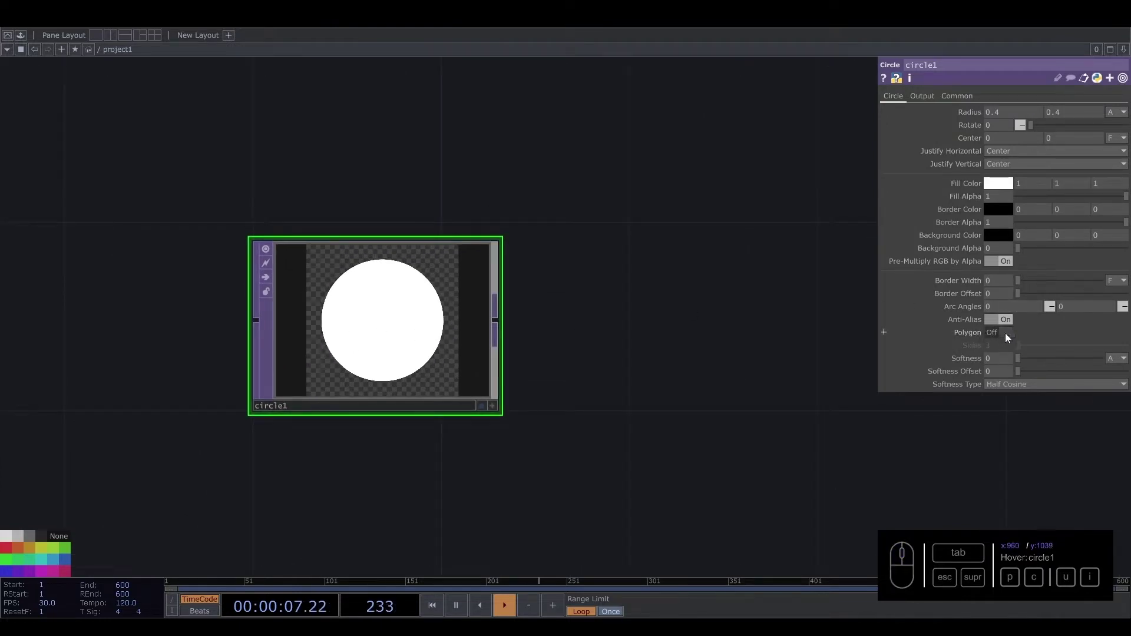
Switch circle1 to Polygon mode with 4 sides so it draws a square.
{"action": "left_click", "coordinate": [1011, 335]}
{"action": "left_click_drag", "start_coordinate": [1024, 350], "coordinate": [996, 348]}
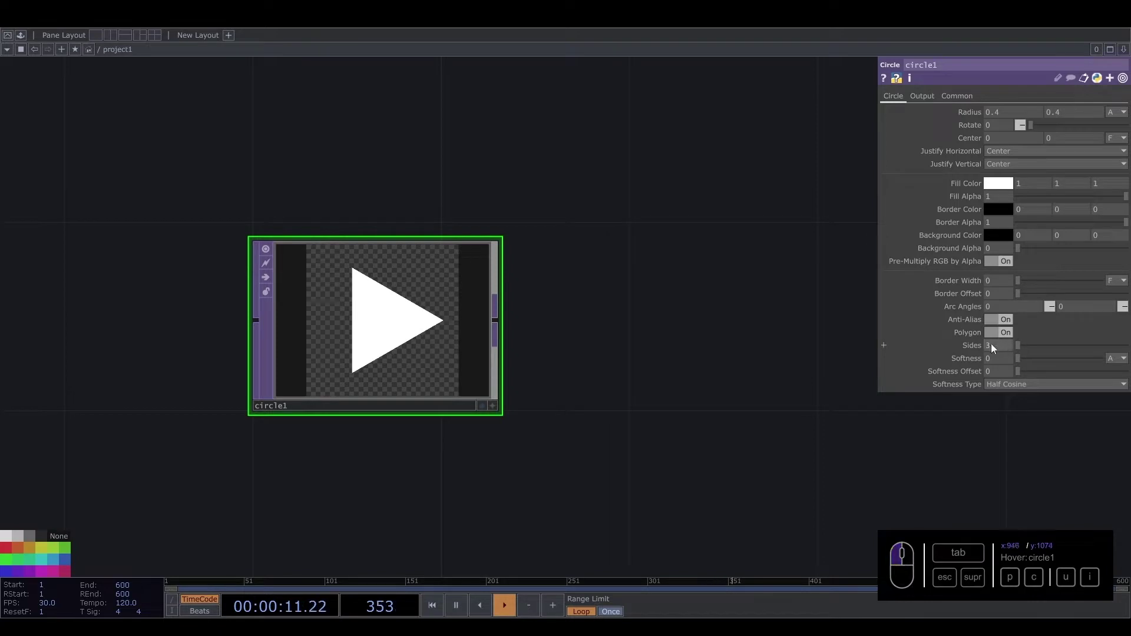
{"action": "left_click", "coordinate": [996, 349]}
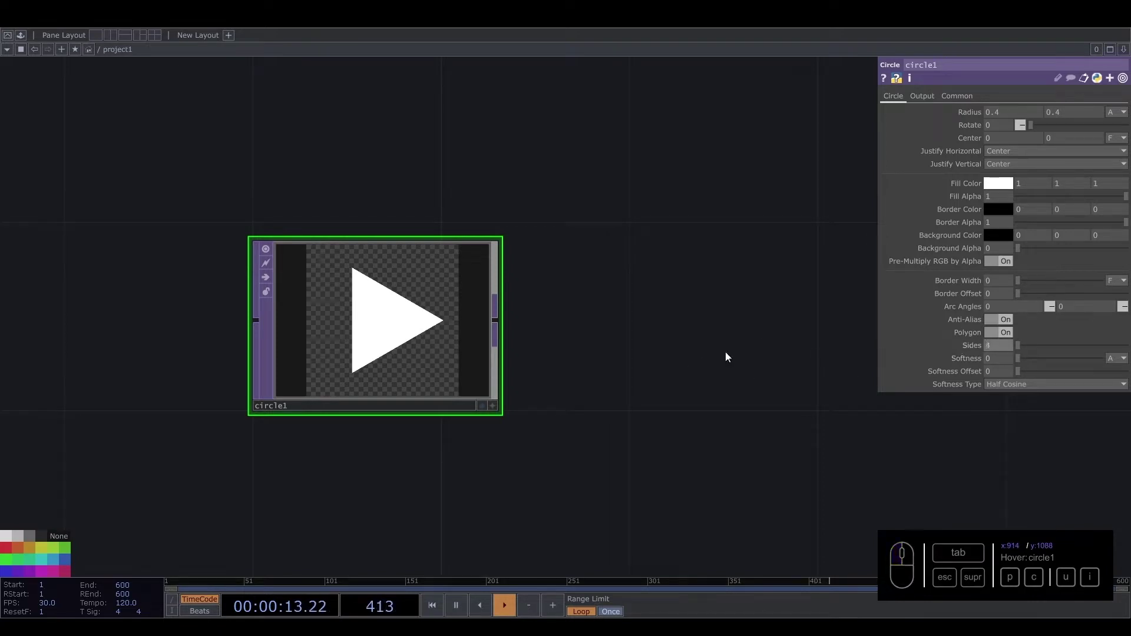
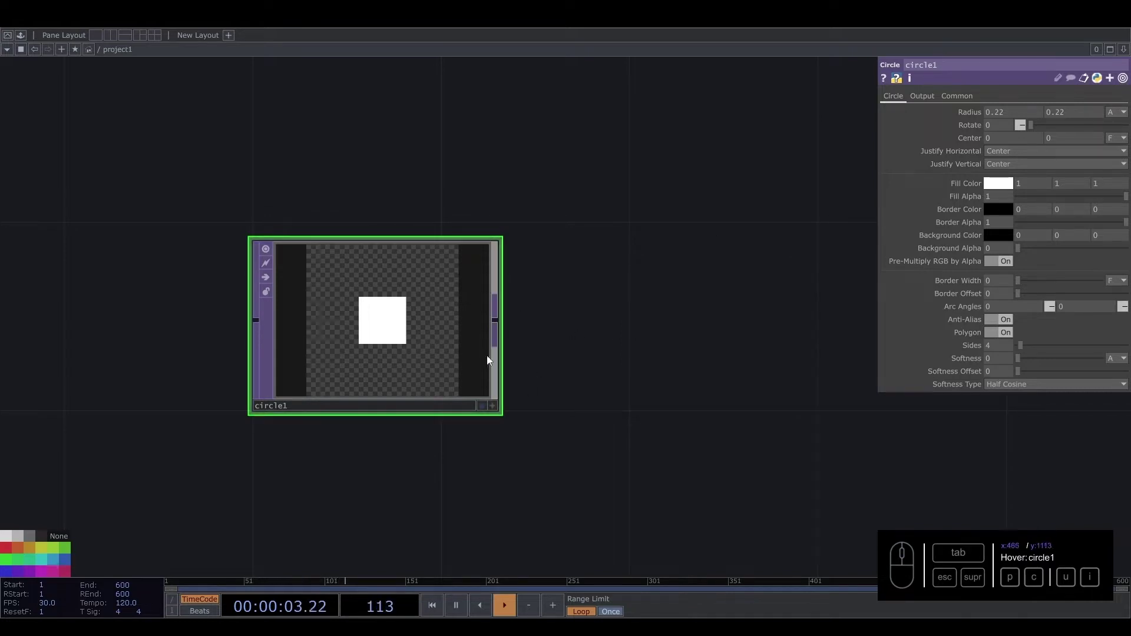
Add a Noise TOP below the square and set its resolution.
{"action": "left_click", "coordinate": [468, 457]}
{"action": "middle_click", "coordinate": [368, 418]}
{"action": "left_click", "coordinate": [369, 410]}
{"action": "key", "text": "Tab"}
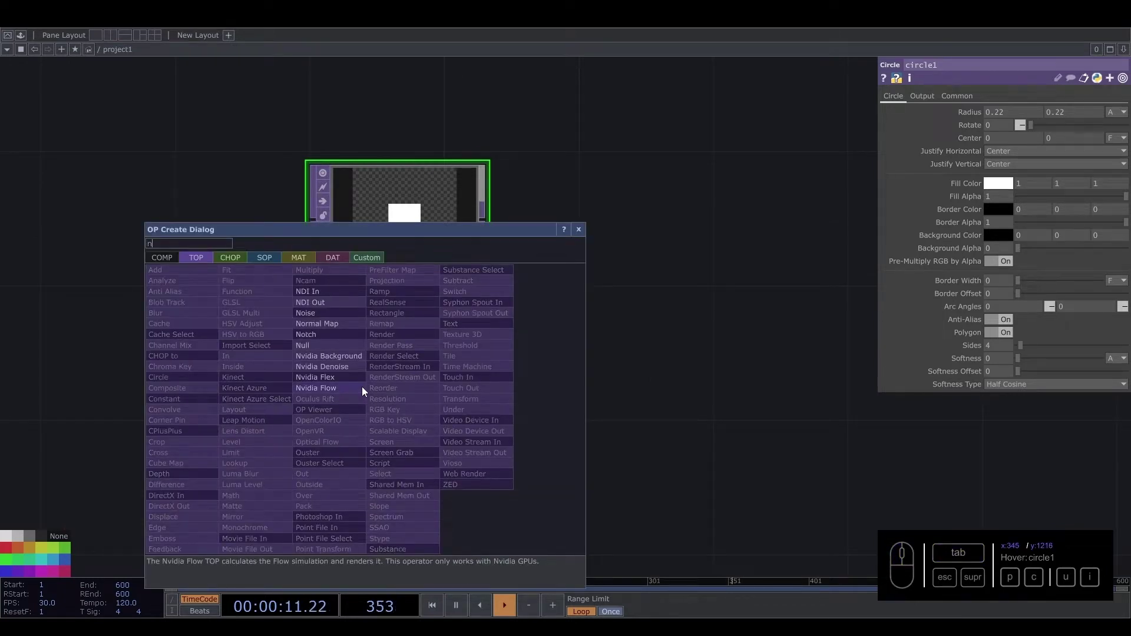
{"action": "left_click", "coordinate": [341, 314]}
{"action": "left_click", "coordinate": [390, 407]}
{"action": "left_click", "coordinate": [999, 104]}
{"action": "left_click", "coordinate": [1039, 115]}
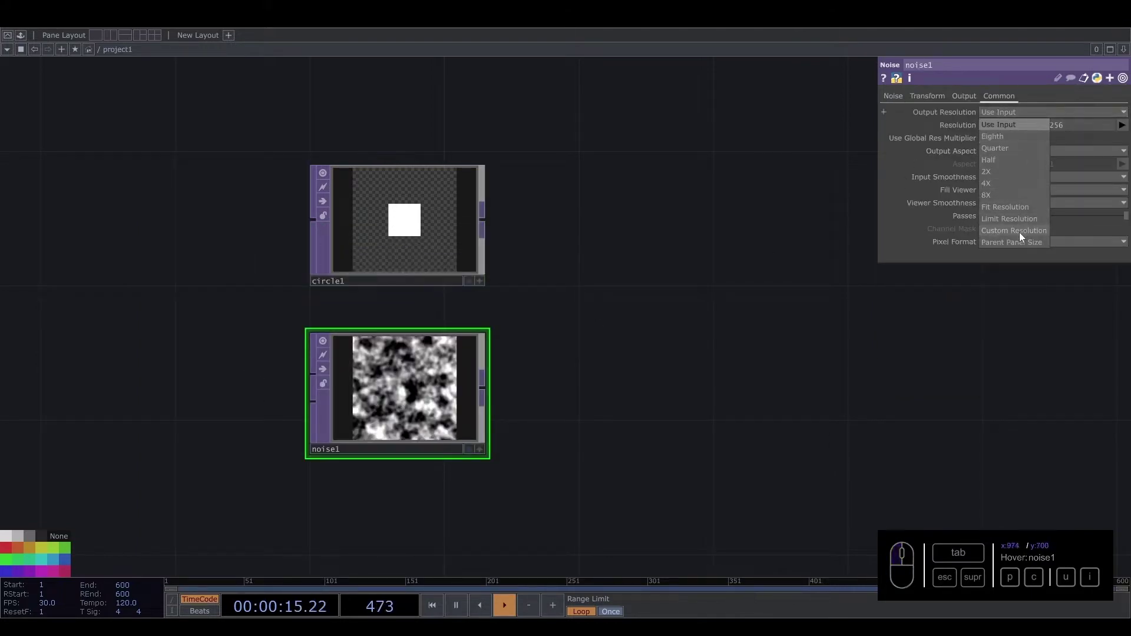
{"action": "left_click", "coordinate": [1018, 249]}
{"action": "left_click", "coordinate": [896, 102]}
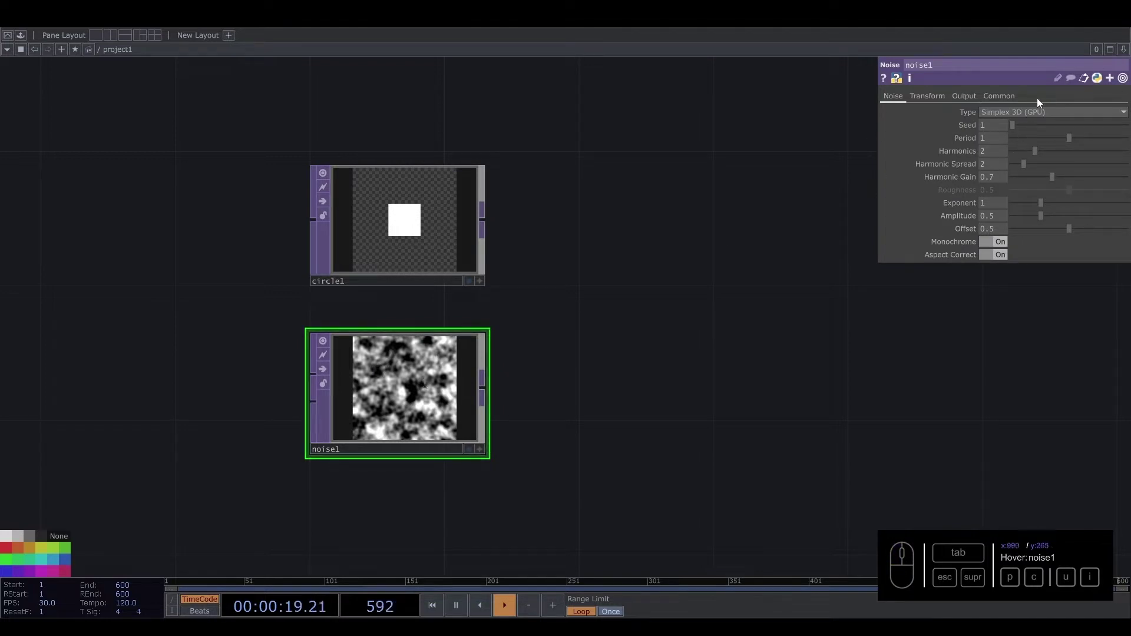
{"action": "left_click", "coordinate": [1039, 117]}
Set noise1 to Simplex 4D with Period 0.3 and zero harmonics, spread and gain.
{"action": "left_click", "coordinate": [1037, 157]}
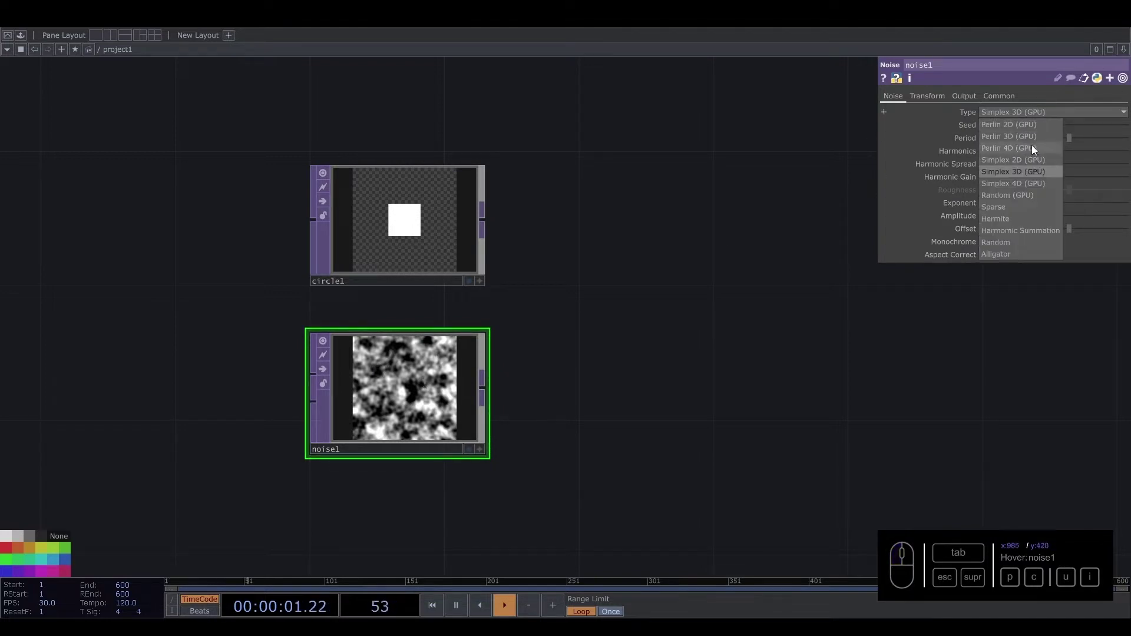
{"action": "left_click", "coordinate": [1023, 189]}
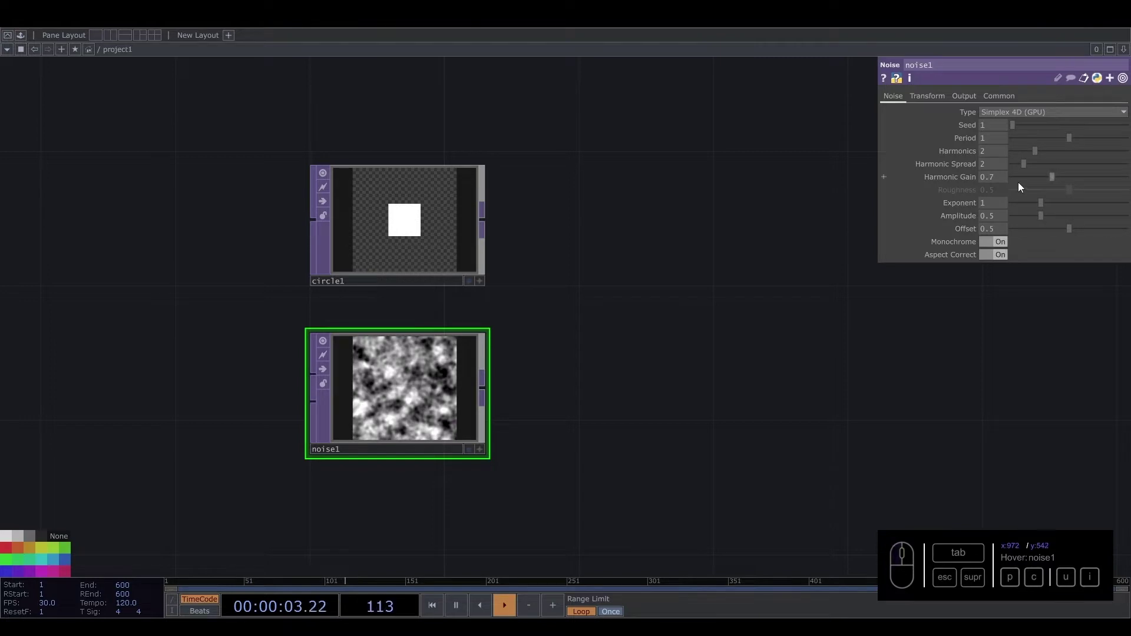
{"action": "left_click_drag", "start_coordinate": [994, 141], "coordinate": [992, 140]}
{"action": "left_click_drag", "start_coordinate": [1043, 156], "coordinate": [1055, 180]}
{"action": "left_click_drag", "start_coordinate": [1054, 181], "coordinate": [975, 189]}
{"action": "left_click_drag", "start_coordinate": [1046, 217], "coordinate": [1050, 205]}
Set Exponent 1.6, Amplitude 2, lower the offset and animate Translate 4D with time.
{"action": "left_click_drag", "start_coordinate": [1043, 209], "coordinate": [1013, 208]}
{"action": "left_click_drag", "start_coordinate": [1002, 209], "coordinate": [996, 207]}
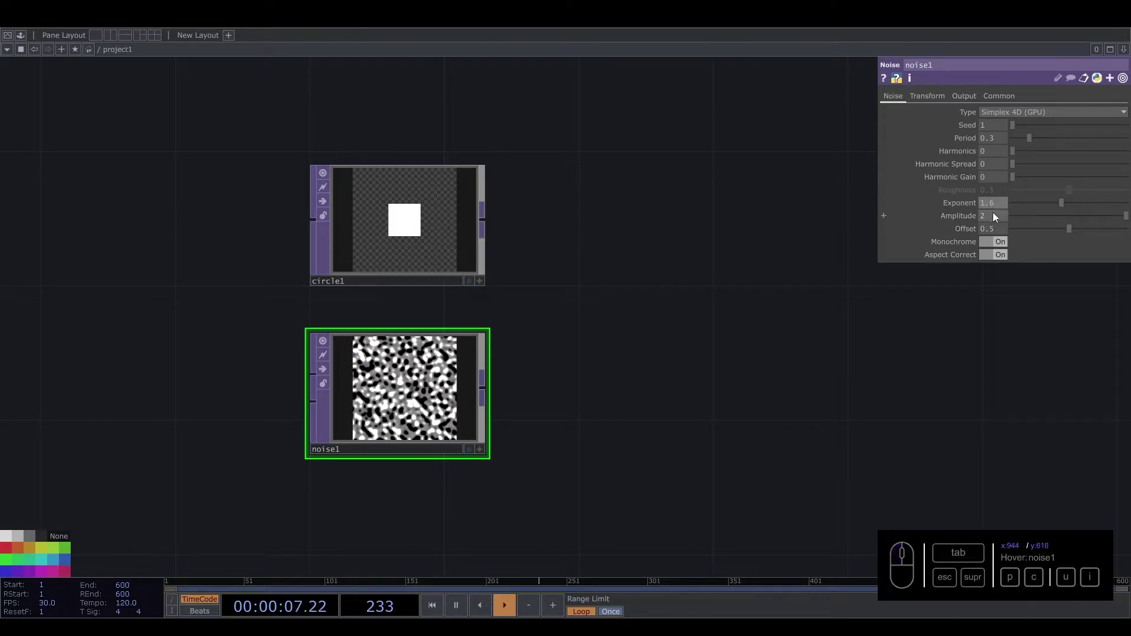
{"action": "left_click_drag", "start_coordinate": [1071, 231], "coordinate": [1037, 235]}
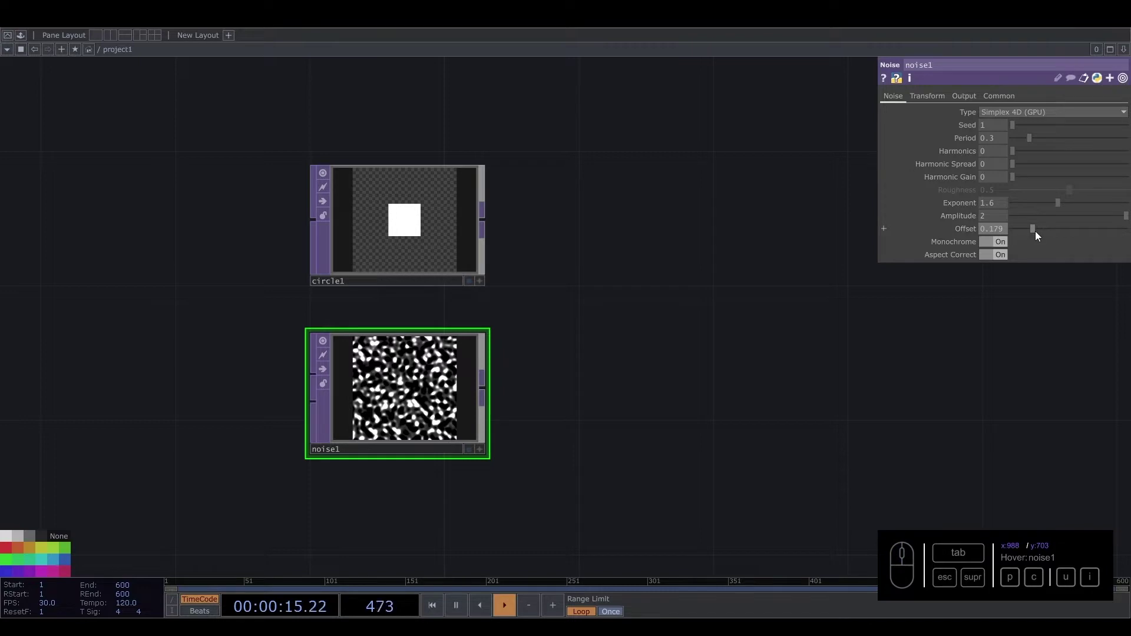
{"action": "left_click_drag", "start_coordinate": [944, 99], "coordinate": [1013, 192]}
{"action": "left_click_drag", "start_coordinate": [1000, 191], "coordinate": [932, 192]}
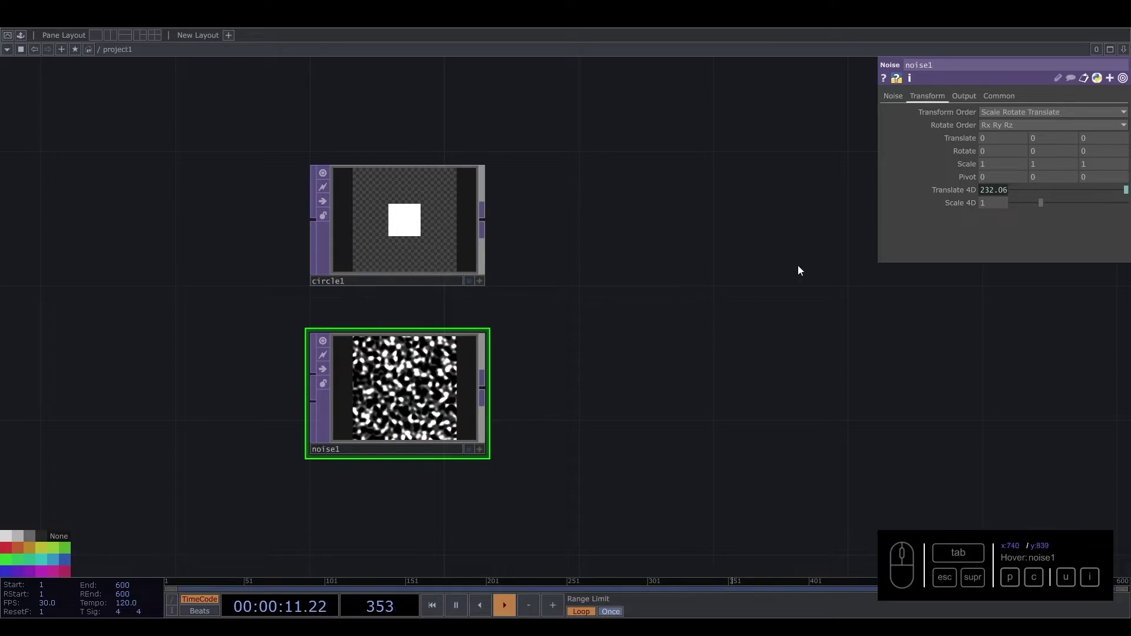
{"action": "left_click", "coordinate": [990, 198]}
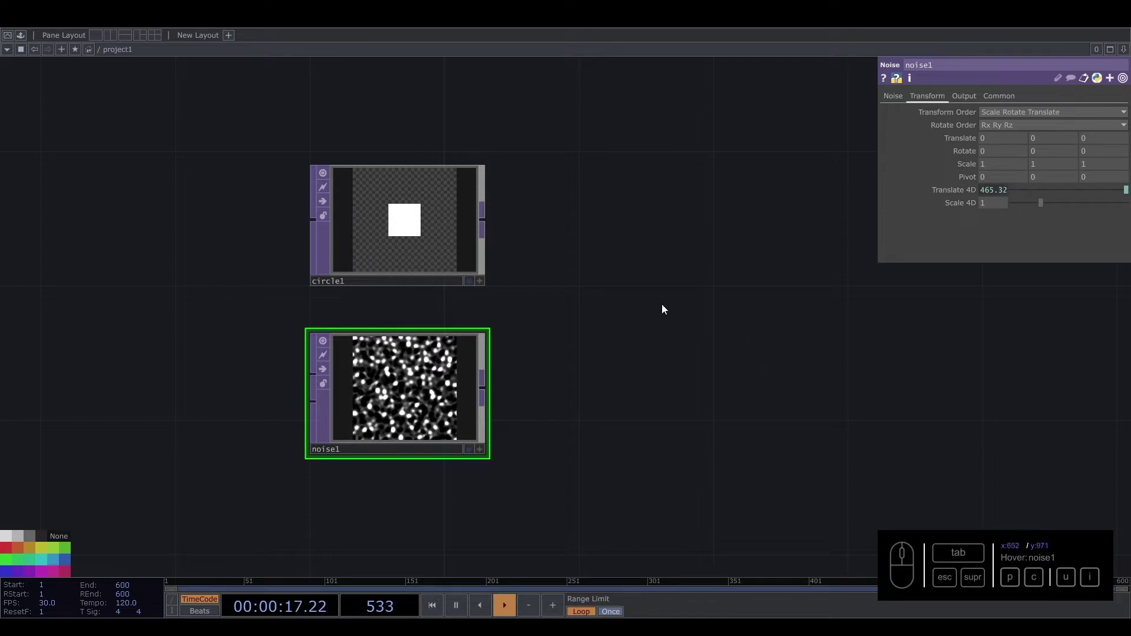
{"action": "left_click_drag", "start_coordinate": [491, 223], "coordinate": [642, 277]}
{"action": "key", "text": "c"}
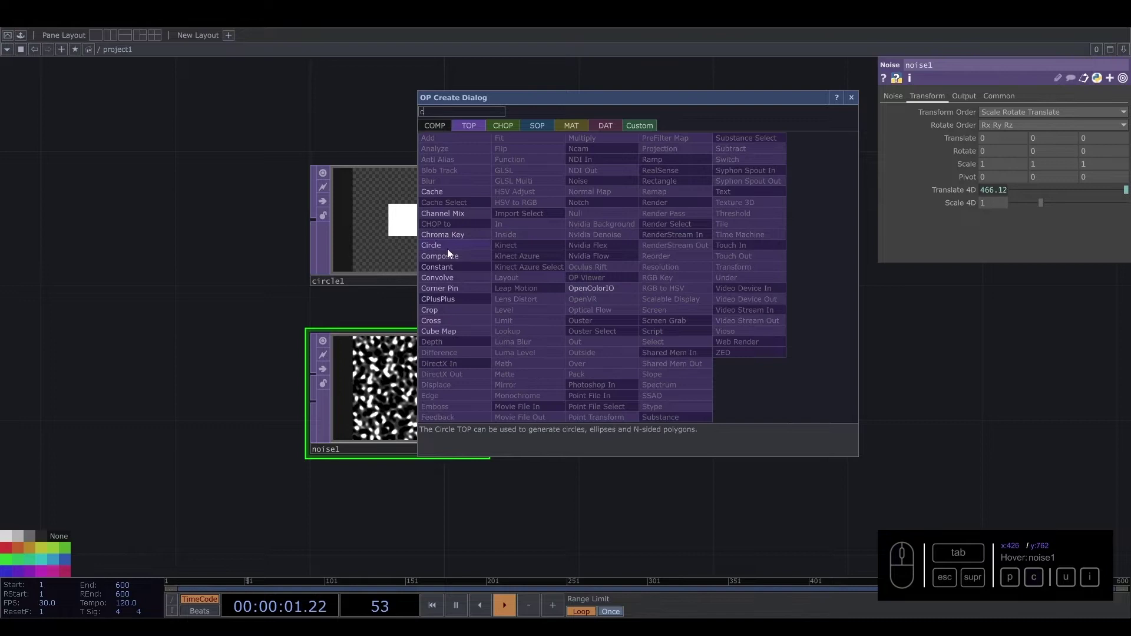
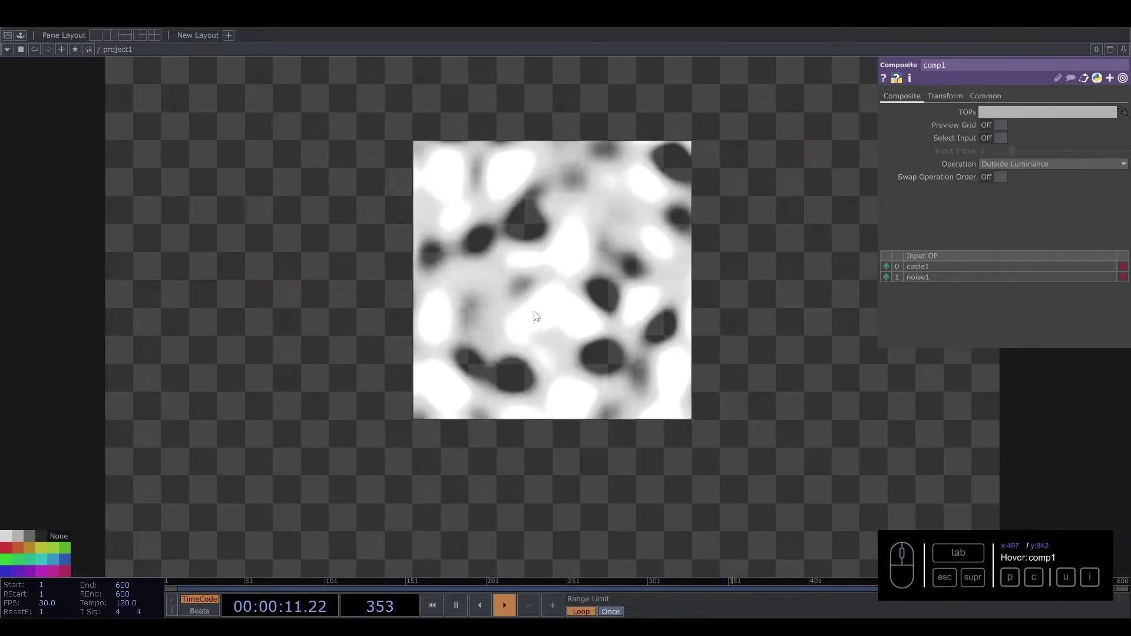
Add a Composite TOP combining circle1 and noise1 with Outside Luminance.
{"action": "left_click_drag", "start_coordinate": [540, 389], "coordinate": [549, 397]}
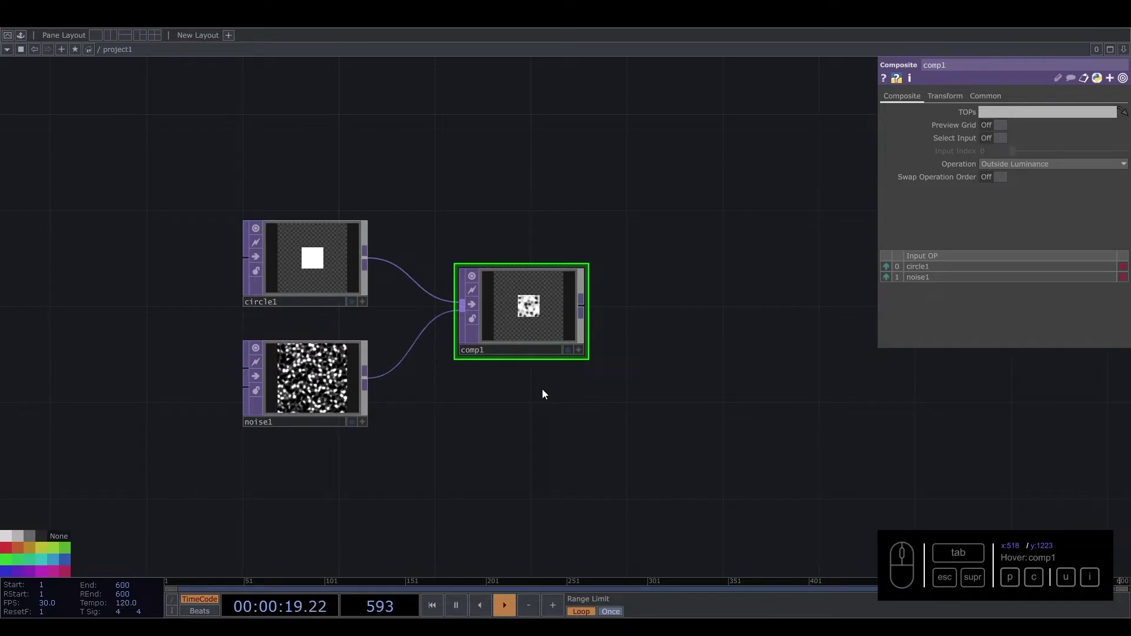
{"action": "left_click", "coordinate": [604, 293]}
{"action": "left_click", "coordinate": [507, 294]}
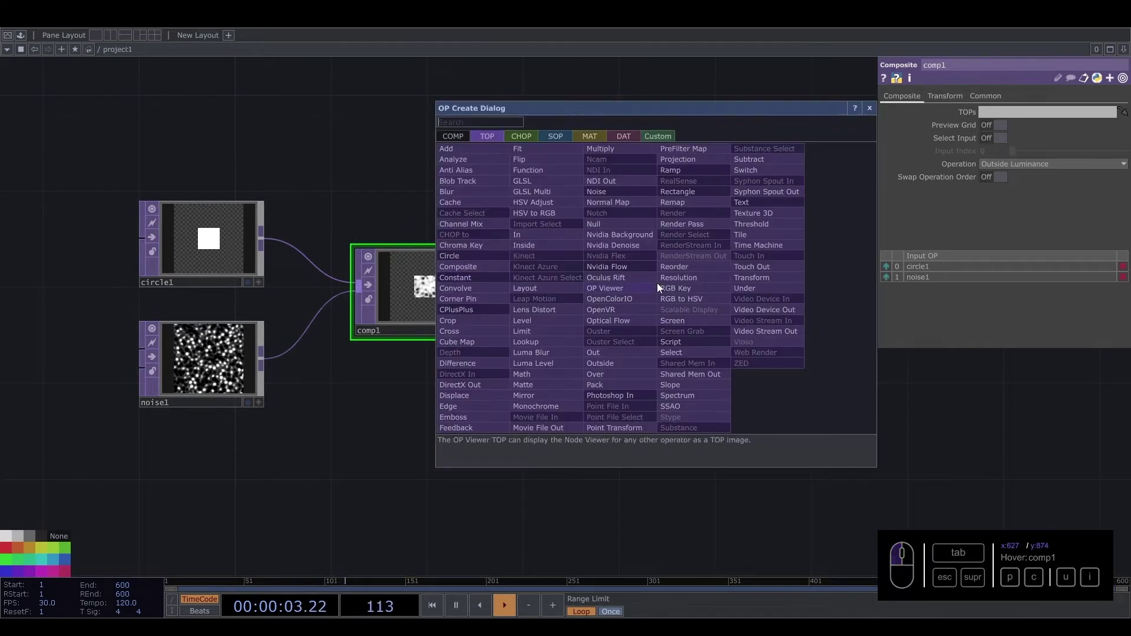
Add a Lookup node after comp1 and pan the network to make room above.
{"action": "left_click", "coordinate": [528, 345]}
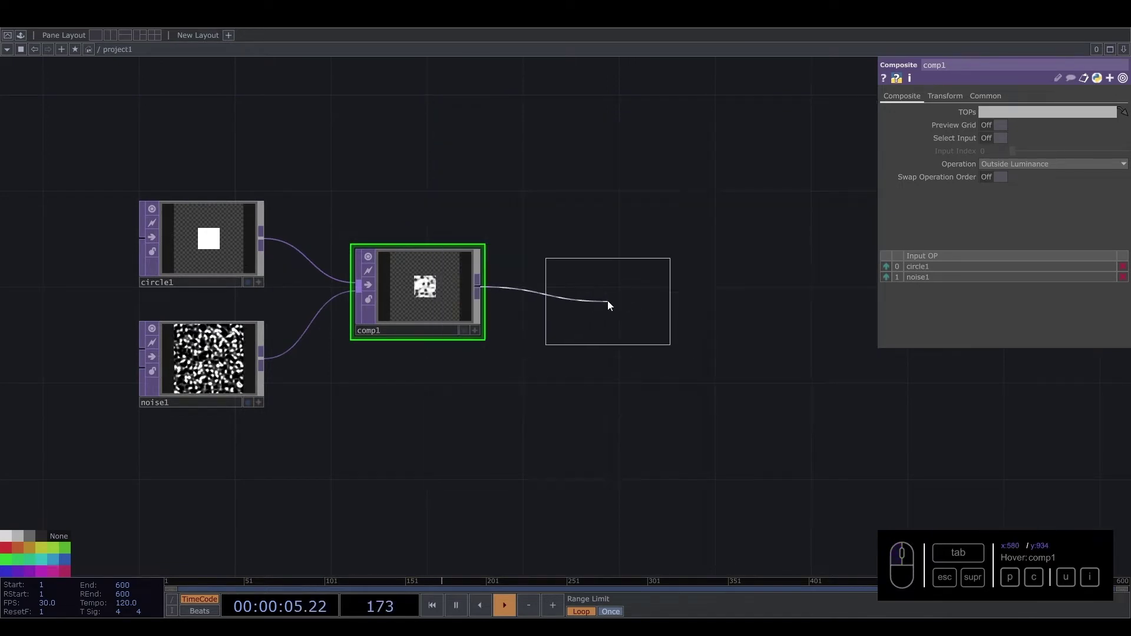
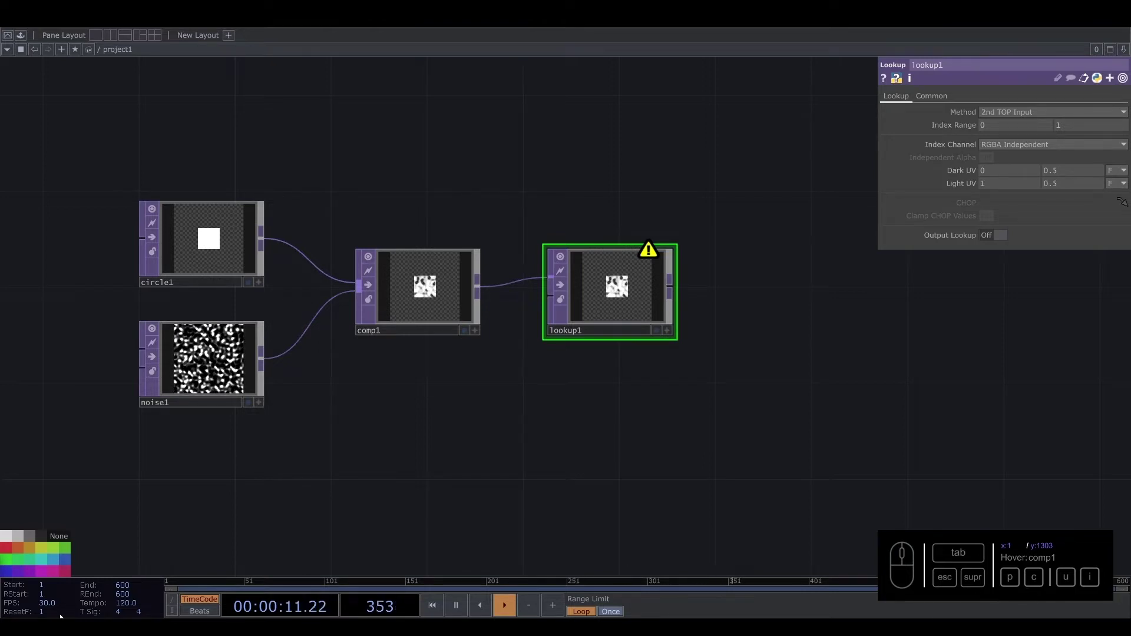
{"action": "left_click", "coordinate": [493, 459]}
{"action": "left_click_drag", "start_coordinate": [558, 296], "coordinate": [425, 405]}
{"action": "left_click_drag", "start_coordinate": [487, 404], "coordinate": [568, 310]}
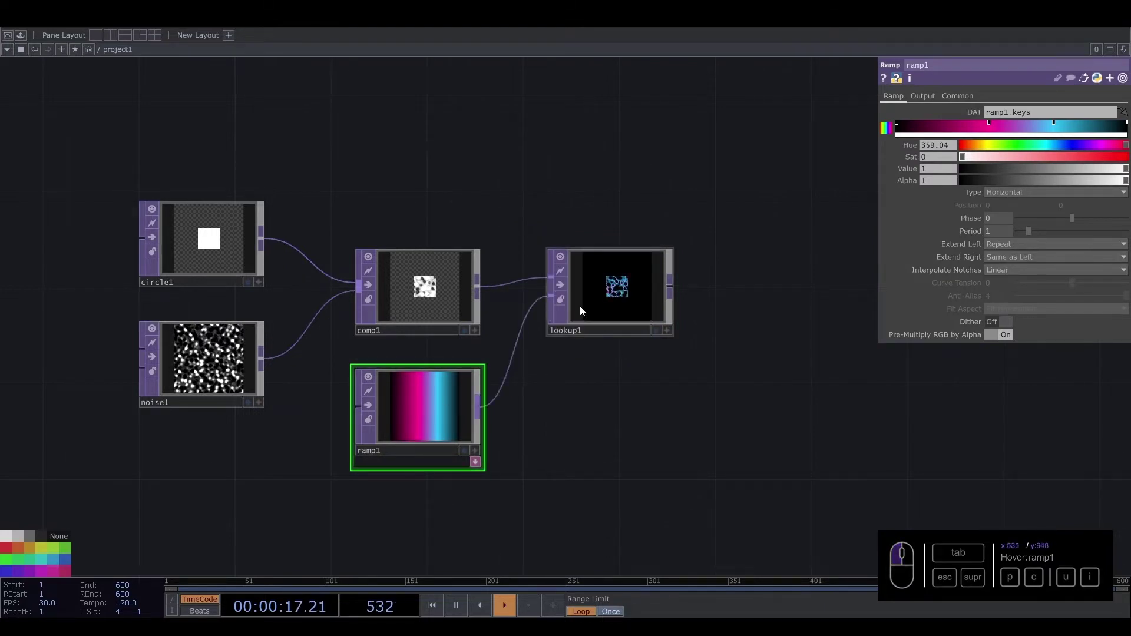
{"action": "left_click", "coordinate": [632, 296]}
{"action": "left_click_drag", "start_coordinate": [656, 263], "coordinate": [636, 423]}
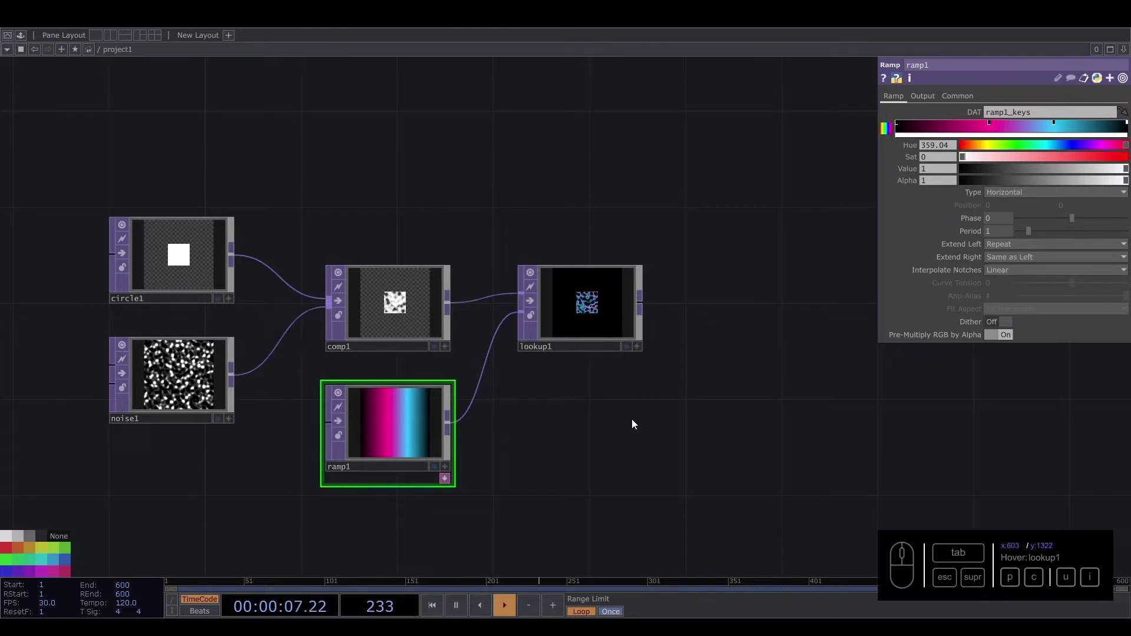
Copy circle1 and paste it above the chain as circle2.
{"action": "left_click", "coordinate": [148, 257]}
{"action": "key", "text": "c"}
{"action": "left_click_drag", "start_coordinate": [179, 390], "coordinate": [516, 250]}
Set circle2's Radius to 0.4.
{"action": "left_click", "coordinate": [506, 284]}
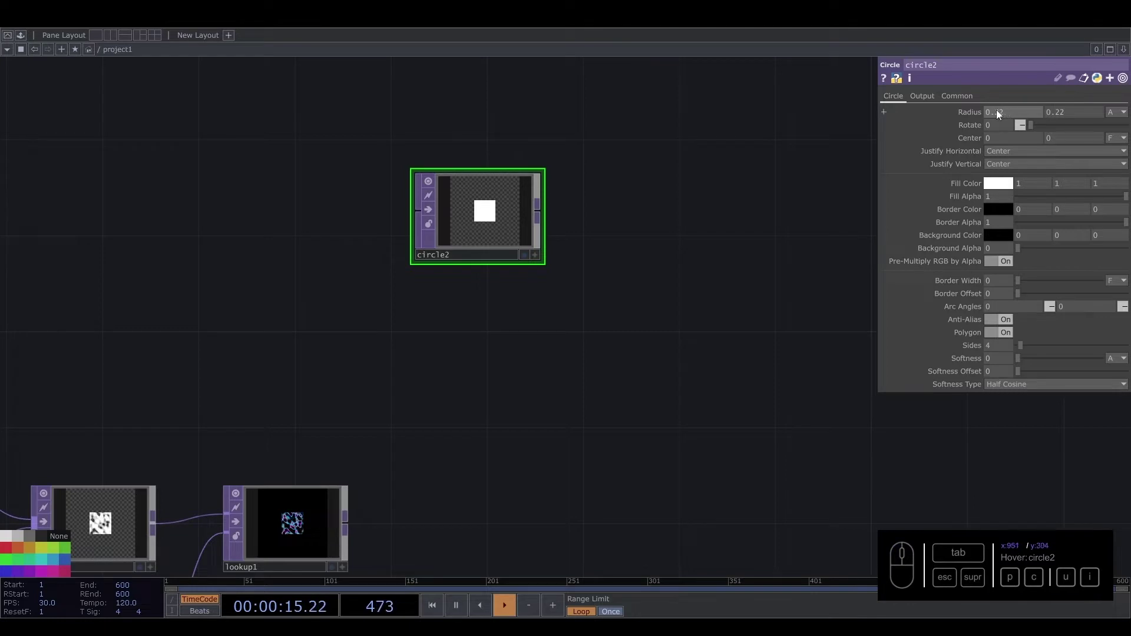
{"action": "left_click", "coordinate": [1001, 115]}
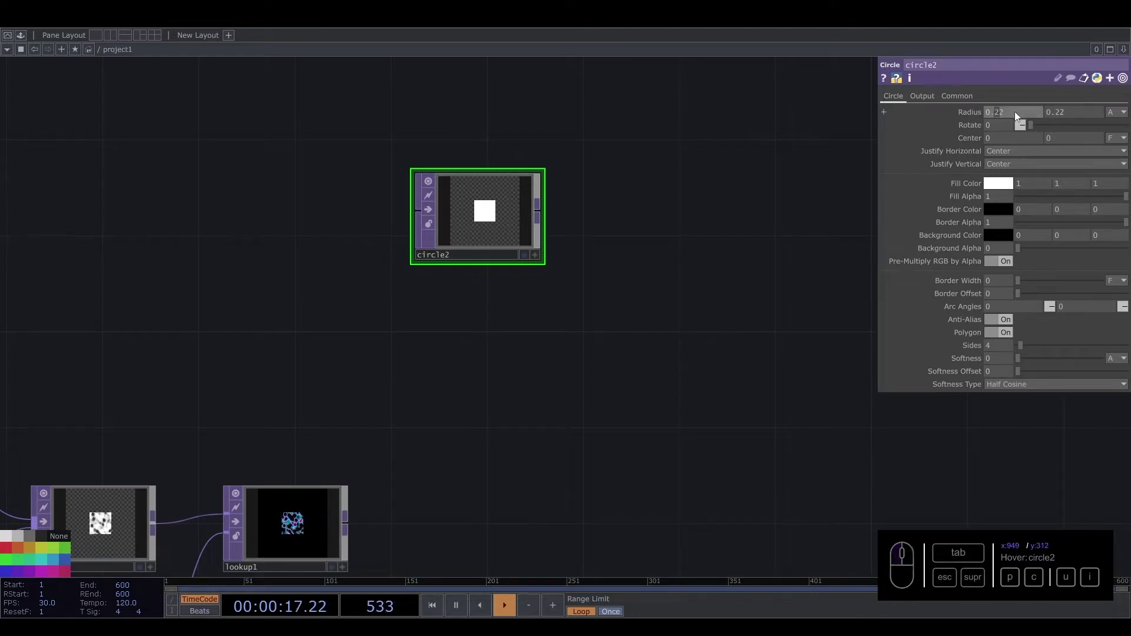
{"action": "left_click_drag", "start_coordinate": [381, 314], "coordinate": [1015, 106]}
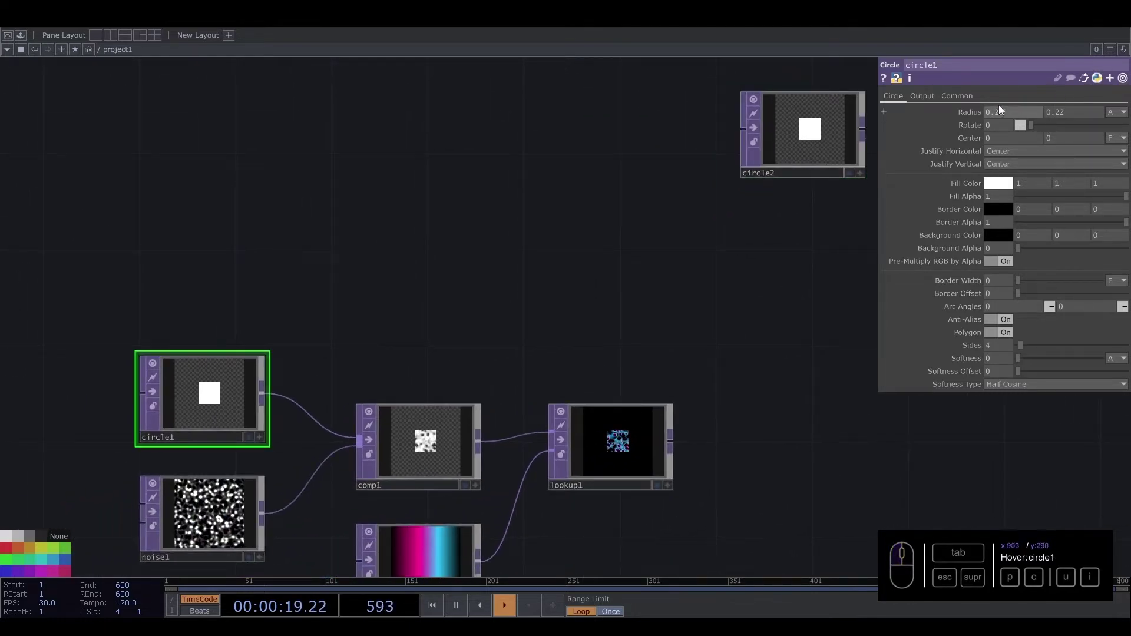
{"action": "left_click", "coordinate": [1016, 118]}
{"action": "left_click_drag", "start_coordinate": [1080, 116], "coordinate": [548, 188]}
{"action": "left_click", "coordinate": [508, 188]}
{"action": "left_click_drag", "start_coordinate": [1008, 117], "coordinate": [1025, 118]}
{"action": "left_click_drag", "start_coordinate": [1077, 117], "coordinate": [695, 260]}
{"action": "left_click", "coordinate": [695, 261]}
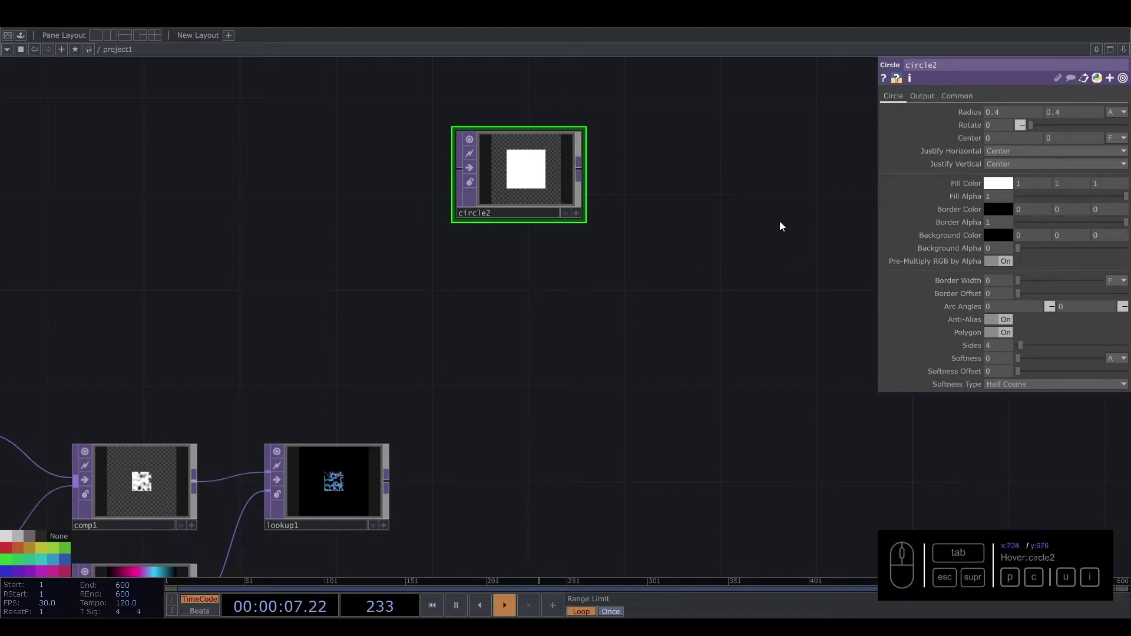
Give circle2 Fill Alpha 0, a 10-pixel border and a magenta border colour.
{"action": "left_click_drag", "start_coordinate": [1128, 202], "coordinate": [1080, 221]}
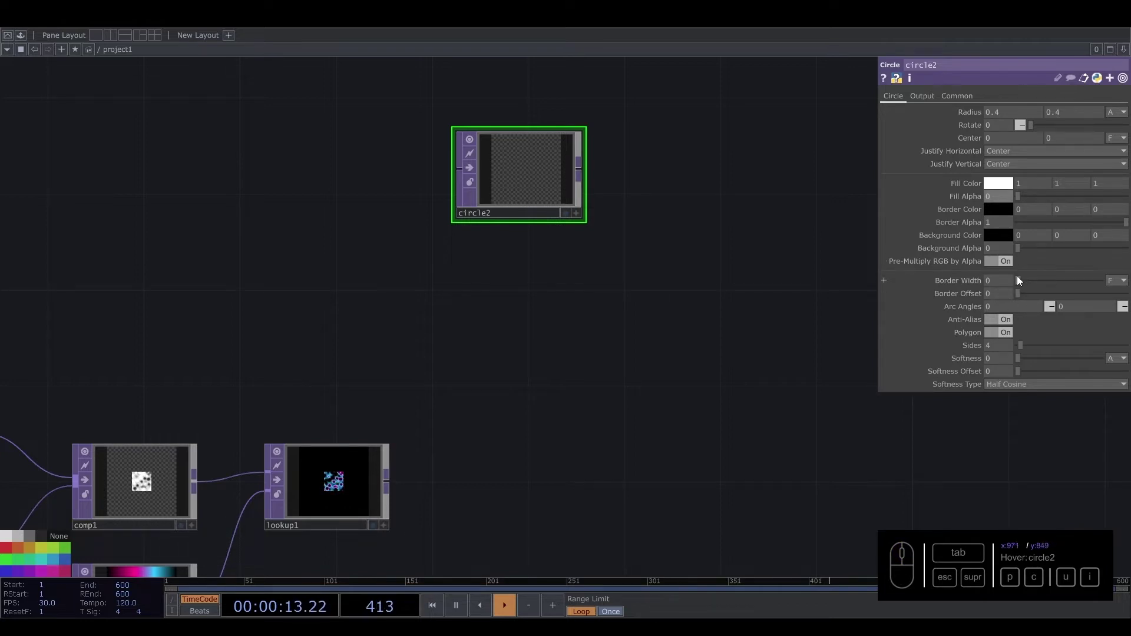
{"action": "left_click_drag", "start_coordinate": [1027, 285], "coordinate": [1116, 301]}
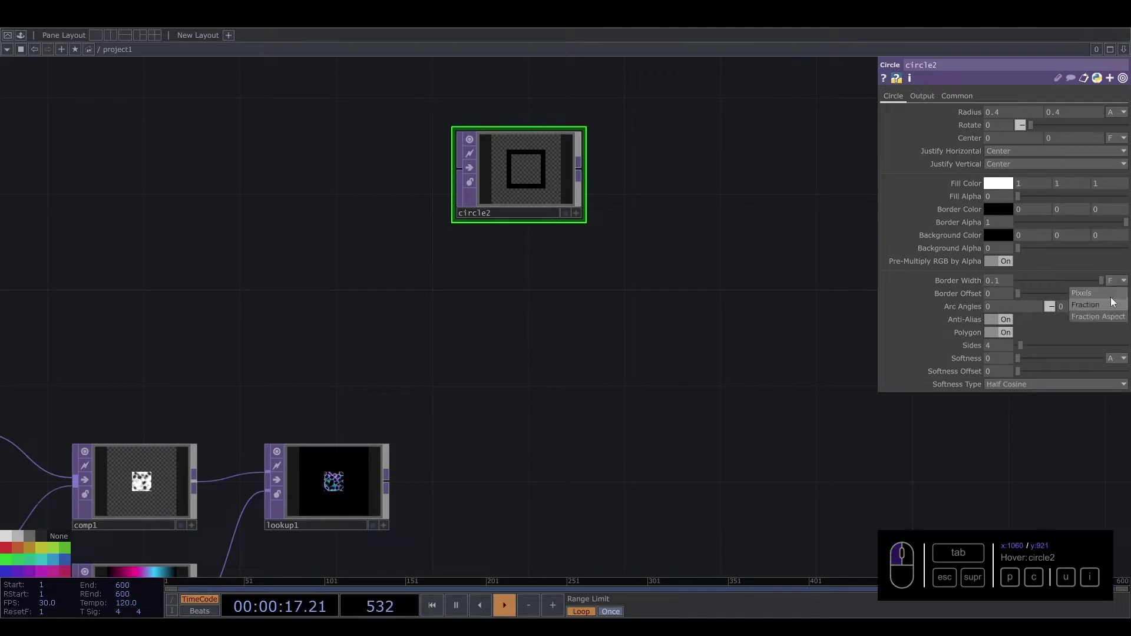
{"action": "left_click", "coordinate": [1115, 300]}
{"action": "left_click", "coordinate": [1016, 285]}
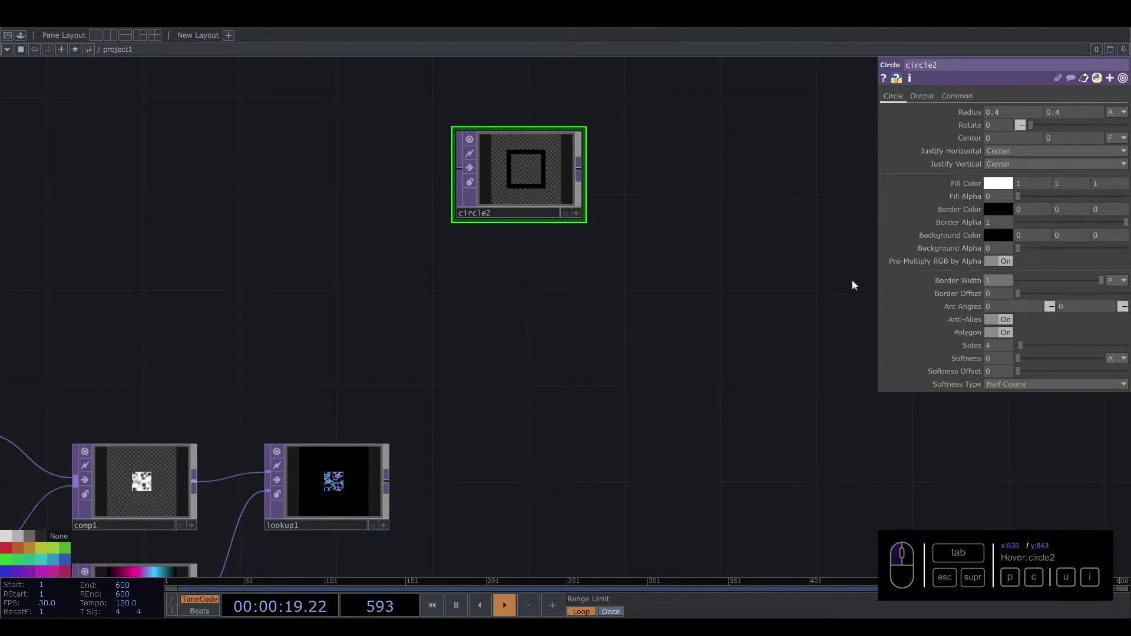
{"action": "left_click", "coordinate": [733, 304]}
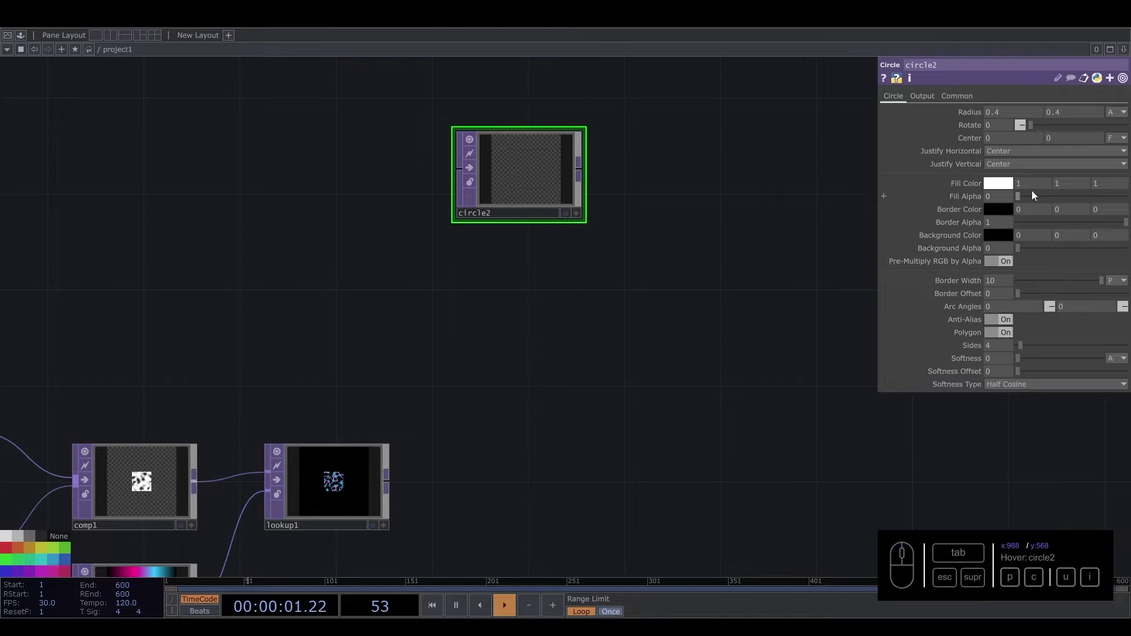
{"action": "left_click_drag", "start_coordinate": [1012, 213], "coordinate": [1017, 201]}
{"action": "middle_click", "coordinate": [1020, 201]}
{"action": "left_click", "coordinate": [1085, 159]}
{"action": "left_click_drag", "start_coordinate": [467, 151], "coordinate": [511, 263]}
Duplicate circle2 twice to create circle3 and circle4 below it.
{"action": "left_click", "coordinate": [660, 347]}
{"action": "left_click", "coordinate": [603, 334]}
{"action": "key", "text": "c"}
{"action": "left_click", "coordinate": [532, 277]}
Shrink circle3's Radius to 0.3.
{"action": "left_click", "coordinate": [530, 293]}
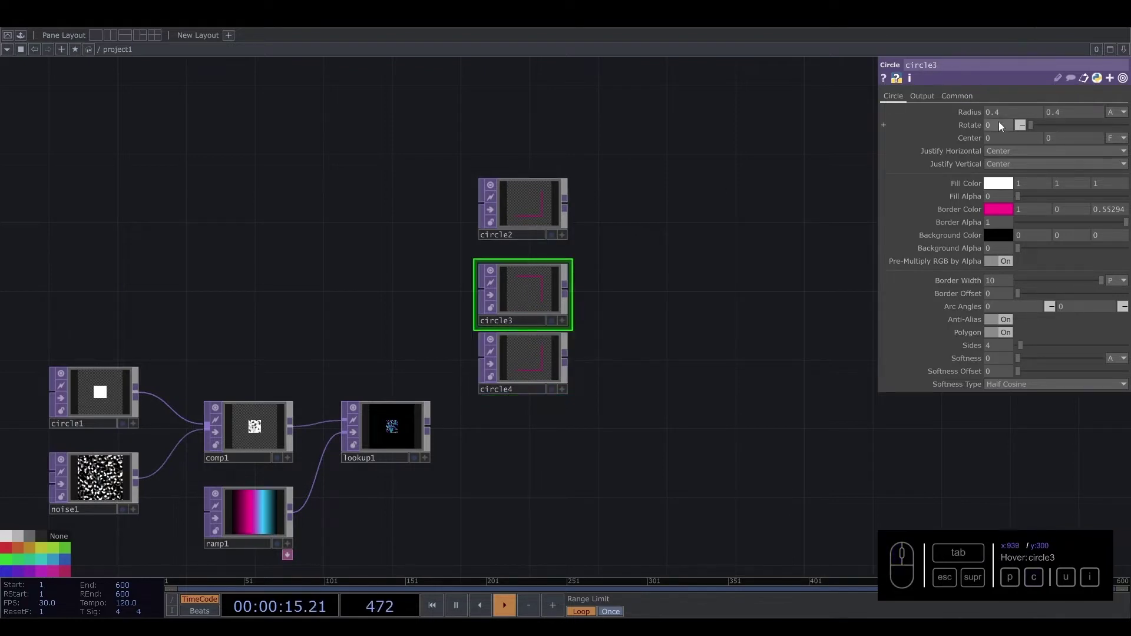
{"action": "left_click_drag", "start_coordinate": [1003, 116], "coordinate": [1053, 108]}
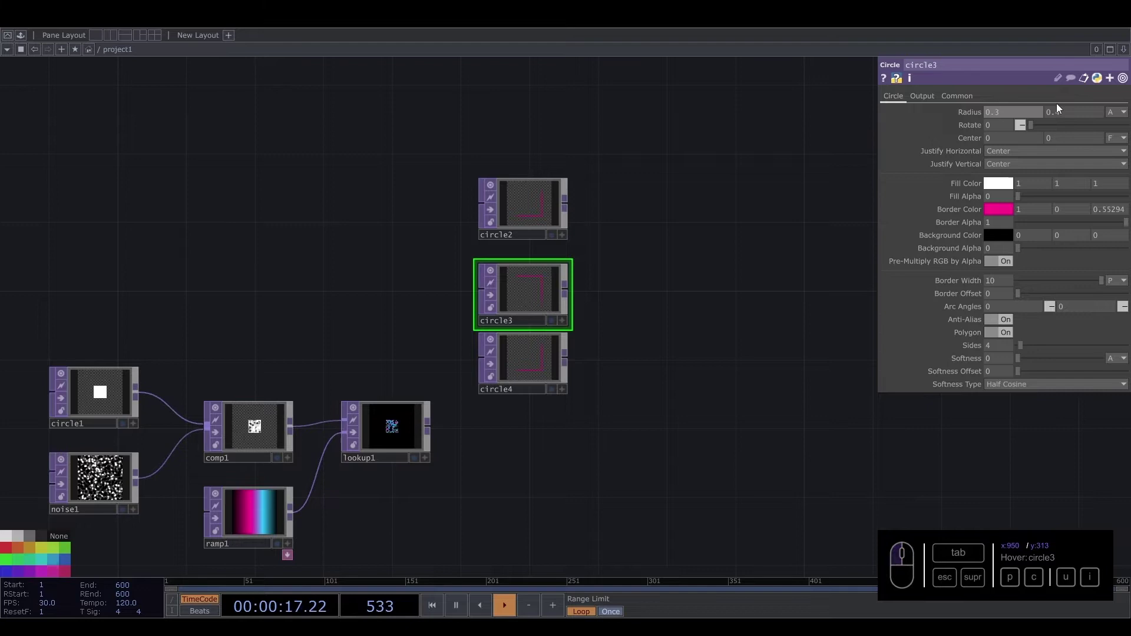
{"action": "left_click", "coordinate": [1064, 118]}
{"action": "left_click", "coordinate": [668, 326]}
Lower circle4's Radius to 0.2 and space the three outline operators apart.
{"action": "left_click", "coordinate": [531, 367]}
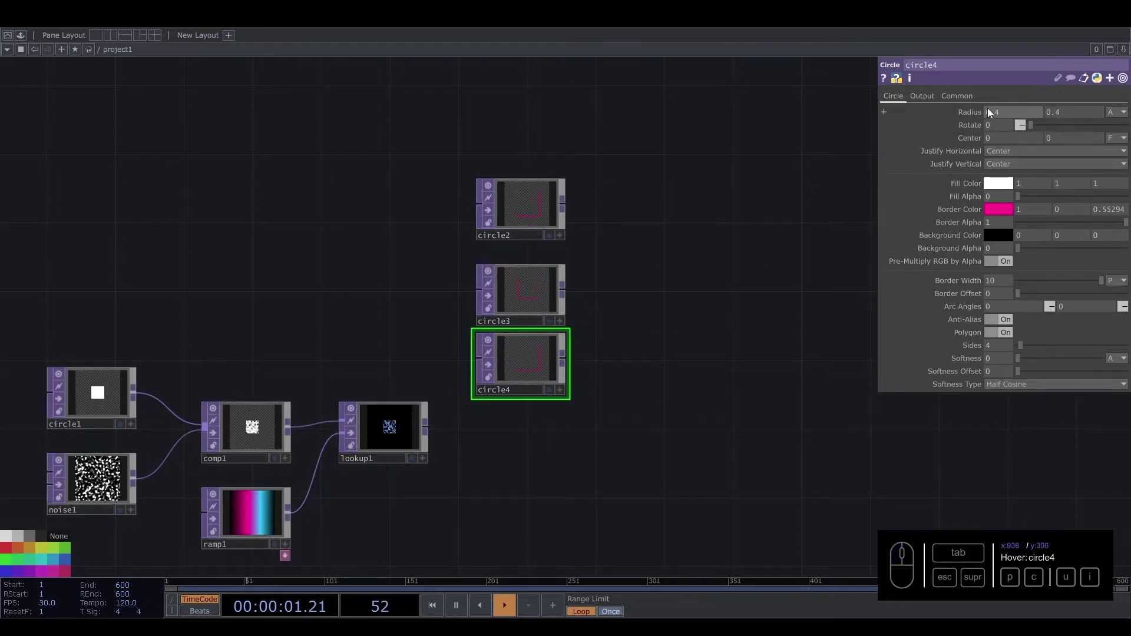
{"action": "left_click", "coordinate": [1013, 119]}
{"action": "left_click", "coordinate": [1064, 115]}
{"action": "left_click_drag", "start_coordinate": [433, 169], "coordinate": [549, 265]}
{"action": "left_click", "coordinate": [548, 265]}
{"action": "left_click_drag", "start_coordinate": [606, 353], "coordinate": [535, 351]}
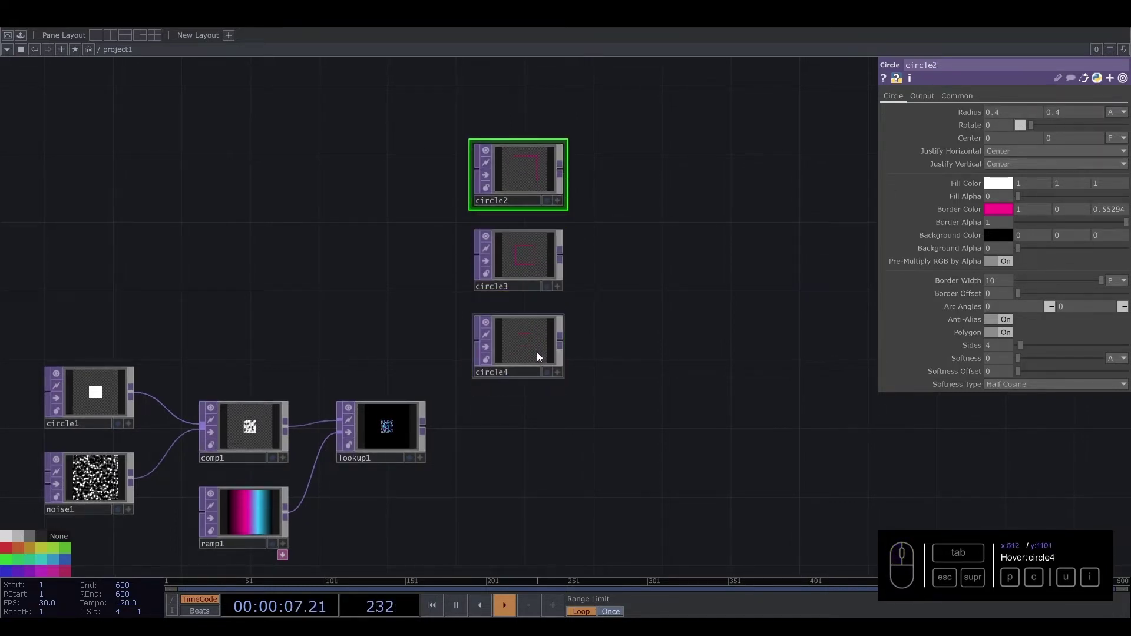
{"action": "left_click", "coordinate": [561, 383]}
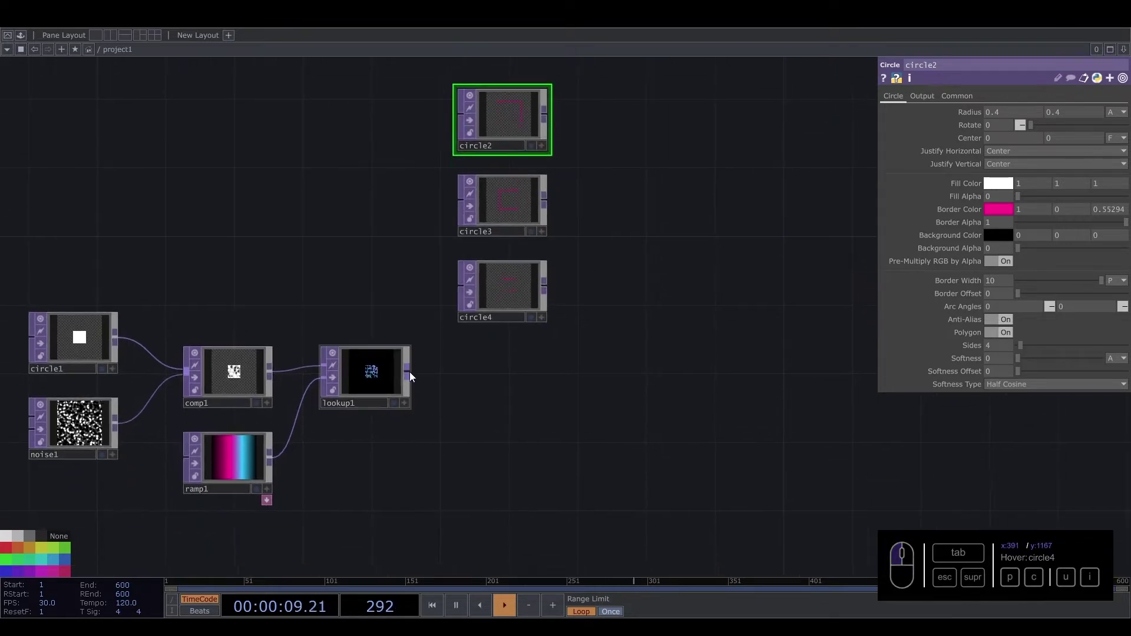
Add a Channel Mix TOP after lookup1.
{"action": "left_click", "coordinate": [421, 377]}
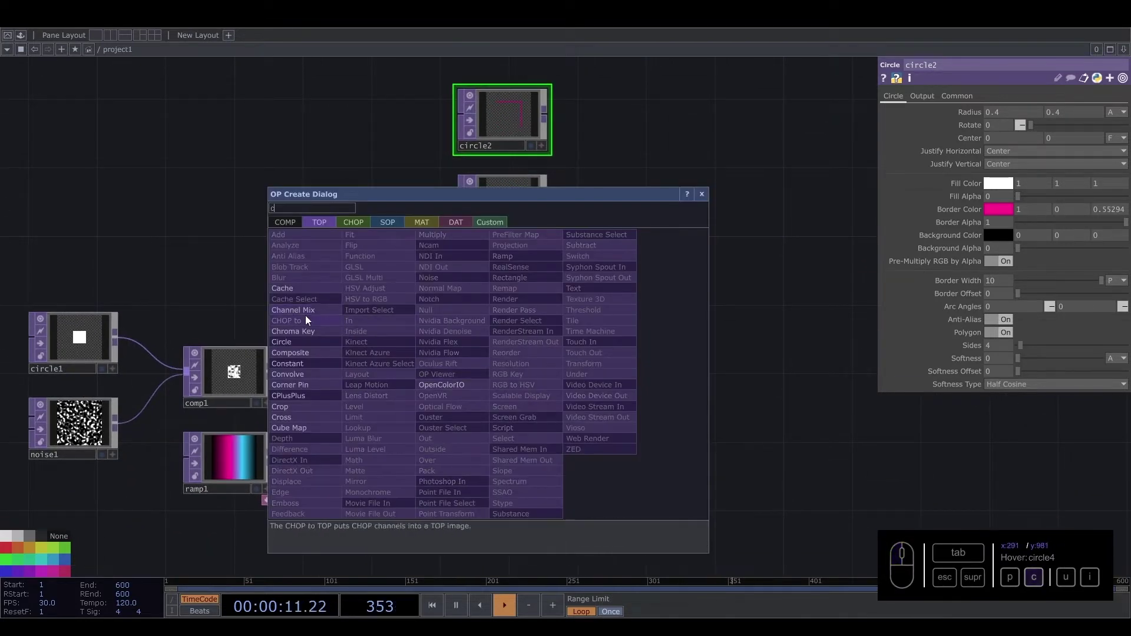
{"action": "key", "text": "c"}
{"action": "left_click_drag", "start_coordinate": [311, 313], "coordinate": [517, 377]}
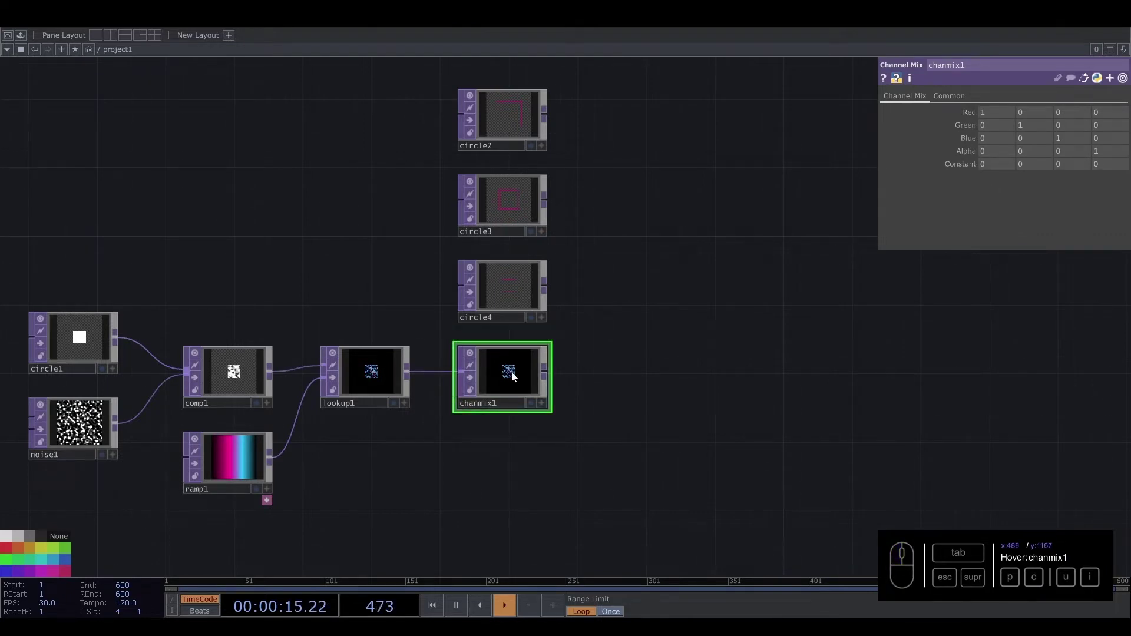
{"action": "left_click_drag", "start_coordinate": [1113, 156], "coordinate": [667, 361]}
{"action": "left_click", "coordinate": [641, 366]}
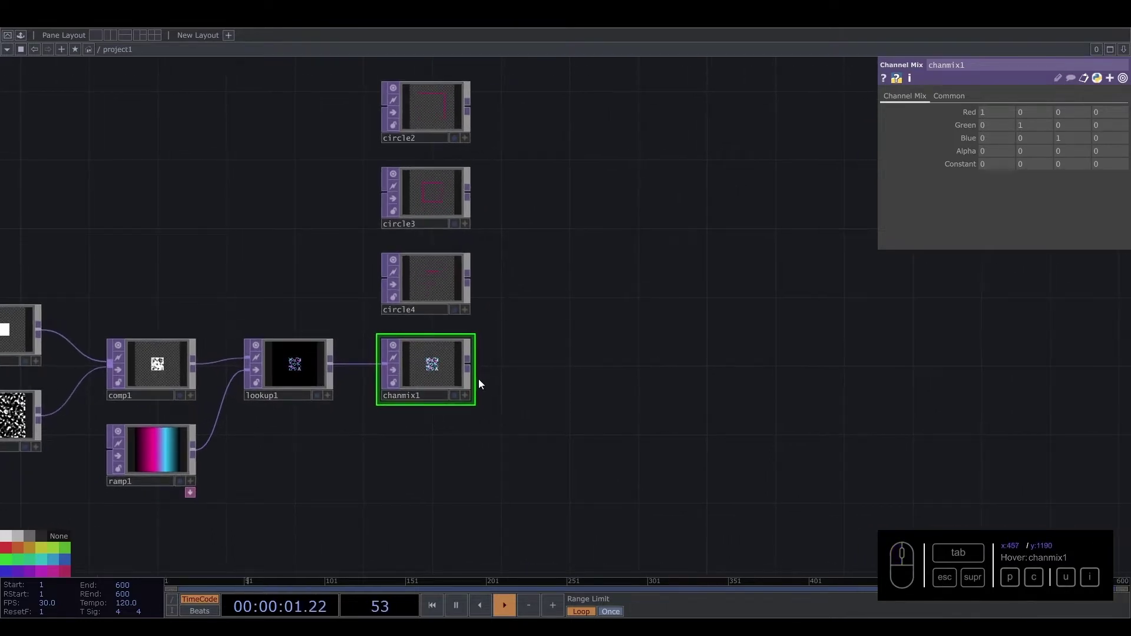
Add comp2 after chanmix1 and wire circle4 into it.
{"action": "left_click", "coordinate": [481, 368]}
{"action": "key", "text": "Tab"}
{"action": "key", "text": "c"}
{"action": "left_click", "coordinate": [391, 329]}
{"action": "left_click", "coordinate": [601, 375]}
{"action": "left_click", "coordinate": [479, 284]}
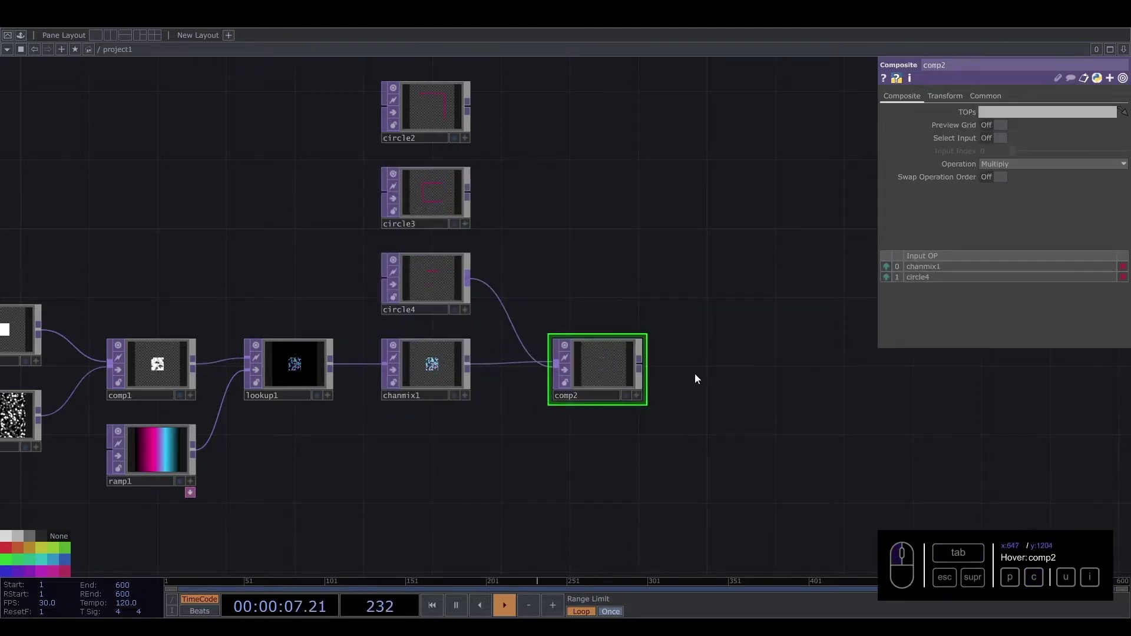
{"action": "middle_click", "coordinate": [689, 377]}
{"action": "left_click", "coordinate": [729, 382]}
{"action": "left_click_drag", "start_coordinate": [473, 362], "coordinate": [809, 357]}
End the chain with a Null TOP named out1.
{"action": "key", "text": "u"}
{"action": "left_click", "coordinate": [752, 305]}
{"action": "left_click", "coordinate": [809, 362]}
{"action": "left_click", "coordinate": [828, 384]}
{"action": "left_click", "coordinate": [831, 386]}
{"action": "left_click_drag", "start_coordinate": [808, 385], "coordinate": [814, 381]}
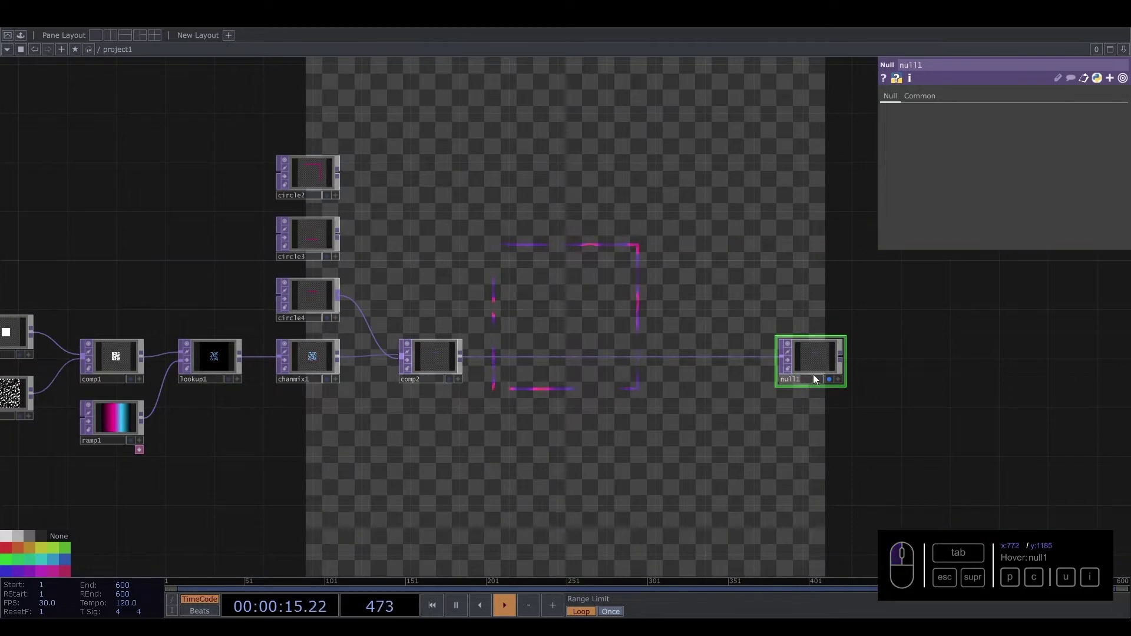
{"action": "left_click_drag", "start_coordinate": [829, 409], "coordinate": [905, 370]}
Insert a Transform TOP between comp2 and out1.
{"action": "right_click", "coordinate": [905, 371]}
{"action": "left_click", "coordinate": [924, 360]}
{"action": "left_click", "coordinate": [1032, 351]}
{"action": "left_click", "coordinate": [908, 375]}
{"action": "left_click", "coordinate": [1112, 192]}
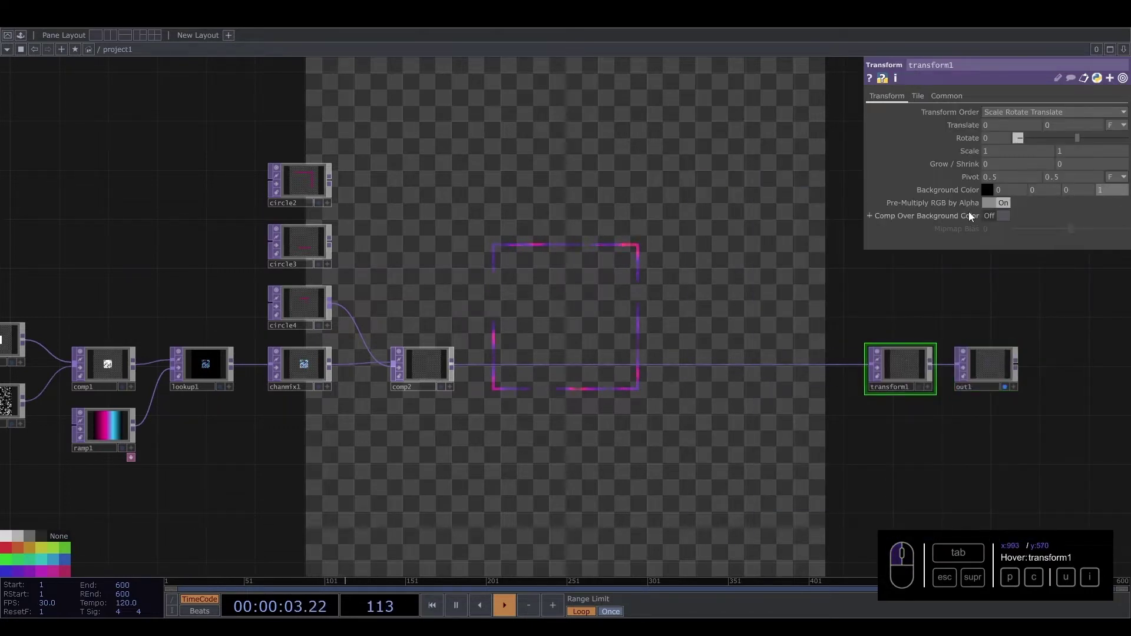
Wire circle3 and circle2 into comp2 and set its Operation to Add.
{"action": "left_click", "coordinate": [595, 283]}
{"action": "middle_click", "coordinate": [385, 292]}
{"action": "left_click", "coordinate": [473, 269]}
{"action": "left_click_drag", "start_coordinate": [364, 193], "coordinate": [373, 94]}
{"action": "left_click_drag", "start_coordinate": [370, 74], "coordinate": [1027, 181]}
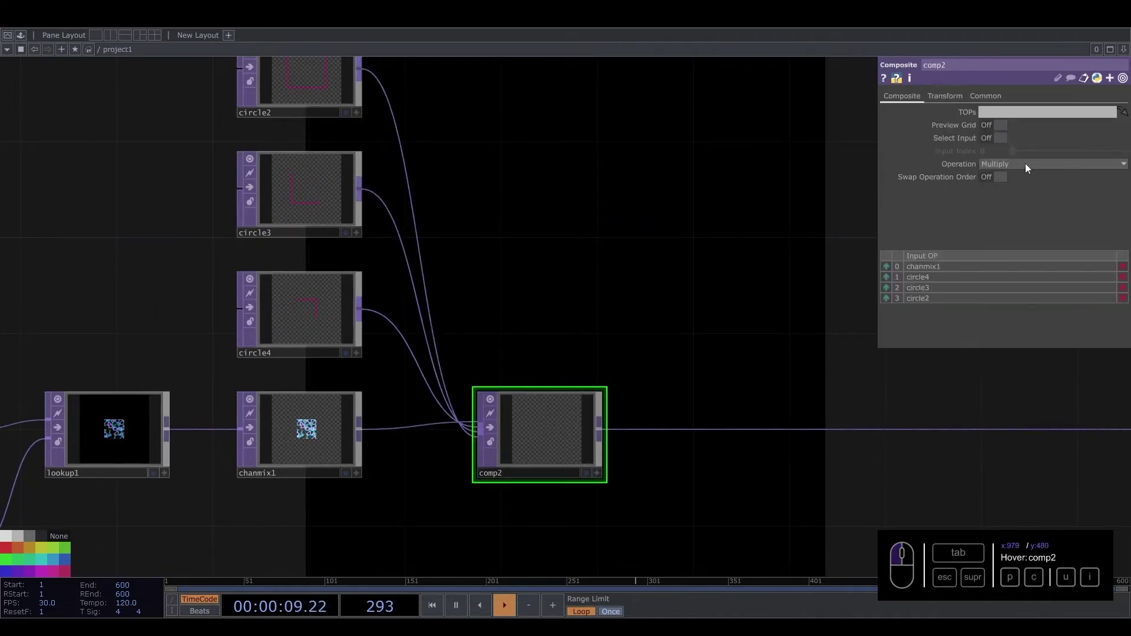
{"action": "left_click", "coordinate": [1030, 168]}
{"action": "left_click", "coordinate": [1005, 179]}
Review the nested magenta squares result through the chain to out1.
{"action": "middle_click", "coordinate": [694, 294]}
{"action": "left_click", "coordinate": [738, 254]}
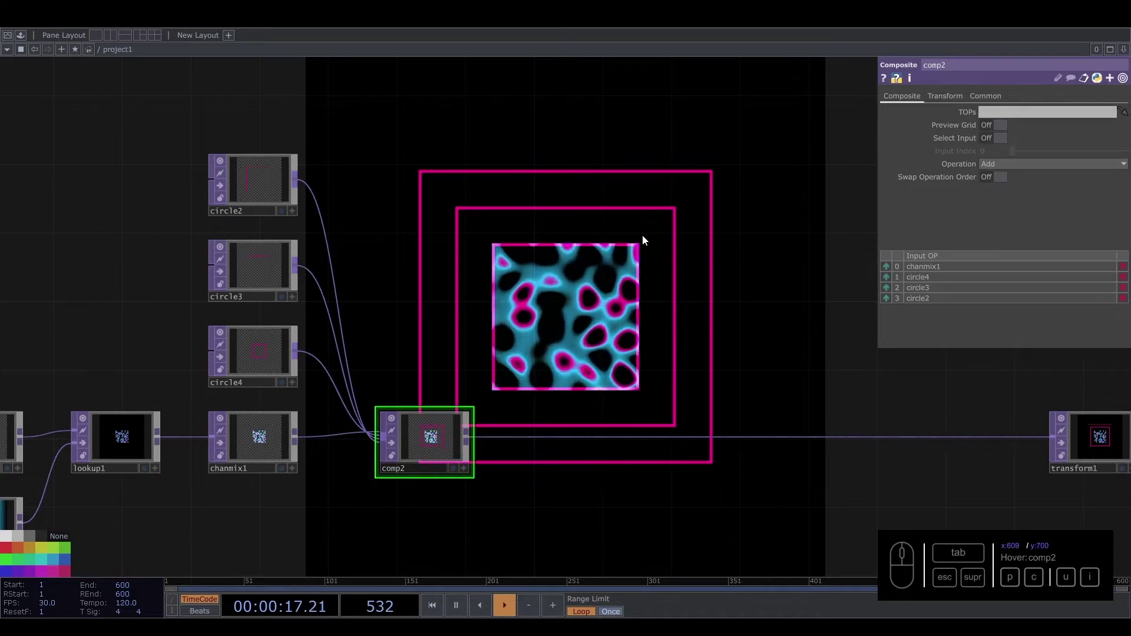
{"action": "left_click", "coordinate": [651, 327]}
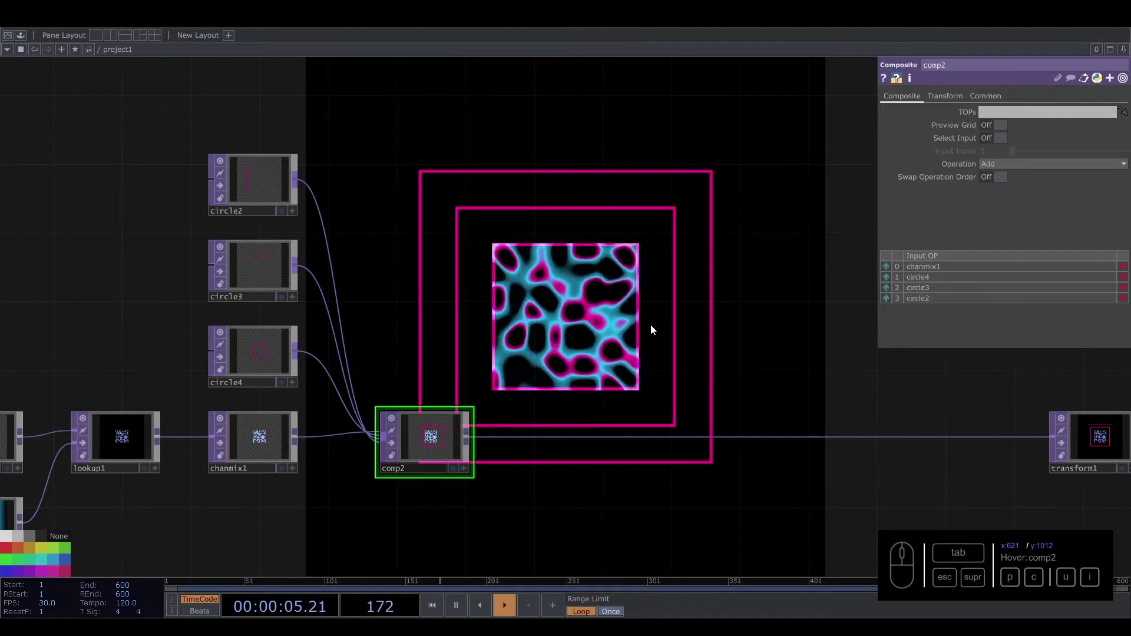
{"action": "middle_click", "coordinate": [637, 402]}
{"action": "left_click", "coordinate": [611, 367]}
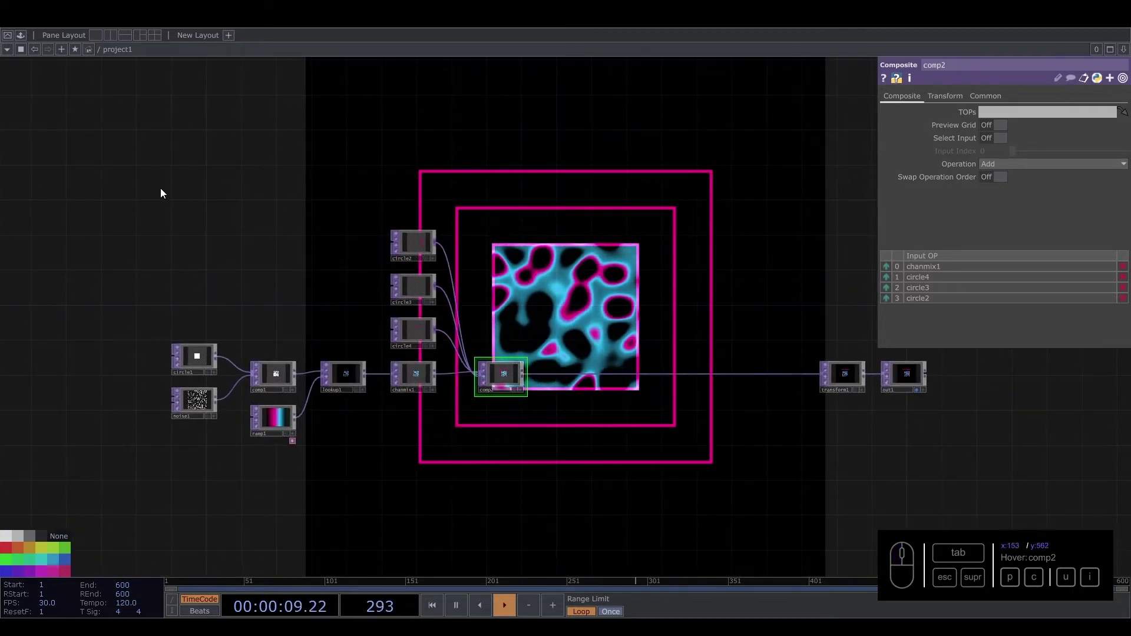
Box-select the chain from circle1 to comp2 and move it further left.
{"action": "right_click", "coordinate": [181, 214]}
{"action": "left_click_drag", "start_coordinate": [511, 374], "coordinate": [352, 372]}
{"action": "left_click", "coordinate": [352, 372]}
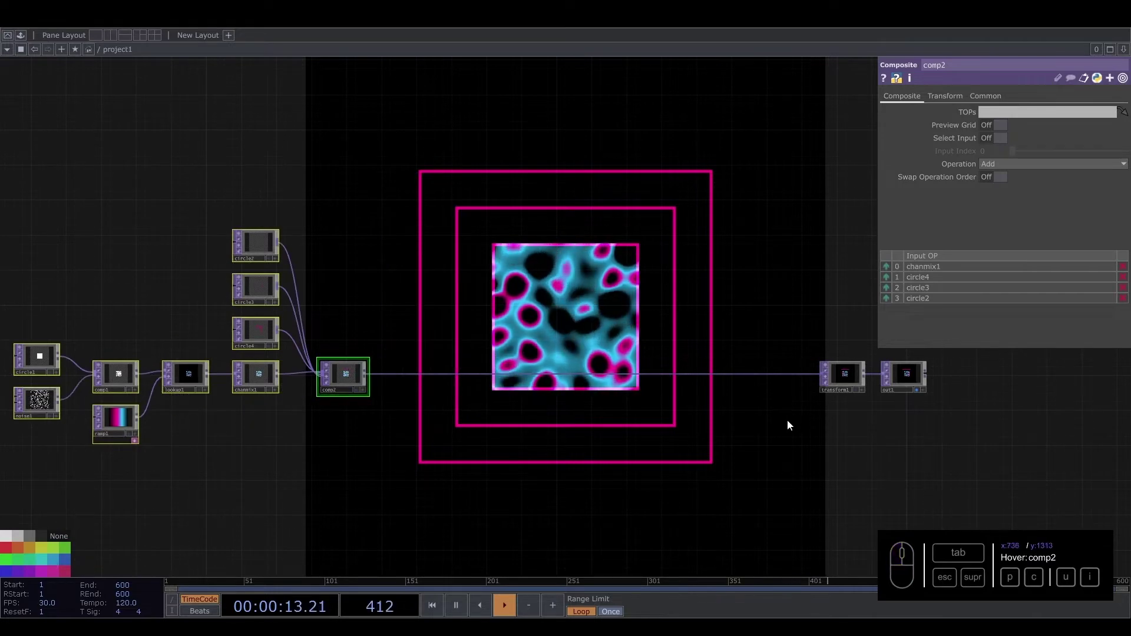
{"action": "left_click_drag", "start_coordinate": [638, 404], "coordinate": [468, 315]}
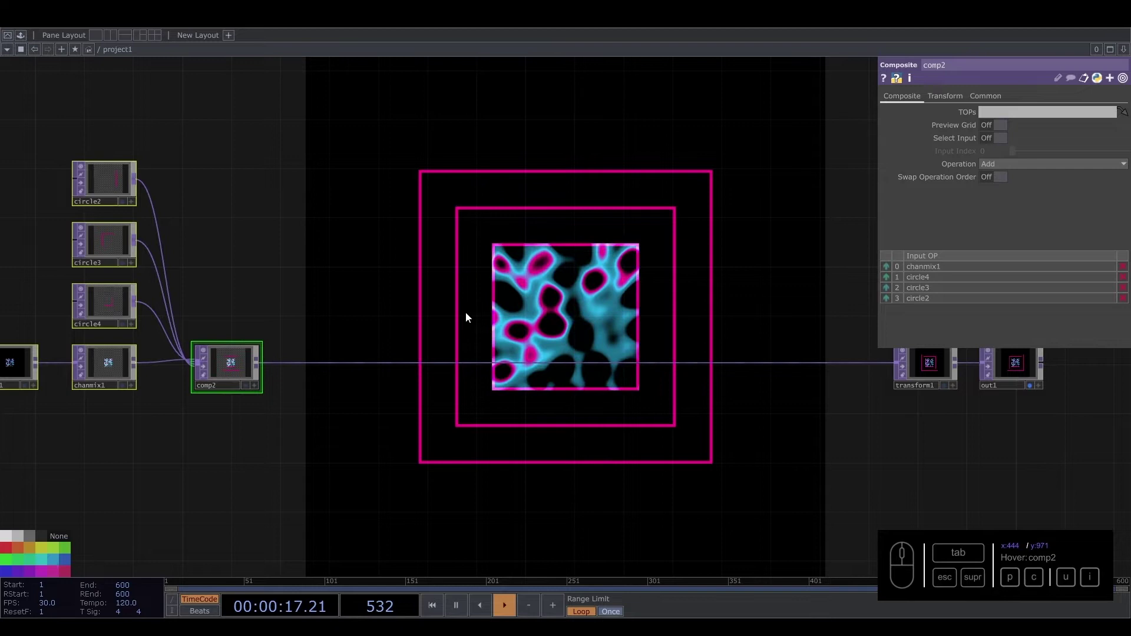
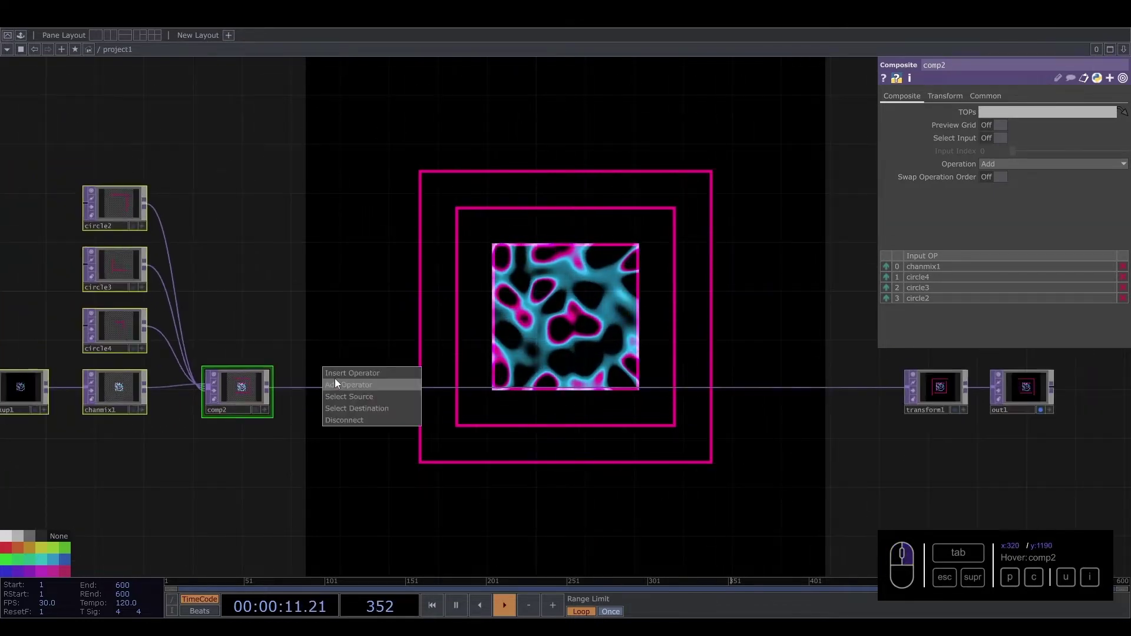
Insert a Null TOP after comp2 and branch a Feedback TOP (feedback1) off null1.
{"action": "left_click", "coordinate": [341, 378]}
{"action": "key", "text": "Delete"}
{"action": "key", "text": "u"}
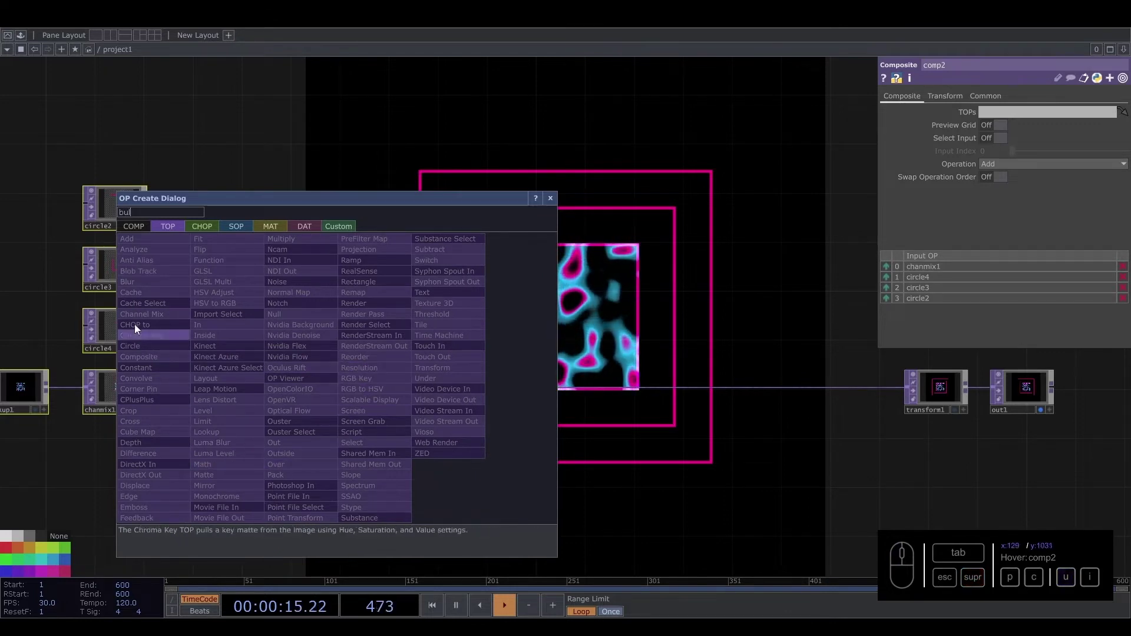
{"action": "key", "text": "Delete"}
{"action": "key", "text": "u"}
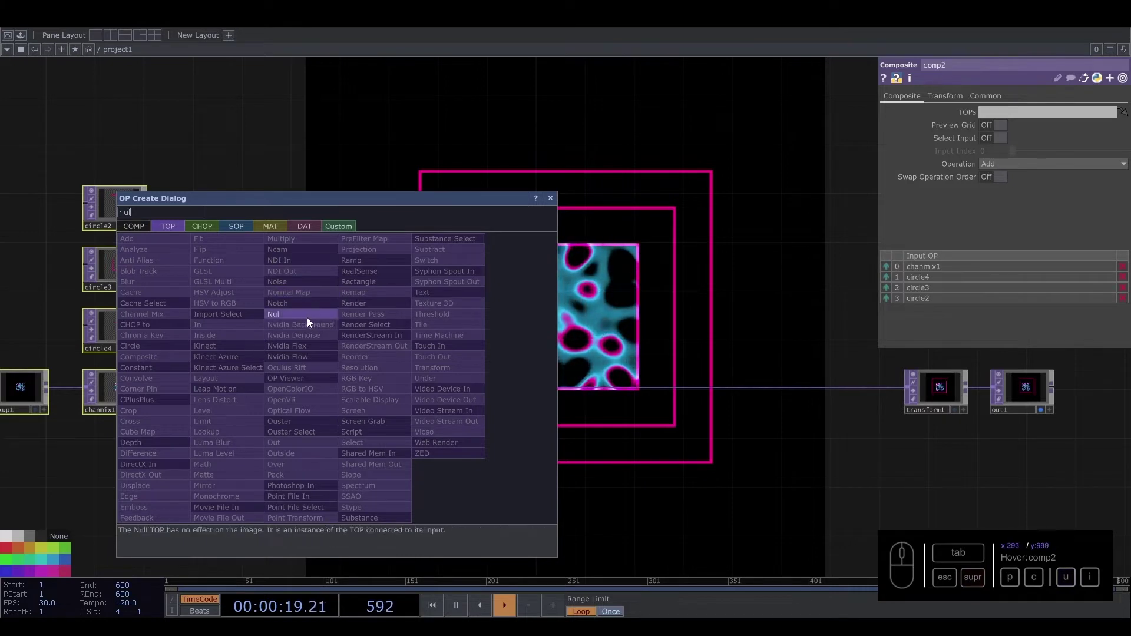
{"action": "left_click", "coordinate": [310, 320]}
{"action": "left_click", "coordinate": [344, 395]}
{"action": "left_click", "coordinate": [70, 580]}
{"action": "left_click", "coordinate": [417, 429]}
{"action": "left_click_drag", "start_coordinate": [255, 398], "coordinate": [297, 281]}
{"action": "left_click", "coordinate": [129, 447]}
Add a Keyboard In CHOP and drive feedback1's Reset with a CHOP reference to keyboardin1.
{"action": "left_click", "coordinate": [332, 285]}
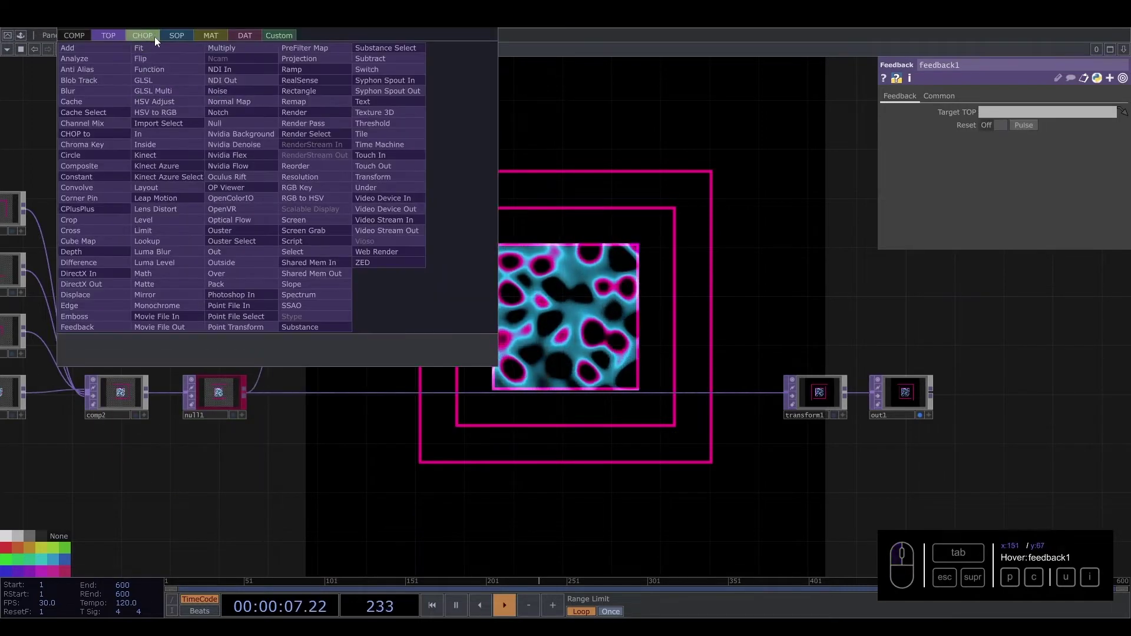
{"action": "left_click", "coordinate": [145, 39]}
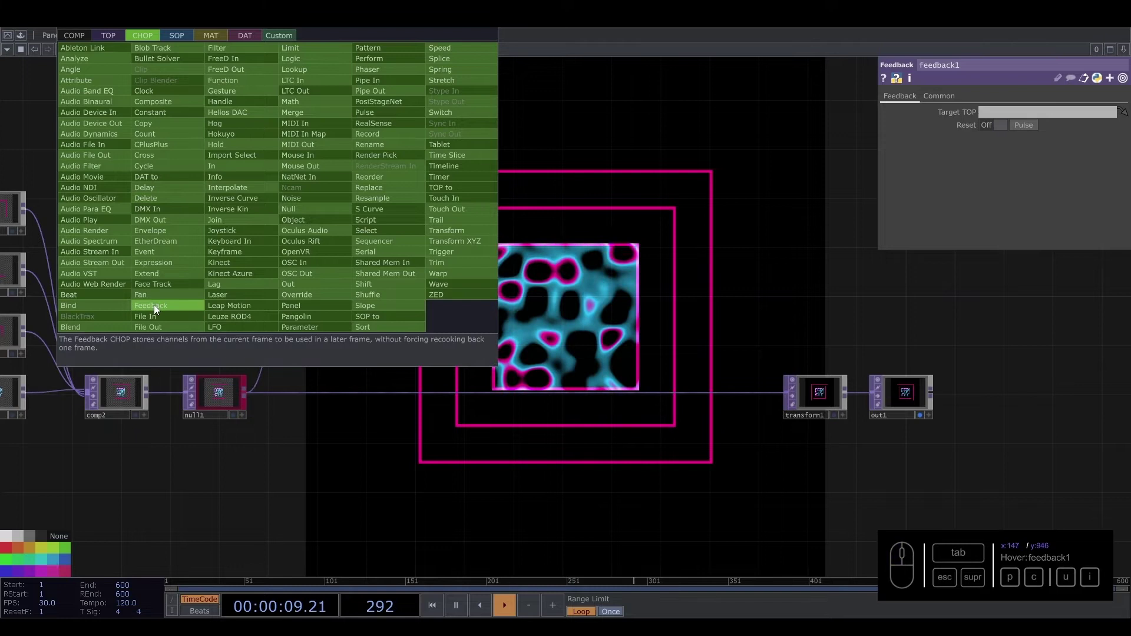
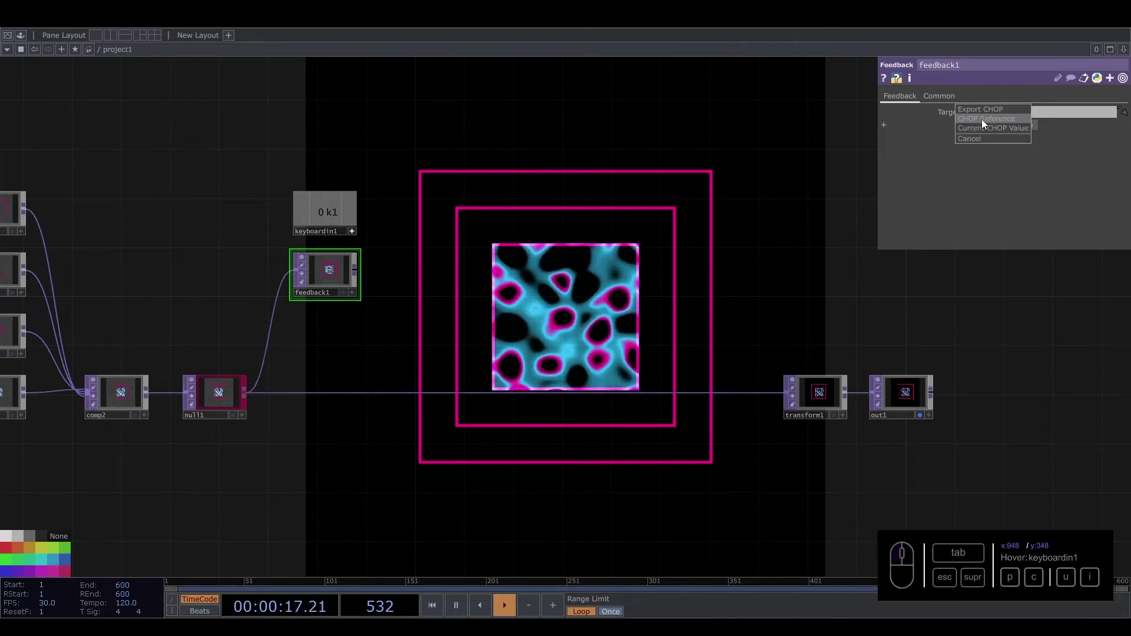
{"action": "left_click", "coordinate": [355, 233]}
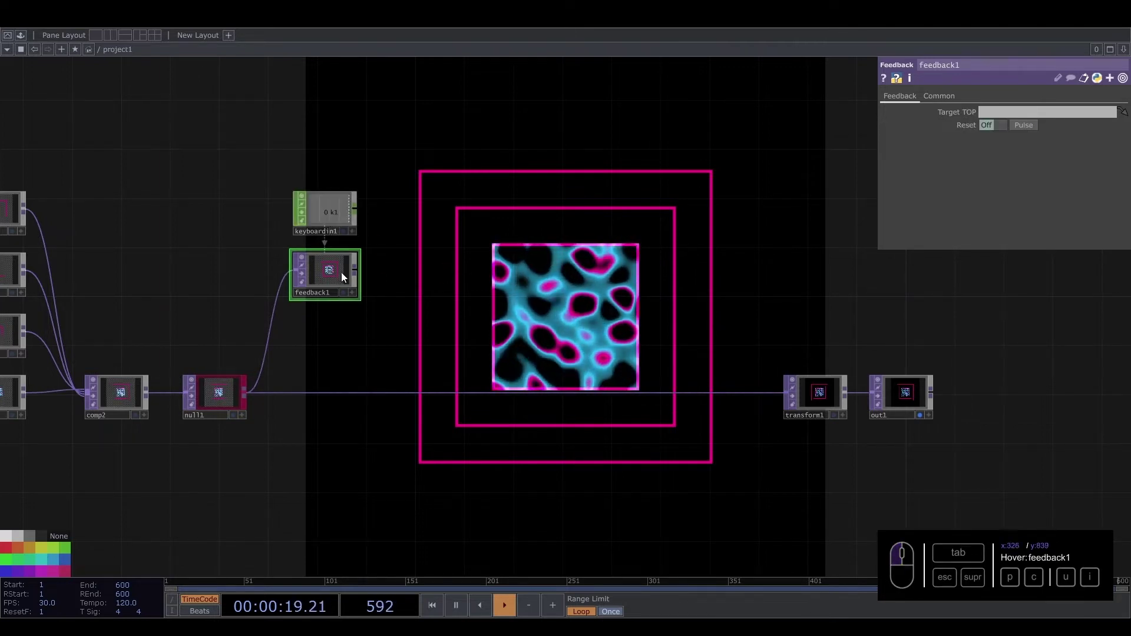
{"action": "left_click_drag", "start_coordinate": [343, 279], "coordinate": [358, 290]}
{"action": "left_click", "coordinate": [336, 300]}
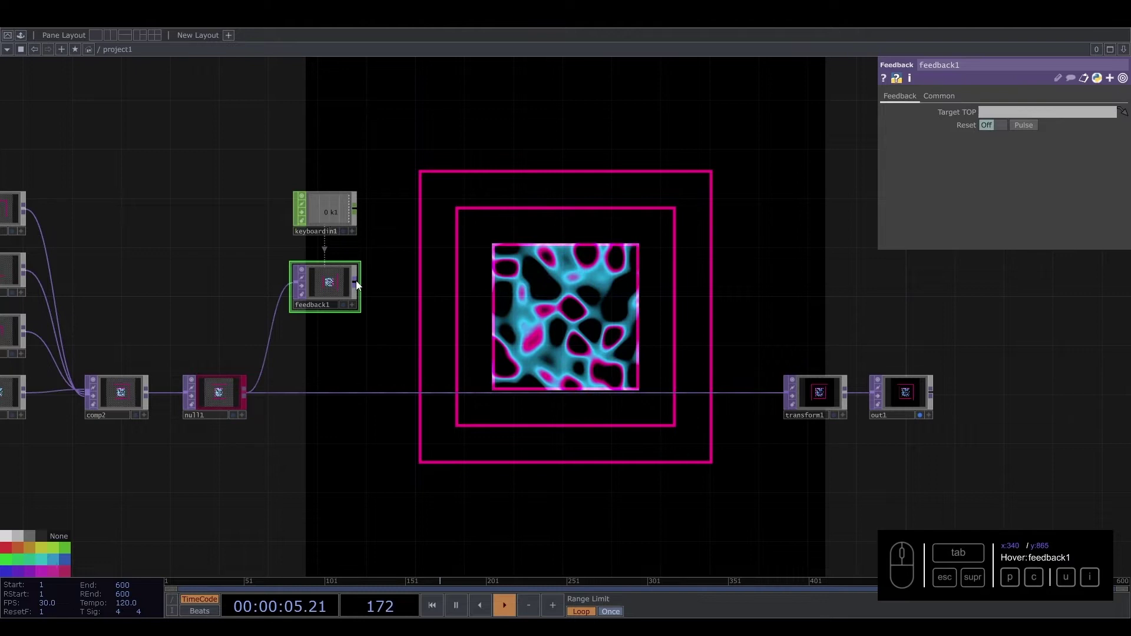
Add level1 after feedback1 and a comp3 Composite set to Maximum combining null1 with level1.
{"action": "left_click_drag", "start_coordinate": [372, 282], "coordinate": [663, 284]}
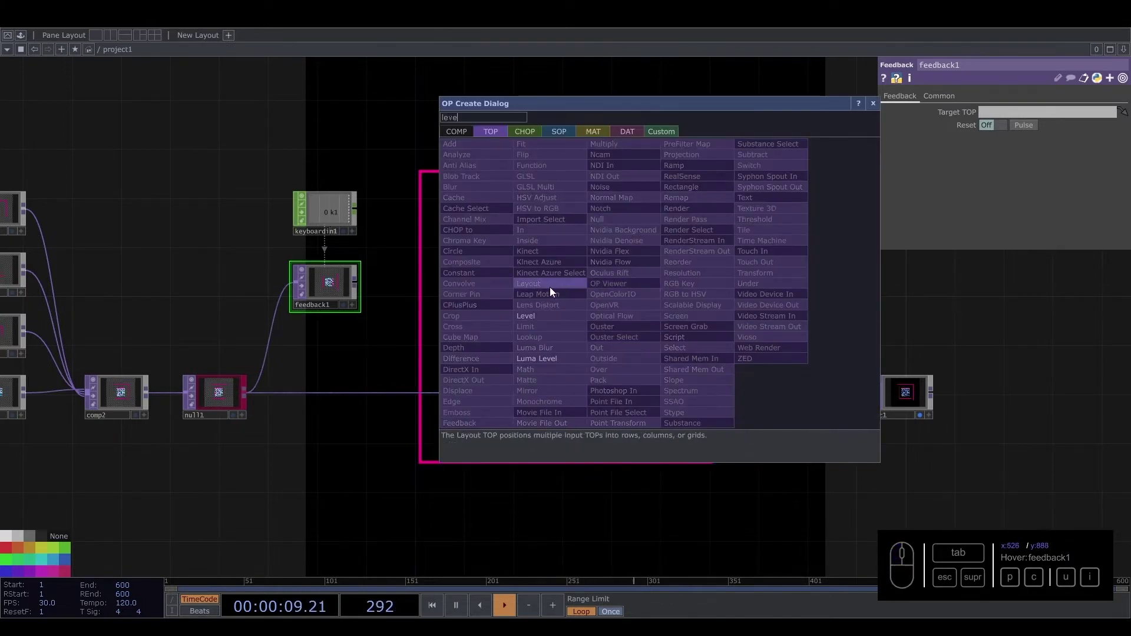
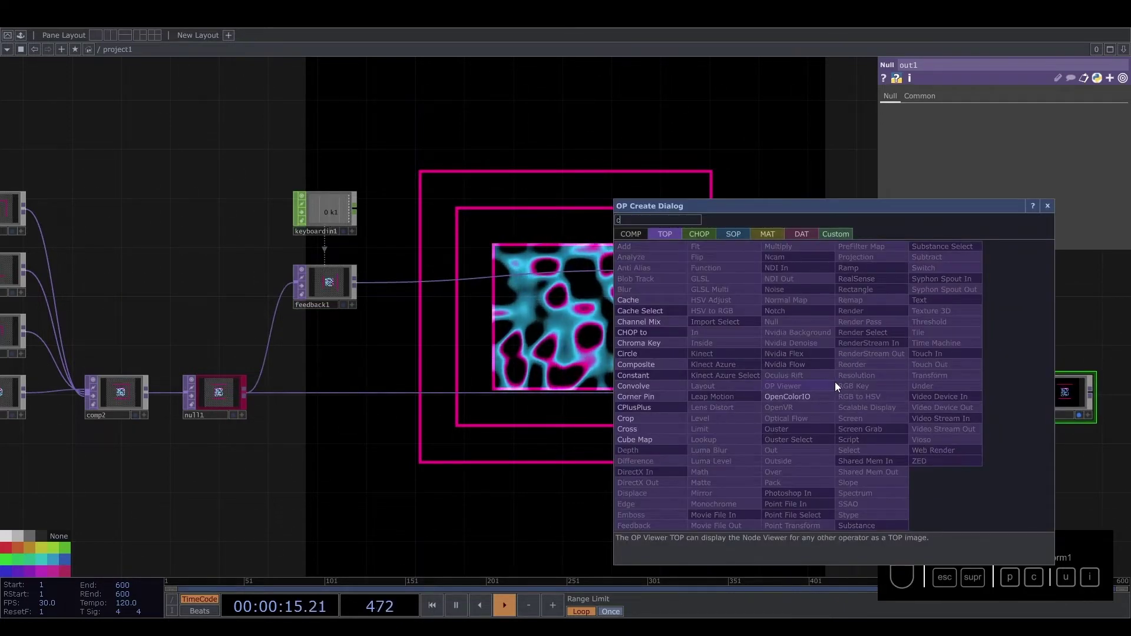
{"action": "left_click", "coordinate": [666, 366]}
{"action": "left_click", "coordinate": [871, 398]}
{"action": "left_click_drag", "start_coordinate": [747, 285], "coordinate": [992, 191]}
{"action": "left_click", "coordinate": [1012, 166]}
{"action": "left_click", "coordinate": [1081, 204]}
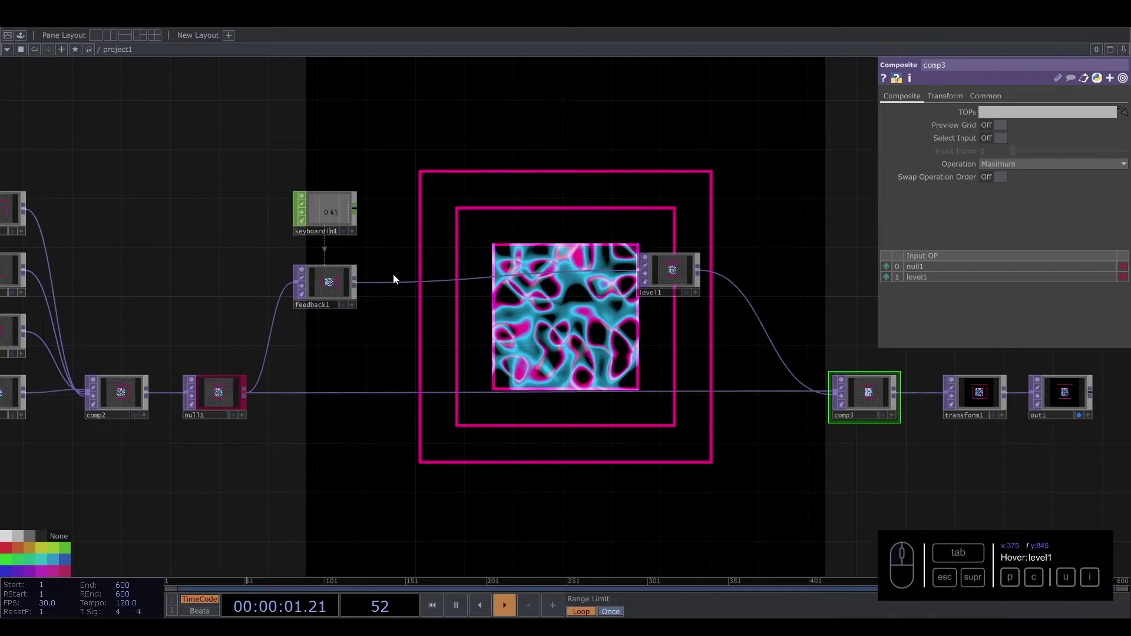
Make comp3 the feedback1 target and lower level1's opacity to 0.946.
{"action": "left_click_drag", "start_coordinate": [329, 290], "coordinate": [706, 268]}
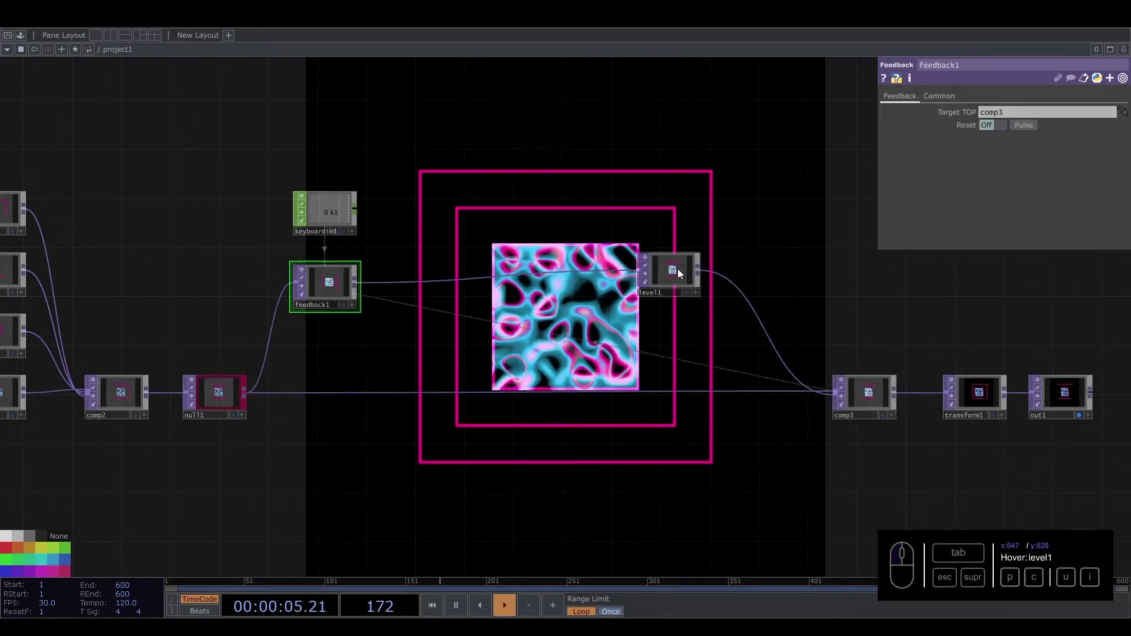
{"action": "left_click", "coordinate": [681, 274]}
{"action": "left_click", "coordinate": [990, 102]}
{"action": "left_click_drag", "start_coordinate": [1129, 131], "coordinate": [517, 339]}
{"action": "middle_click", "coordinate": [484, 347]}
{"action": "left_click", "coordinate": [442, 414]}
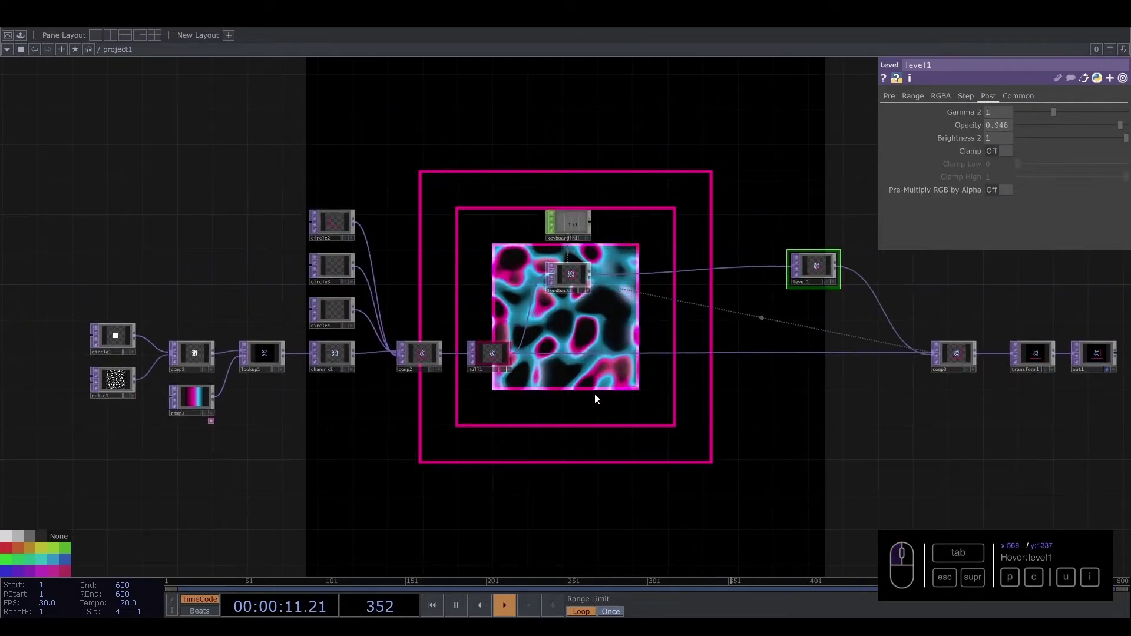
Insert a Transform TOP (transform2) on the wire between comp2 and null1.
{"action": "left_click", "coordinate": [581, 403]}
{"action": "right_click", "coordinate": [236, 242]}
{"action": "left_click_drag", "start_coordinate": [552, 370], "coordinate": [446, 381]}
{"action": "double_click", "coordinate": [509, 395]}
{"action": "right_click", "coordinate": [516, 362]}
{"action": "left_click", "coordinate": [536, 350]}
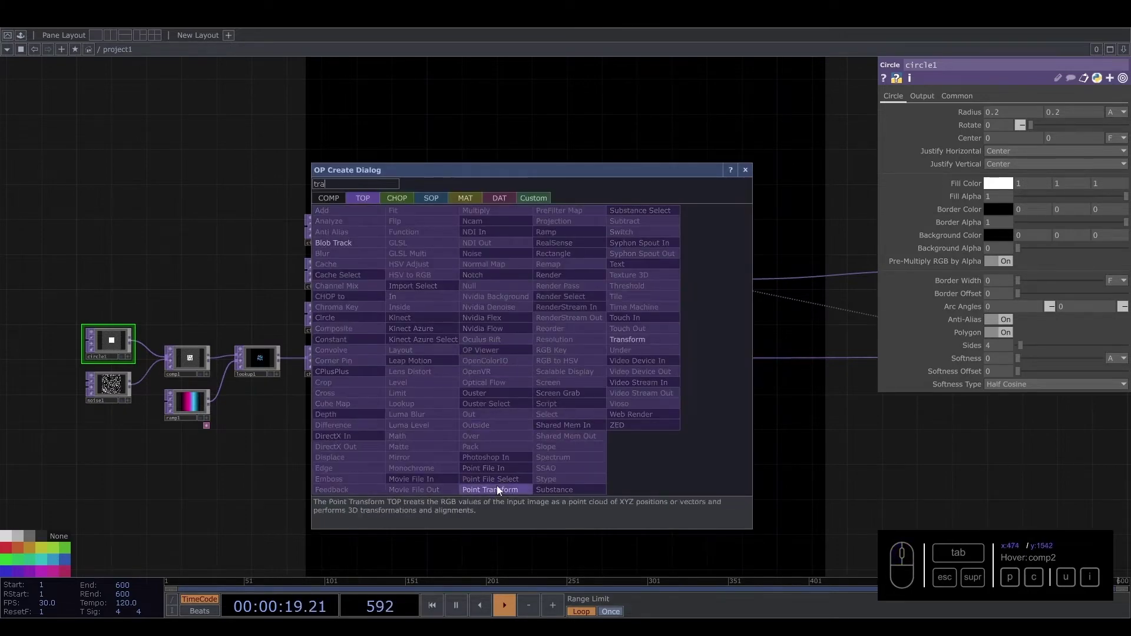
{"action": "left_click", "coordinate": [628, 344]}
{"action": "left_click", "coordinate": [524, 364]}
Give transform2's Rotate a time-based expression so the magenta squares spin continuously.
{"action": "left_click_drag", "start_coordinate": [1078, 141], "coordinate": [927, 131]}
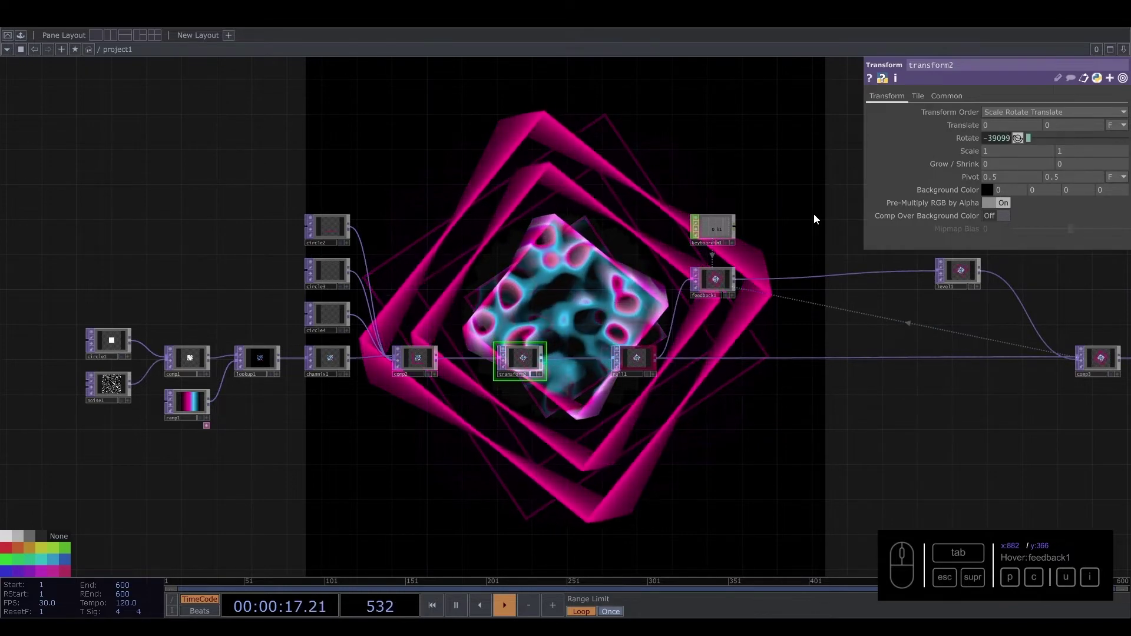
{"action": "left_click", "coordinate": [746, 395]}
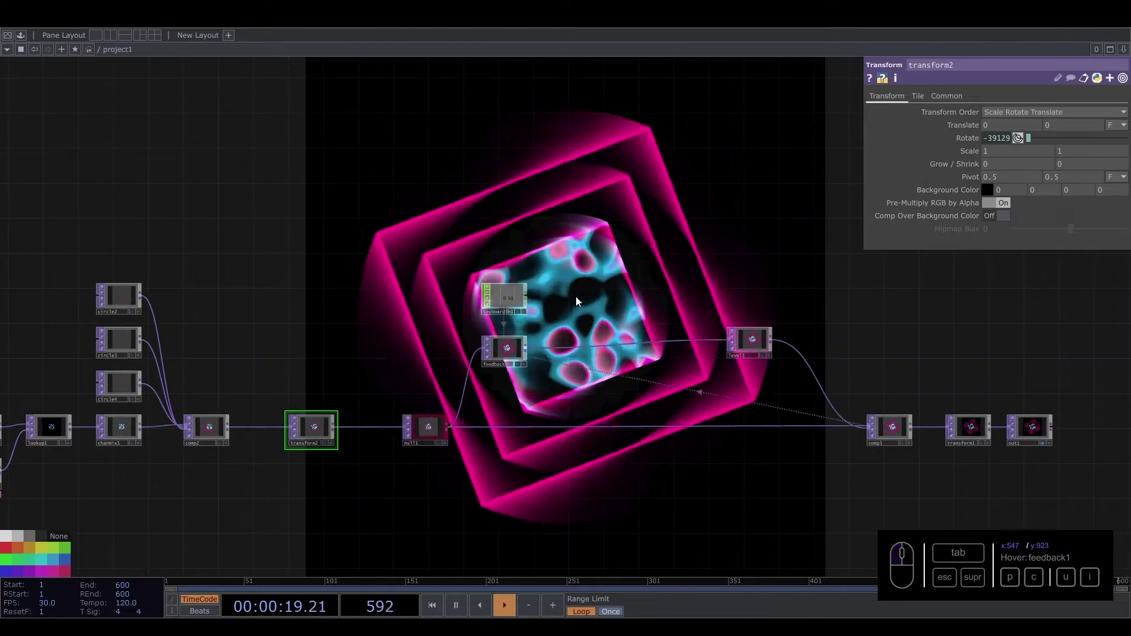
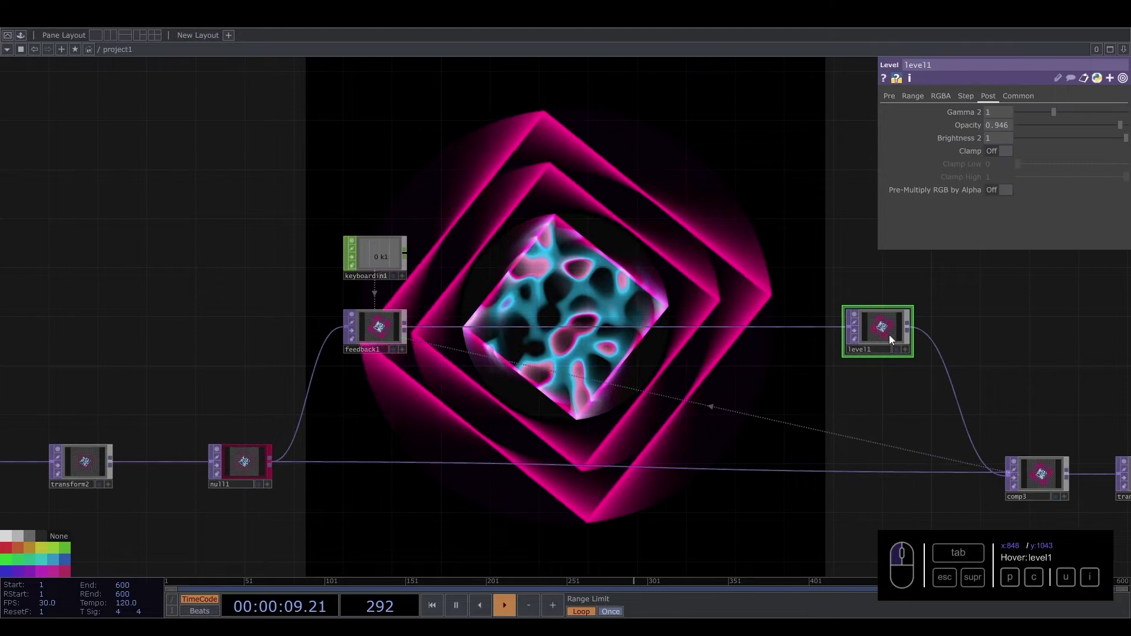
{"action": "left_click", "coordinate": [890, 328]}
{"action": "left_click", "coordinate": [72, 560]}
{"action": "left_click", "coordinate": [390, 336]}
{"action": "left_click_drag", "start_coordinate": [68, 563], "coordinate": [864, 478]}
Add a Noise TOP (noise2) above feedback1 in the network.
{"action": "left_click_drag", "start_coordinate": [908, 439], "coordinate": [998, 397]}
{"action": "left_click_drag", "start_coordinate": [418, 456], "coordinate": [998, 396]}
{"action": "left_click", "coordinate": [989, 401]}
{"action": "left_click_drag", "start_coordinate": [65, 575], "coordinate": [513, 402]}
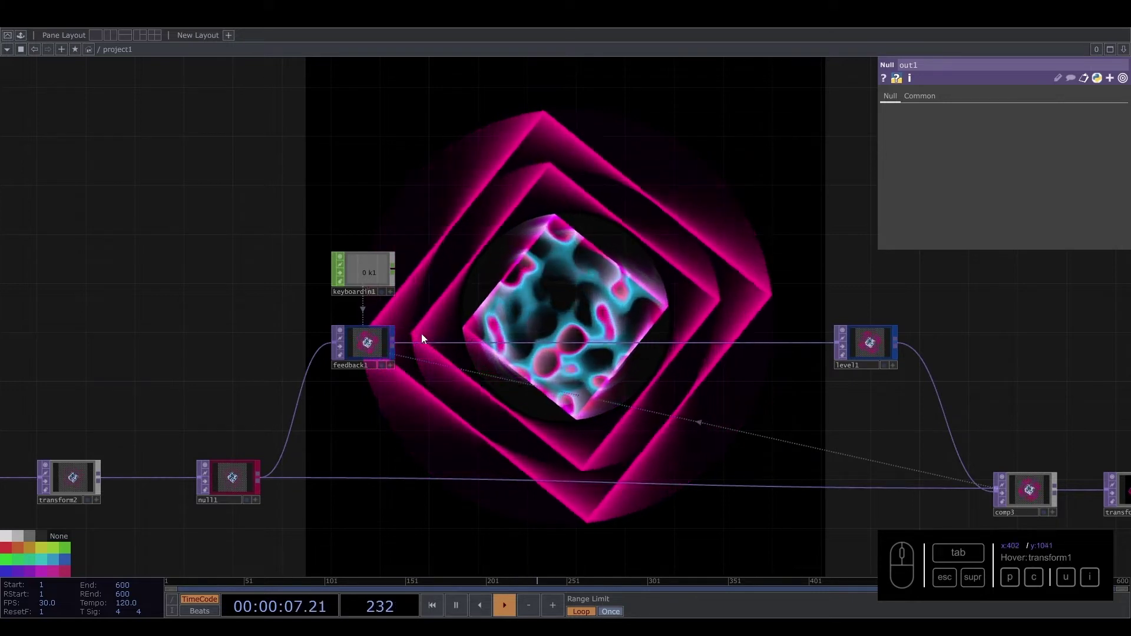
{"action": "left_click", "coordinate": [429, 318]}
{"action": "left_click", "coordinate": [373, 364]}
{"action": "left_click", "coordinate": [369, 364]}
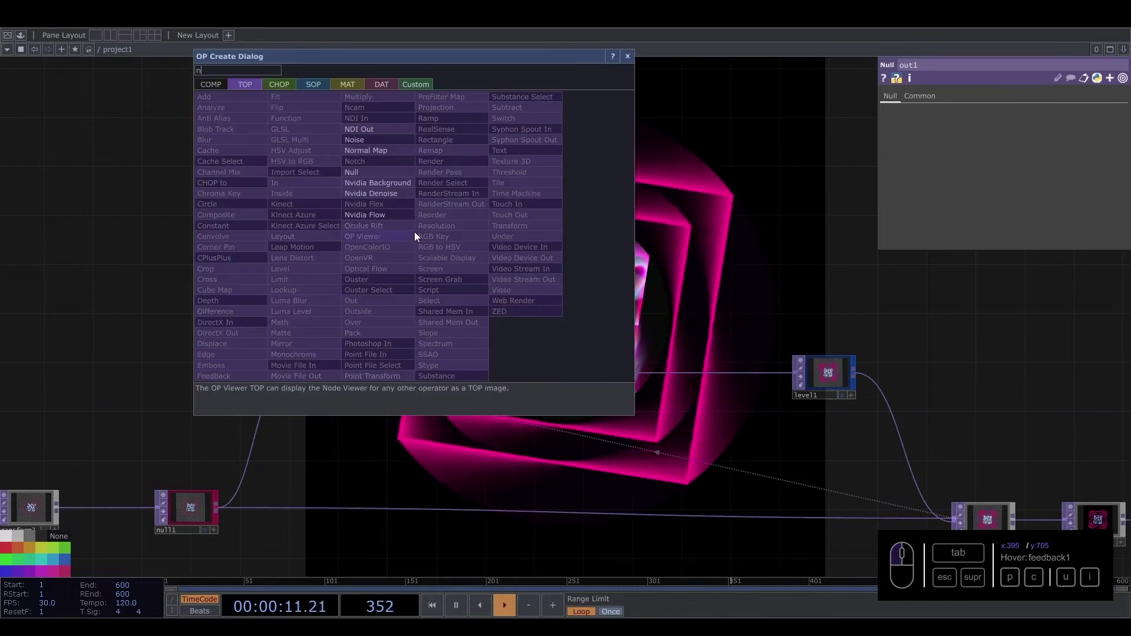
{"action": "left_click", "coordinate": [379, 143]}
{"action": "left_click", "coordinate": [438, 245]}
Add a Slope TOP (slope1) below noise2.
{"action": "left_click_drag", "start_coordinate": [357, 376], "coordinate": [419, 298]}
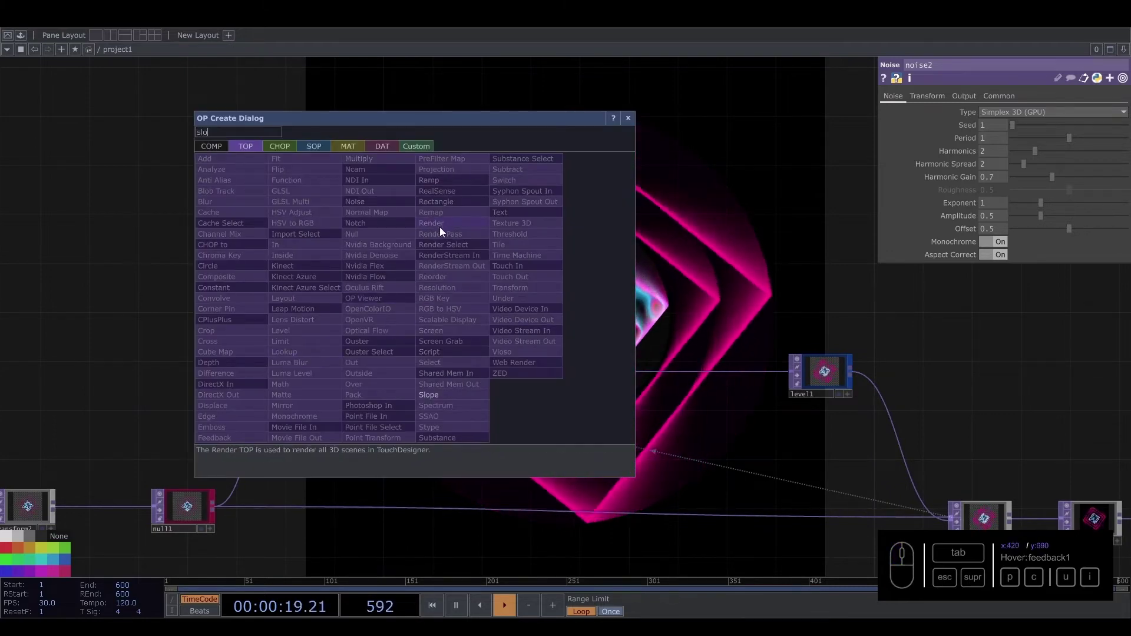
{"action": "left_click_drag", "start_coordinate": [440, 397], "coordinate": [434, 247]}
{"action": "left_click", "coordinate": [435, 238]}
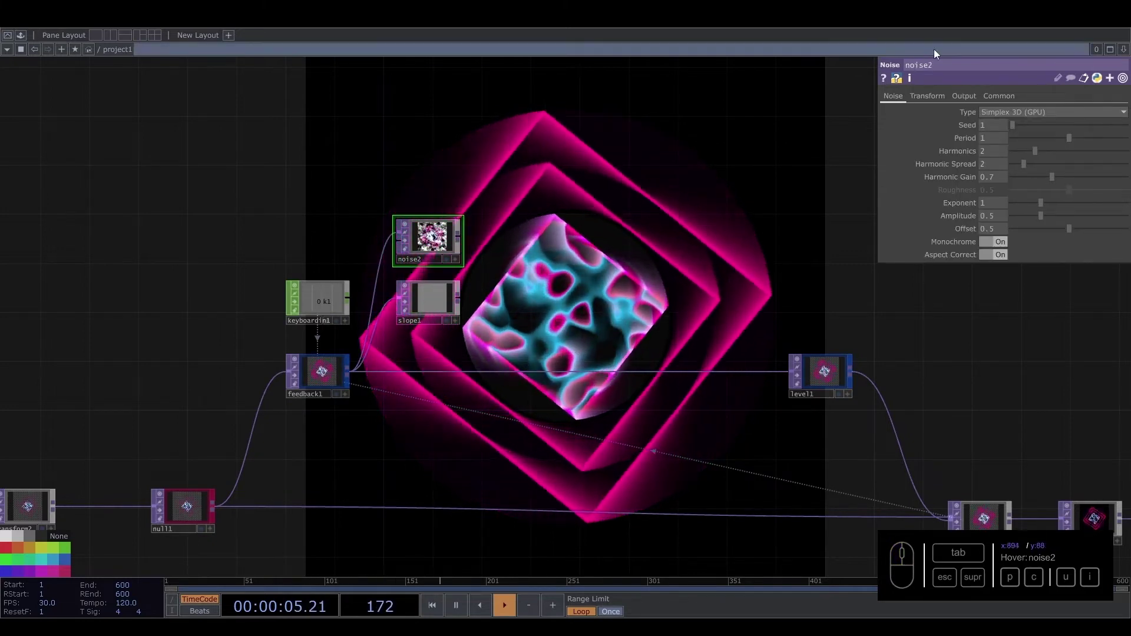
Set noise2 to coloured noise with period 2, 10 harmonics and amplitude 0.2.
{"action": "left_click", "coordinate": [962, 99]}
{"action": "left_click", "coordinate": [1005, 128]}
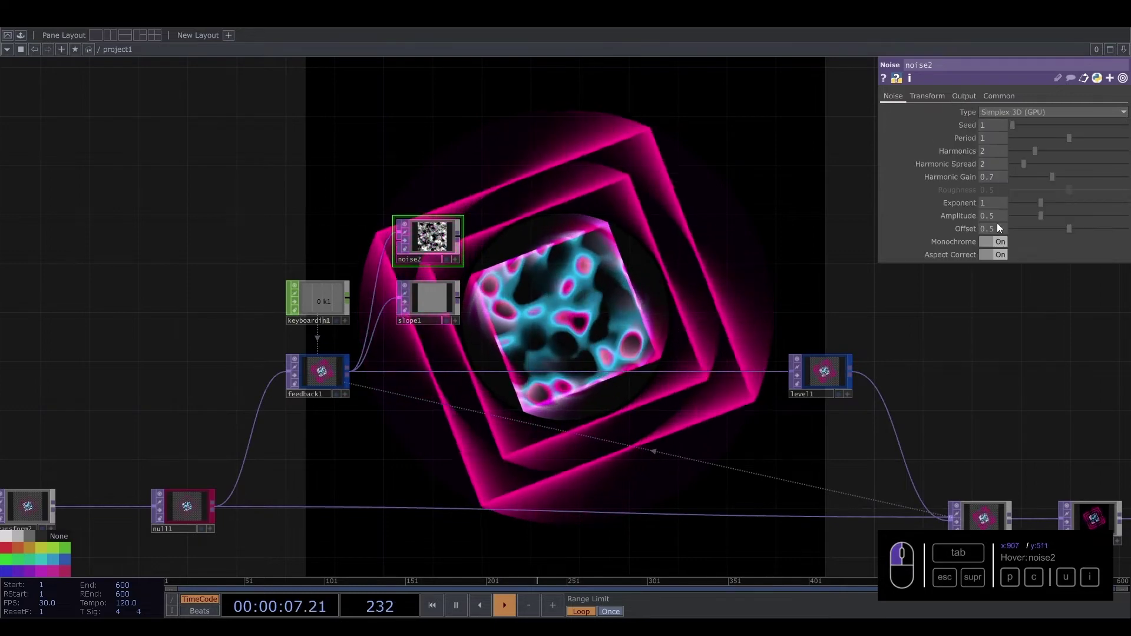
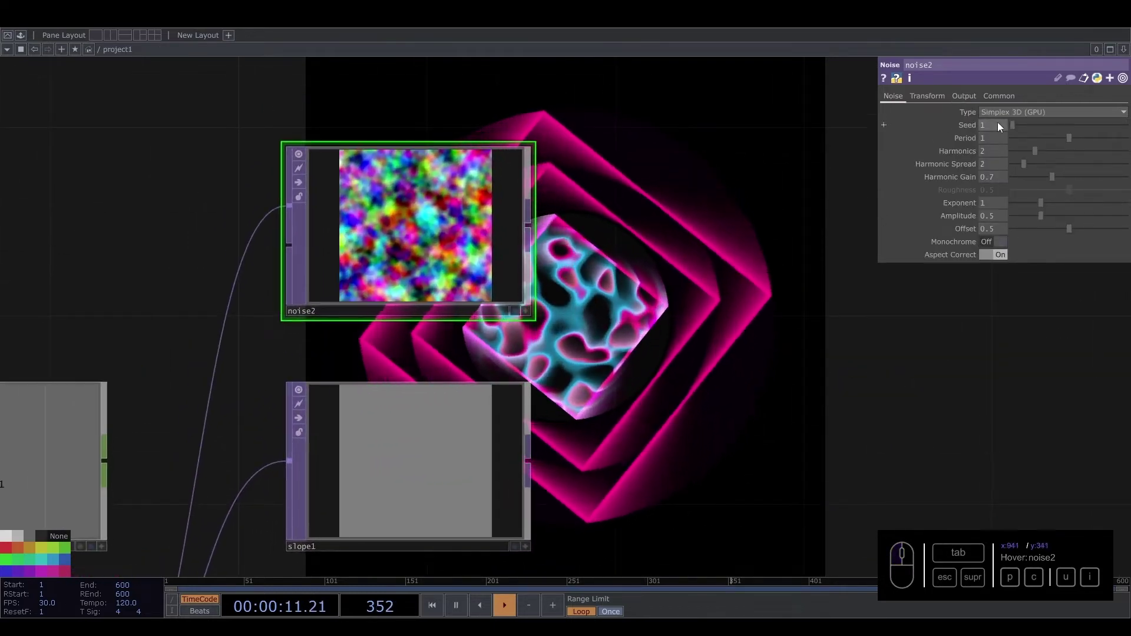
{"action": "left_click", "coordinate": [957, 141]}
{"action": "left_click", "coordinate": [693, 245]}
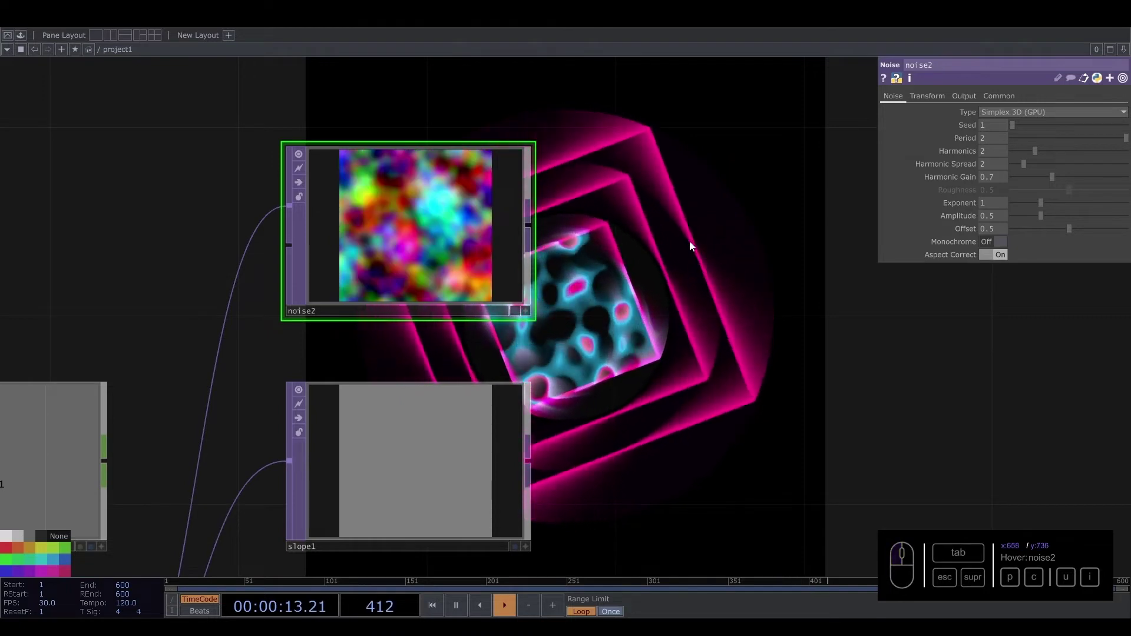
{"action": "left_click_drag", "start_coordinate": [1054, 156], "coordinate": [1118, 158]}
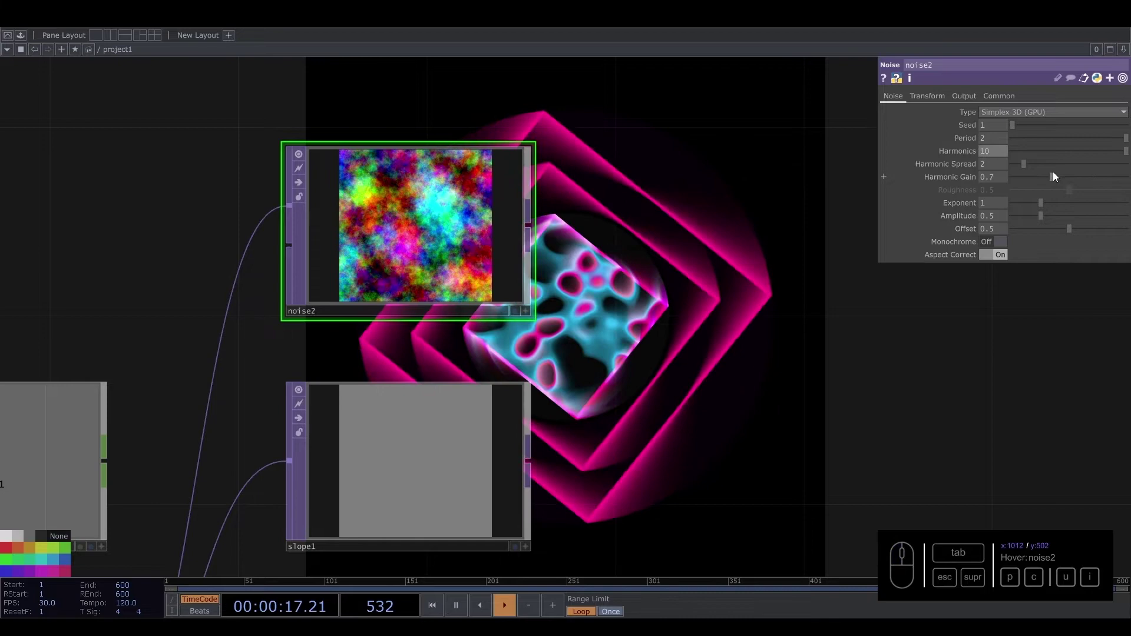
{"action": "left_click", "coordinate": [995, 223]}
{"action": "left_click", "coordinate": [932, 349]}
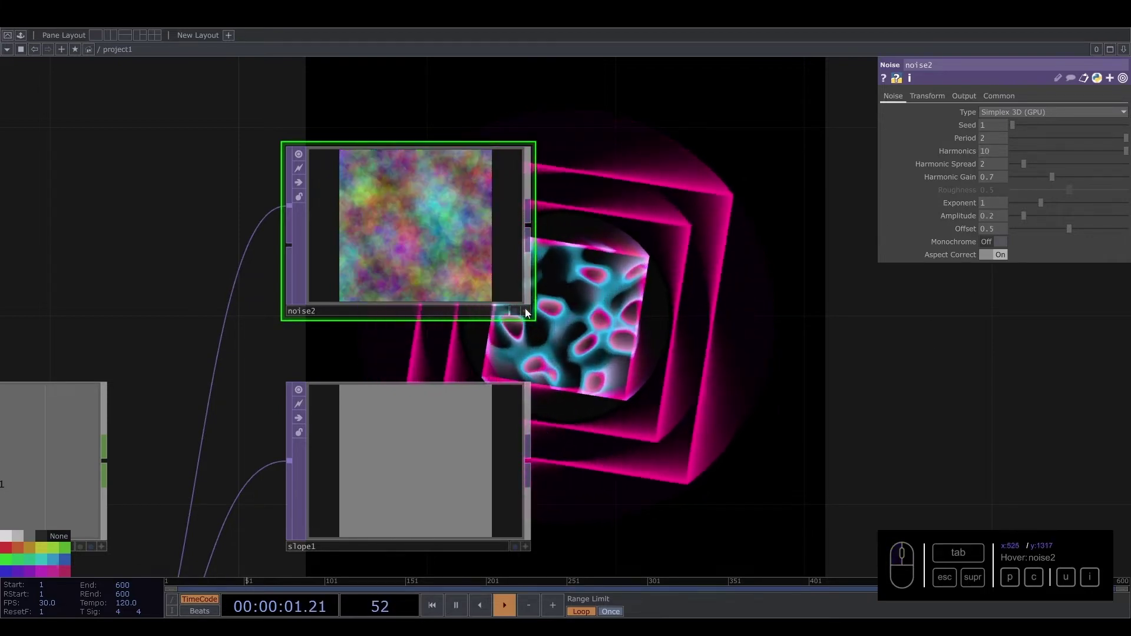
Wire noise2 into slope1 and bring up slope1's preview and parameters.
{"action": "left_click_drag", "start_coordinate": [381, 235], "coordinate": [316, 439]}
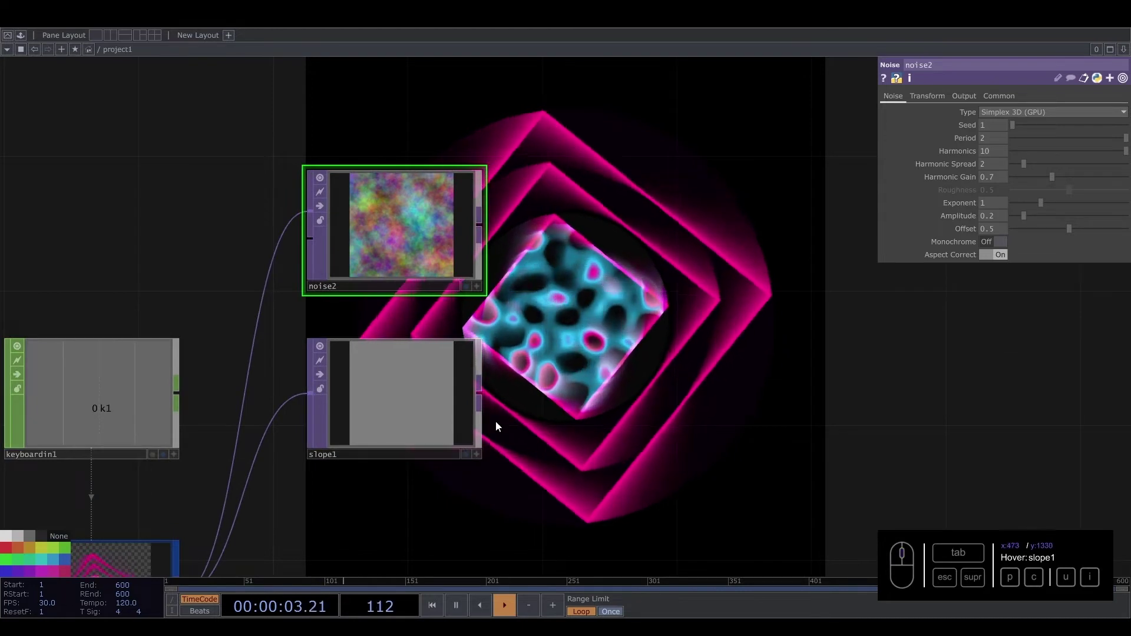
{"action": "left_click", "coordinate": [394, 396]}
{"action": "left_click_drag", "start_coordinate": [370, 407], "coordinate": [407, 425]}
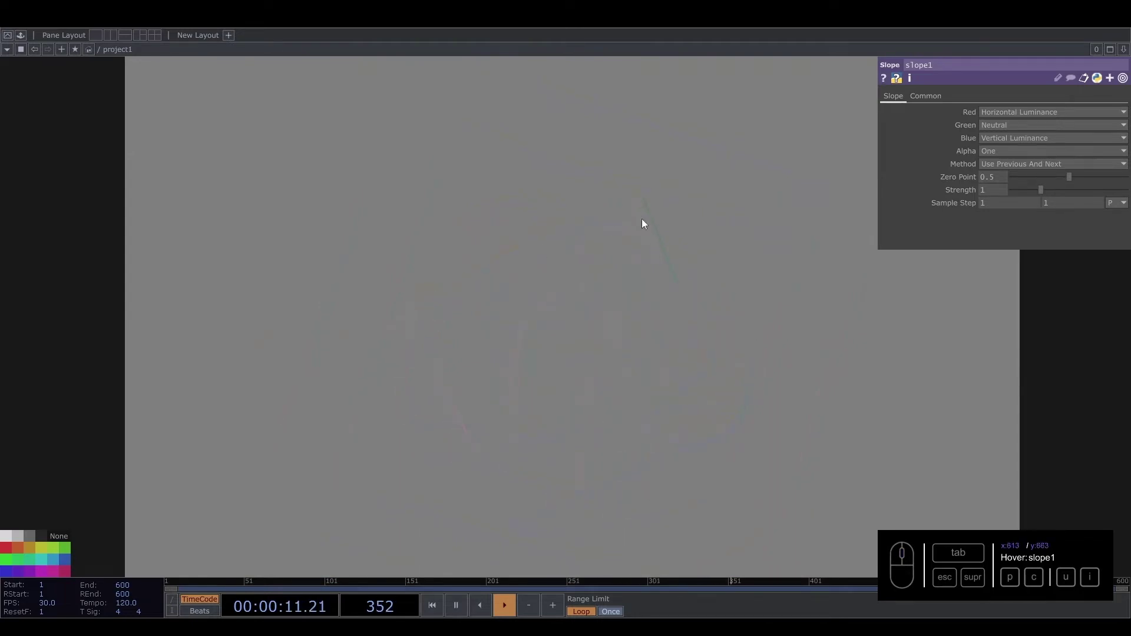
{"action": "middle_click", "coordinate": [615, 343]}
{"action": "left_click_drag", "start_coordinate": [805, 348], "coordinate": [731, 372]}
{"action": "left_click", "coordinate": [509, 353]}
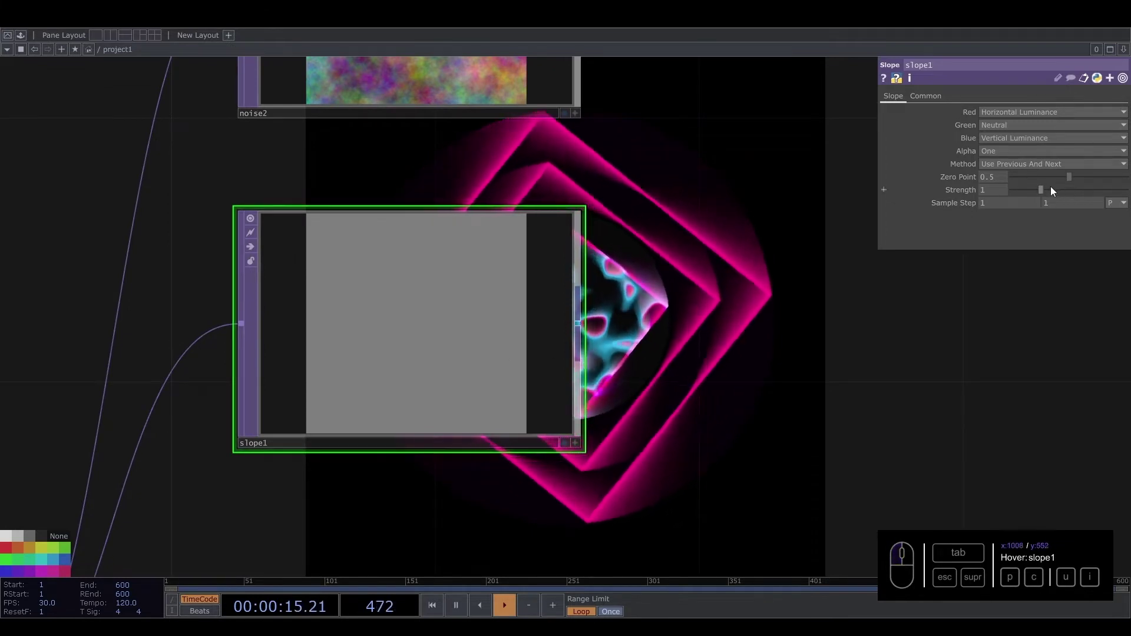
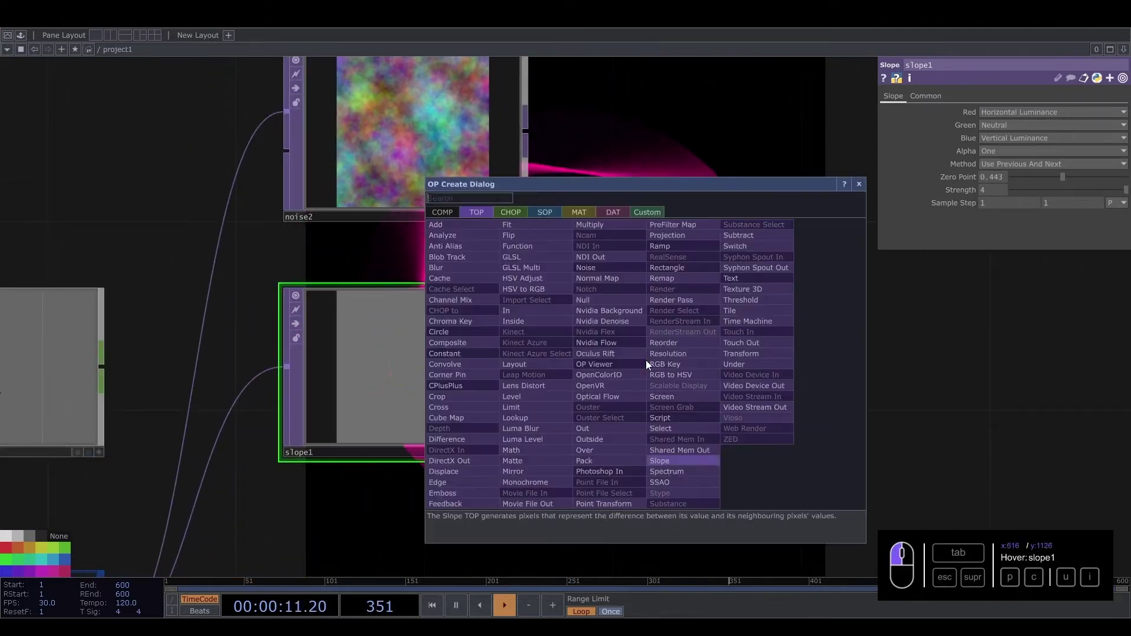
Add blur1 after slope1 with Pre-Shrink 3.
{"action": "key", "text": "u"}
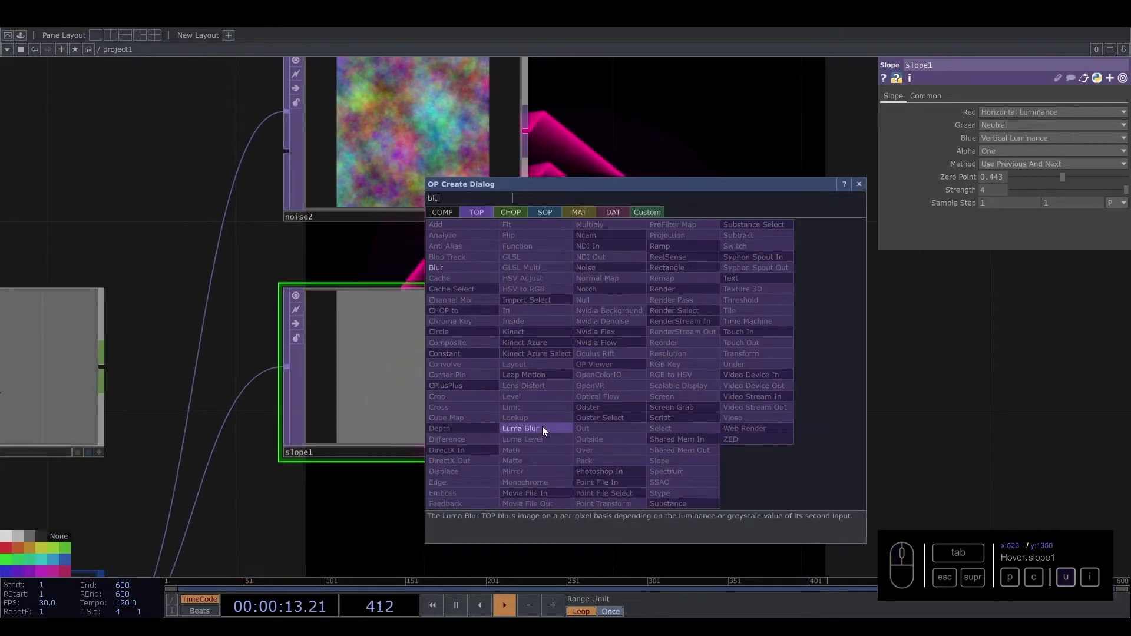
{"action": "left_click", "coordinate": [463, 274]}
{"action": "left_click", "coordinate": [702, 379]}
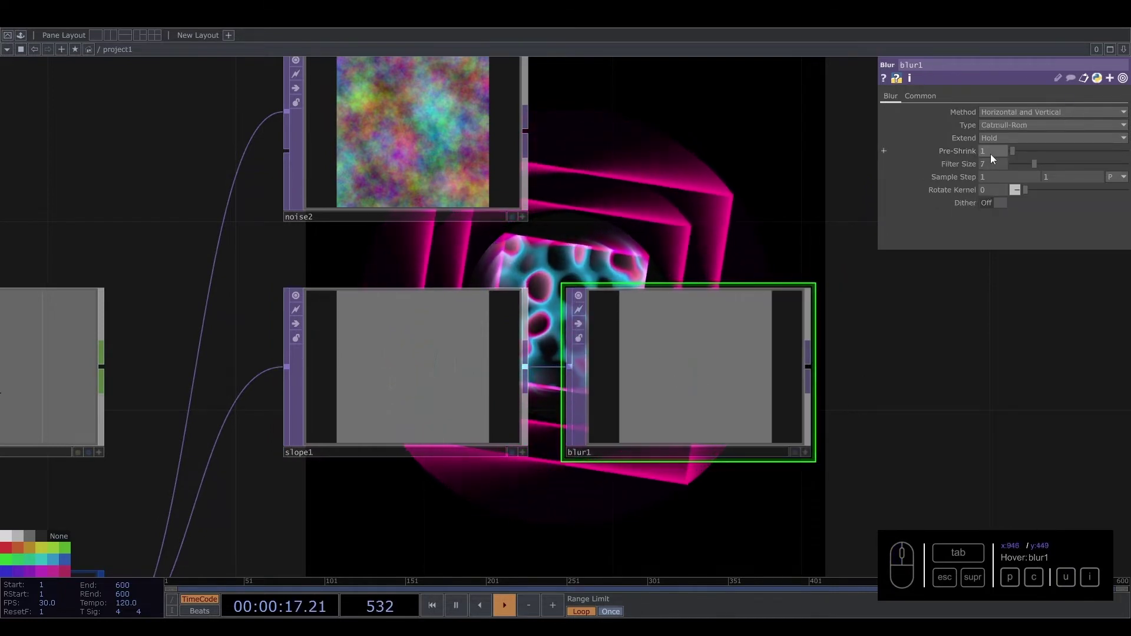
{"action": "left_click", "coordinate": [974, 157]}
{"action": "left_click", "coordinate": [965, 162]}
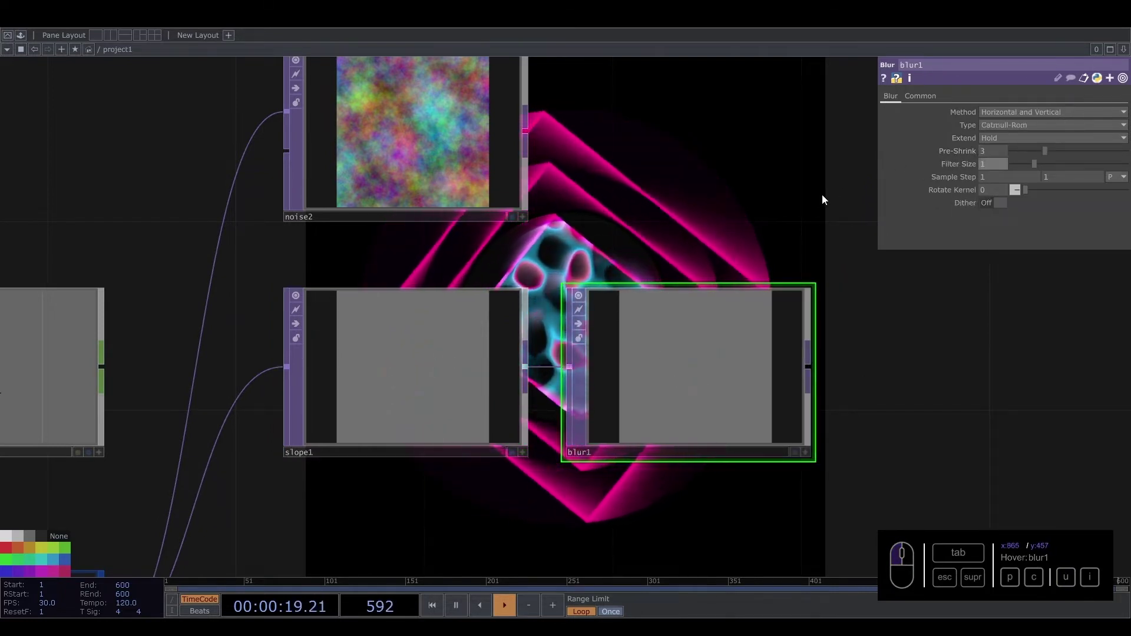
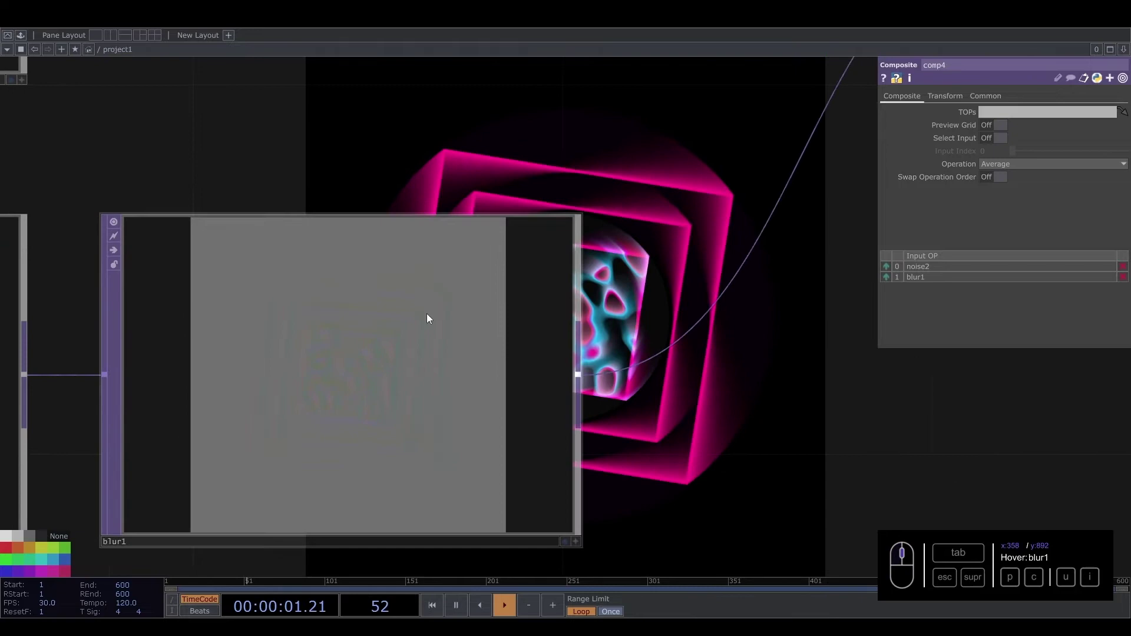
Insert displace1 on the wire into level1 with comp4 as its displacement source.
{"action": "left_click", "coordinate": [704, 429]}
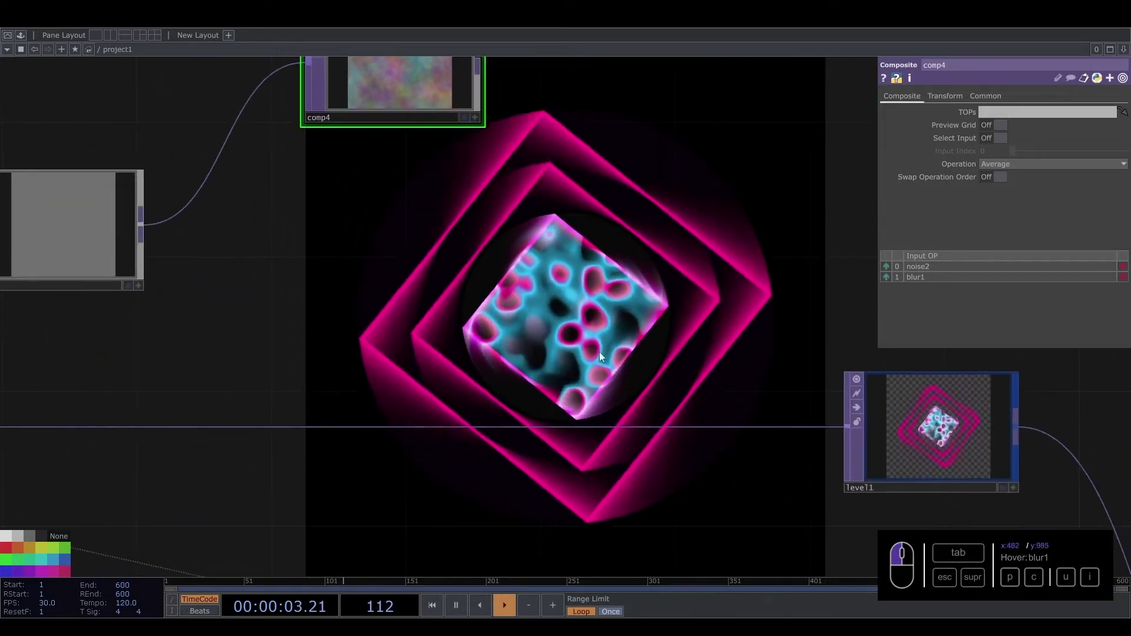
{"action": "right_click", "coordinate": [625, 415]}
{"action": "left_click", "coordinate": [645, 400]}
{"action": "key", "text": "i"}
{"action": "left_click_drag", "start_coordinate": [461, 504], "coordinate": [650, 304]}
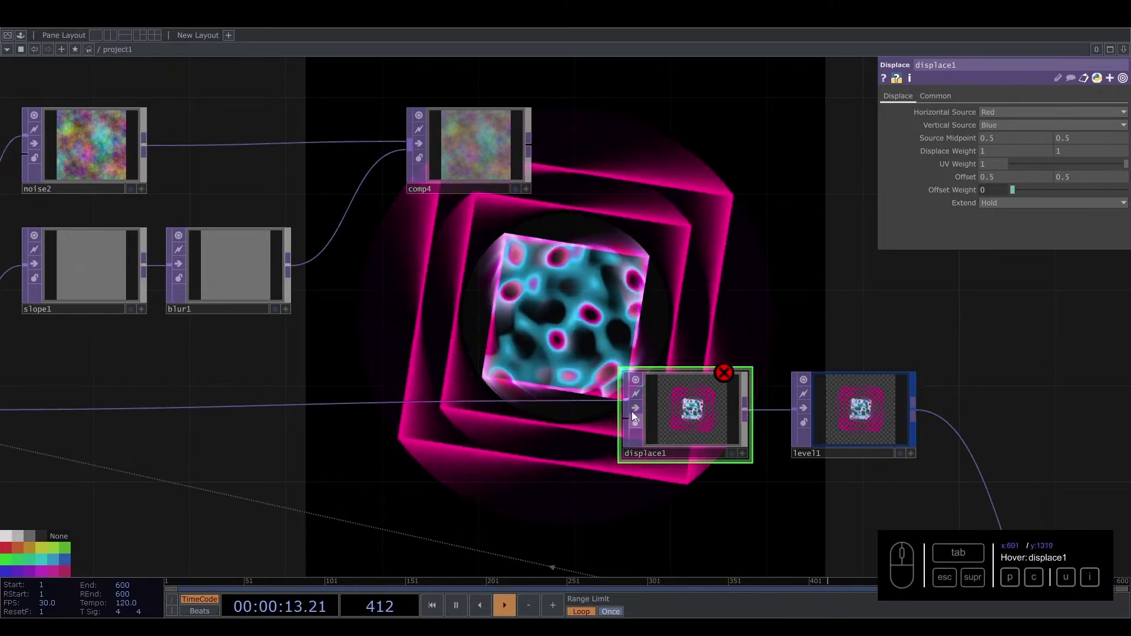
{"action": "left_click_drag", "start_coordinate": [535, 150], "coordinate": [672, 298]}
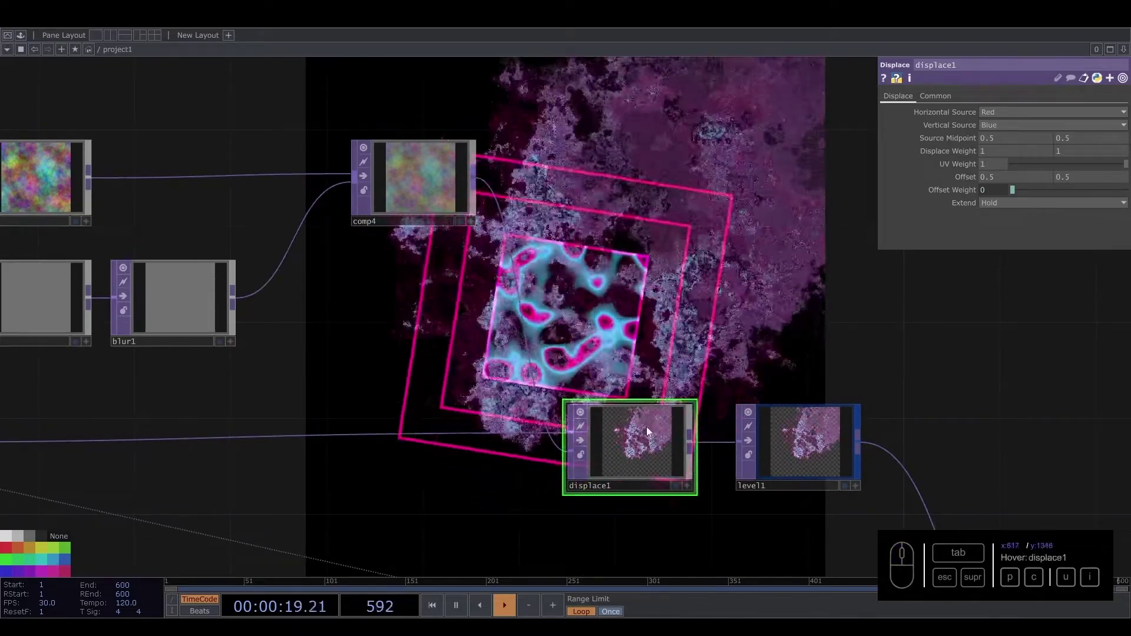
Lower displace1's Displace Weight to 0.01 and tweak its UV weight and offset.
{"action": "left_click_drag", "start_coordinate": [653, 433], "coordinate": [950, 152]}
{"action": "left_click_drag", "start_coordinate": [951, 151], "coordinate": [953, 148]}
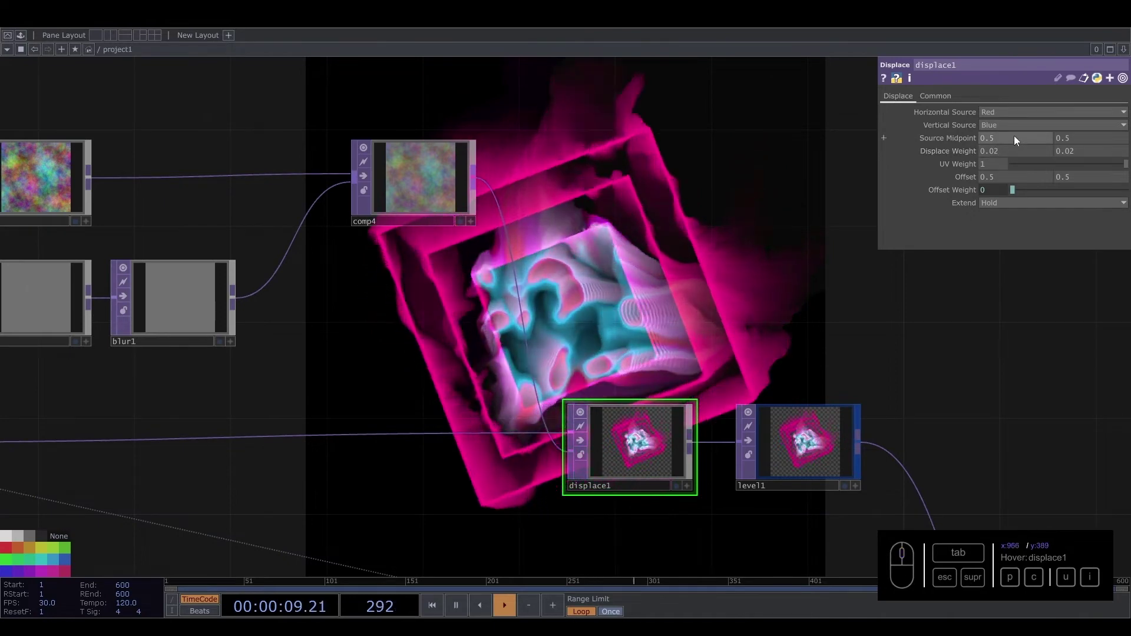
{"action": "left_click_drag", "start_coordinate": [1006, 154], "coordinate": [1075, 157]}
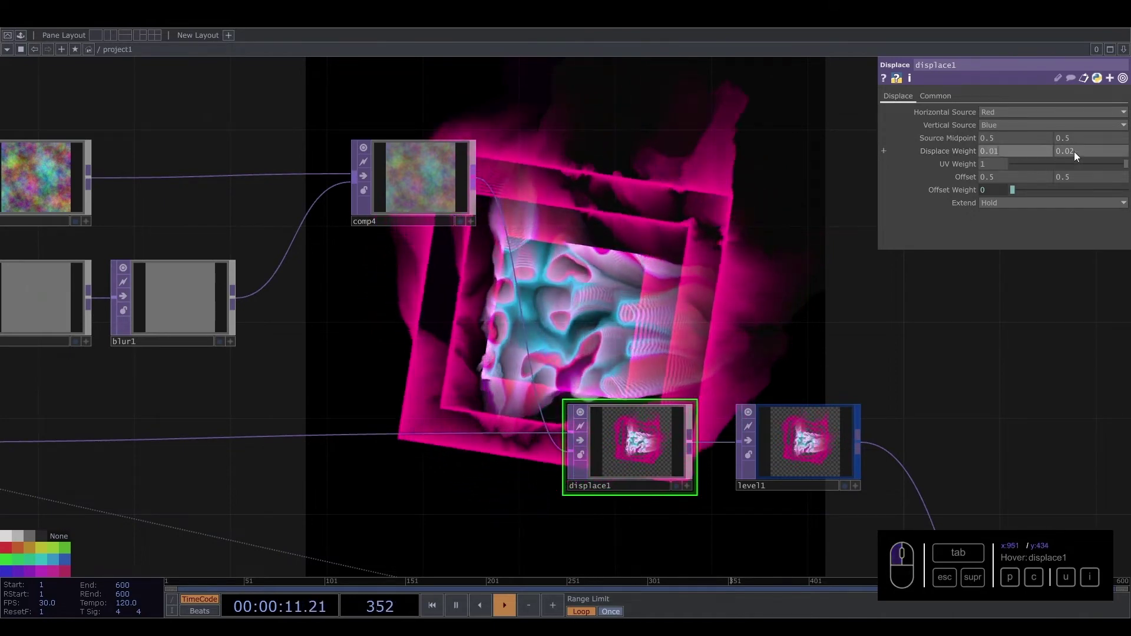
{"action": "left_click_drag", "start_coordinate": [1078, 156], "coordinate": [1008, 147]}
{"action": "scroll", "scroll_direction": "up", "scroll_amount": 3}
{"action": "left_click_drag", "start_coordinate": [1010, 142], "coordinate": [1001, 145]}
{"action": "scroll", "scroll_direction": "up", "scroll_amount": 3}
{"action": "left_click_drag", "start_coordinate": [1001, 145], "coordinate": [689, 186]}
{"action": "left_click", "coordinate": [700, 189]}
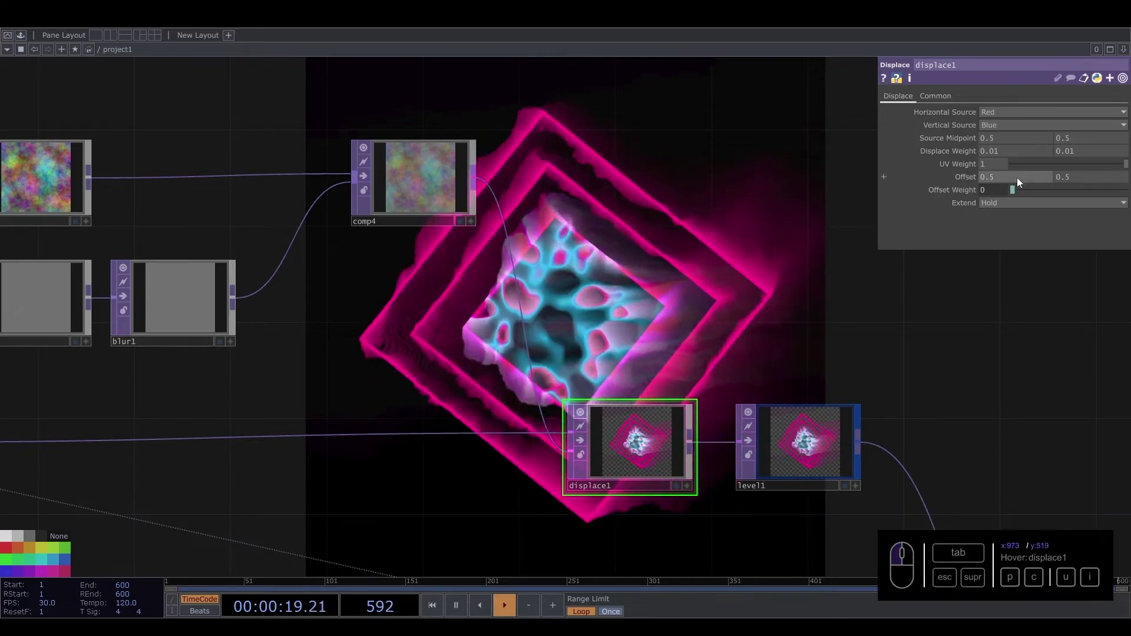
{"action": "left_click_drag", "start_coordinate": [1125, 167], "coordinate": [639, 255]}
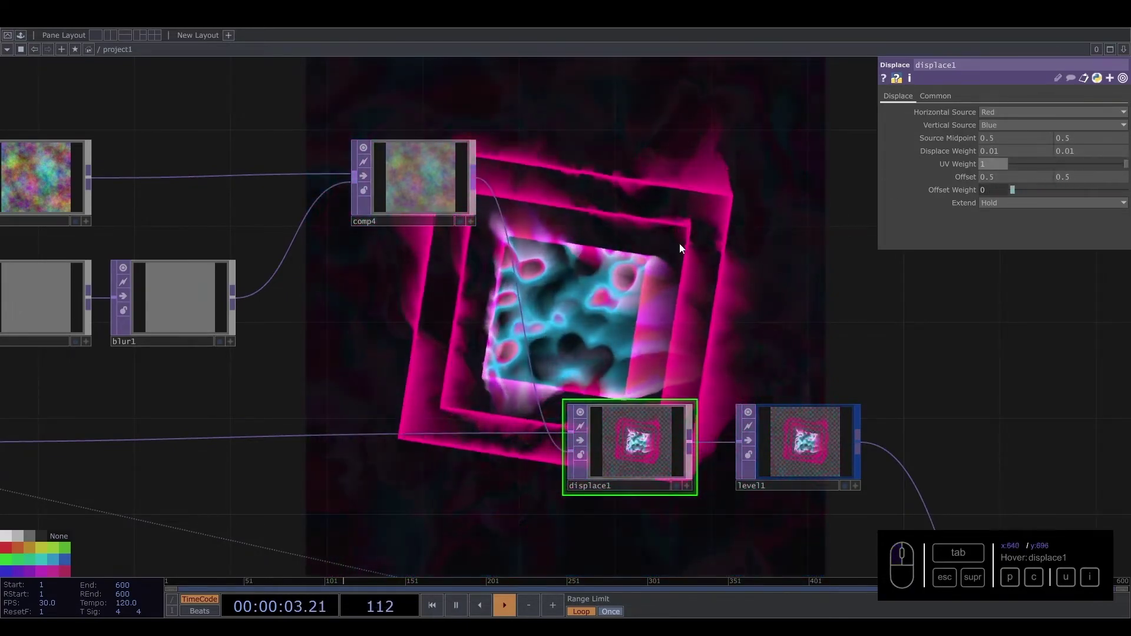
{"action": "left_click", "coordinate": [681, 252]}
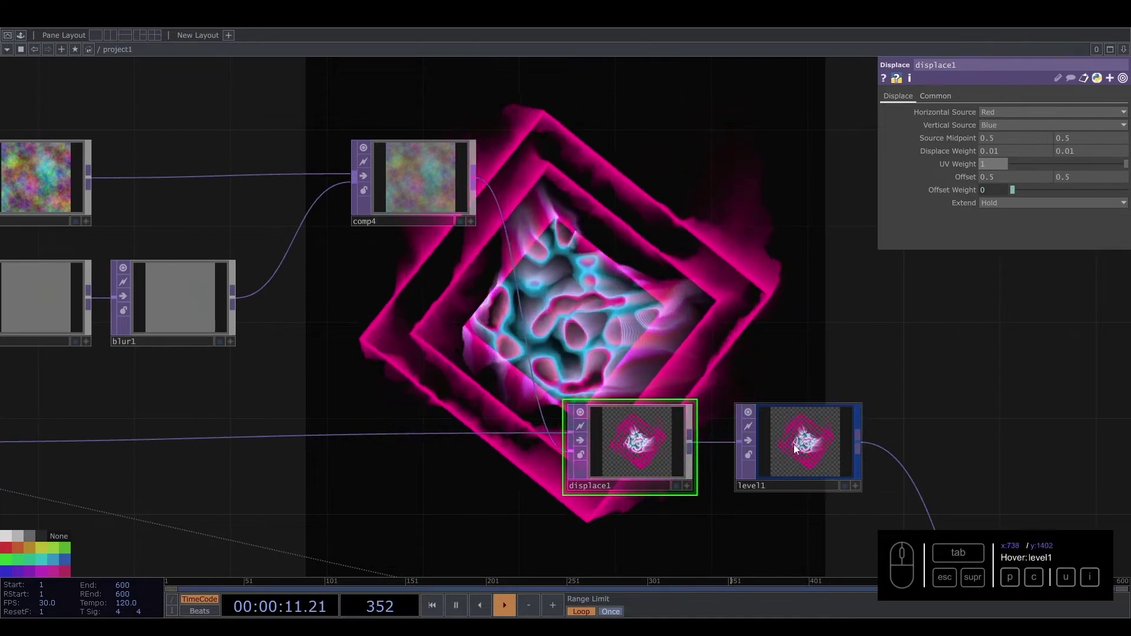
Adjust level1's opacity to 0.966 for smoky magenta trails.
{"action": "left_click", "coordinate": [803, 447]}
{"action": "left_click_drag", "start_coordinate": [999, 131], "coordinate": [417, 485]}
{"action": "left_click_drag", "start_coordinate": [417, 484], "coordinate": [621, 435]}
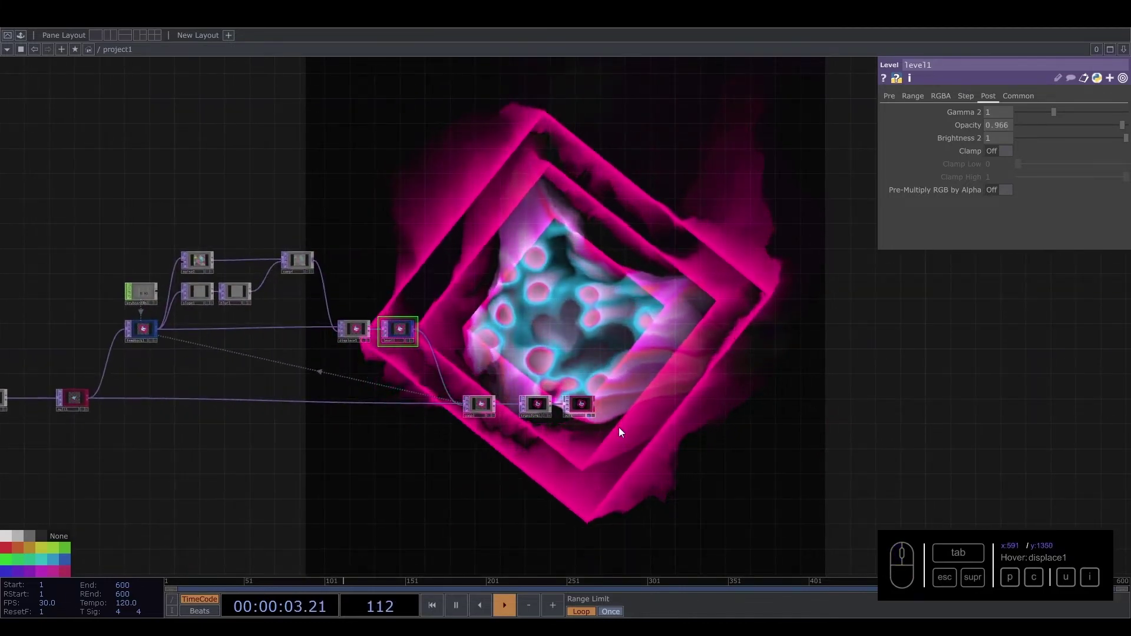
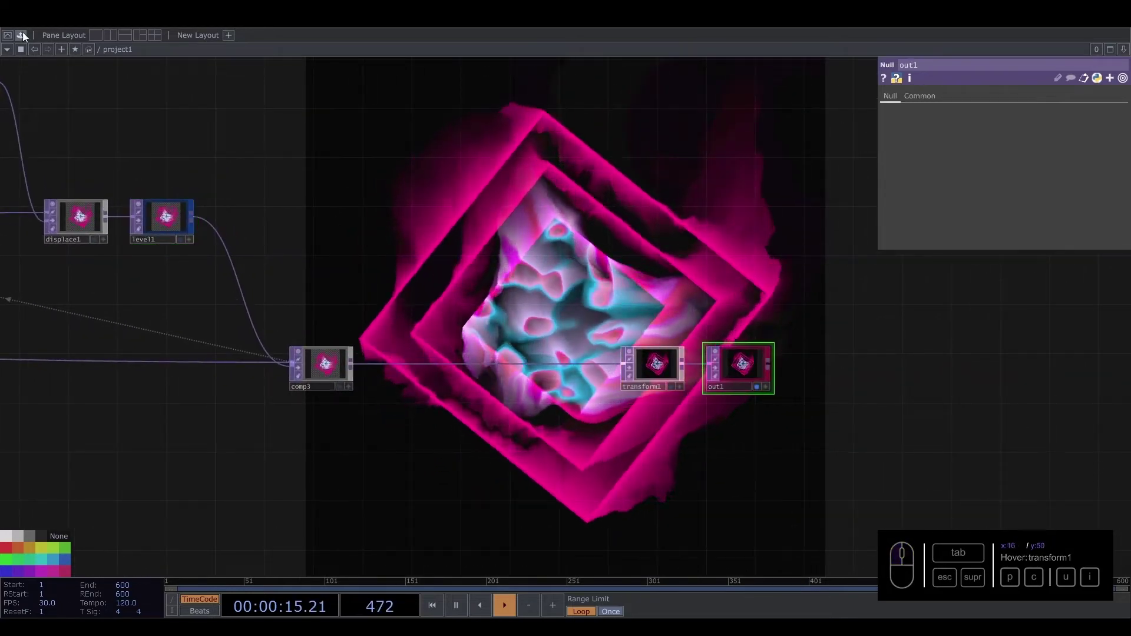
From the Palette's My Components > Effects, drag 02_Glow_fix, 03_Grain and 04_Focus into the network.
{"action": "left_click", "coordinate": [26, 39]}
{"action": "left_click", "coordinate": [59, 239]}
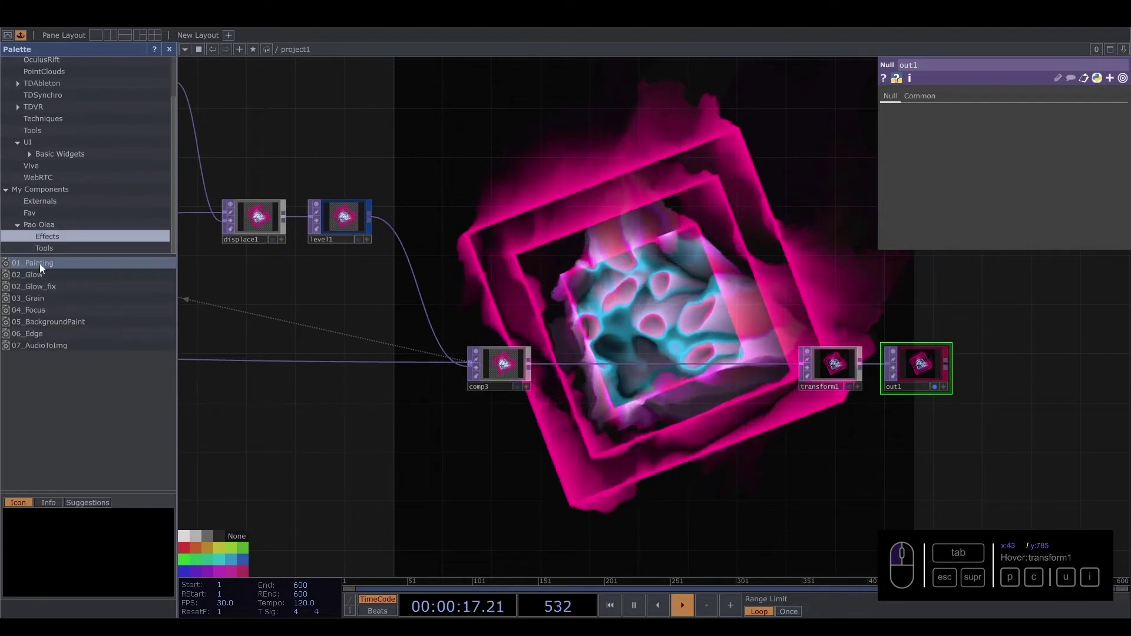
{"action": "left_click_drag", "start_coordinate": [39, 292], "coordinate": [114, 330]}
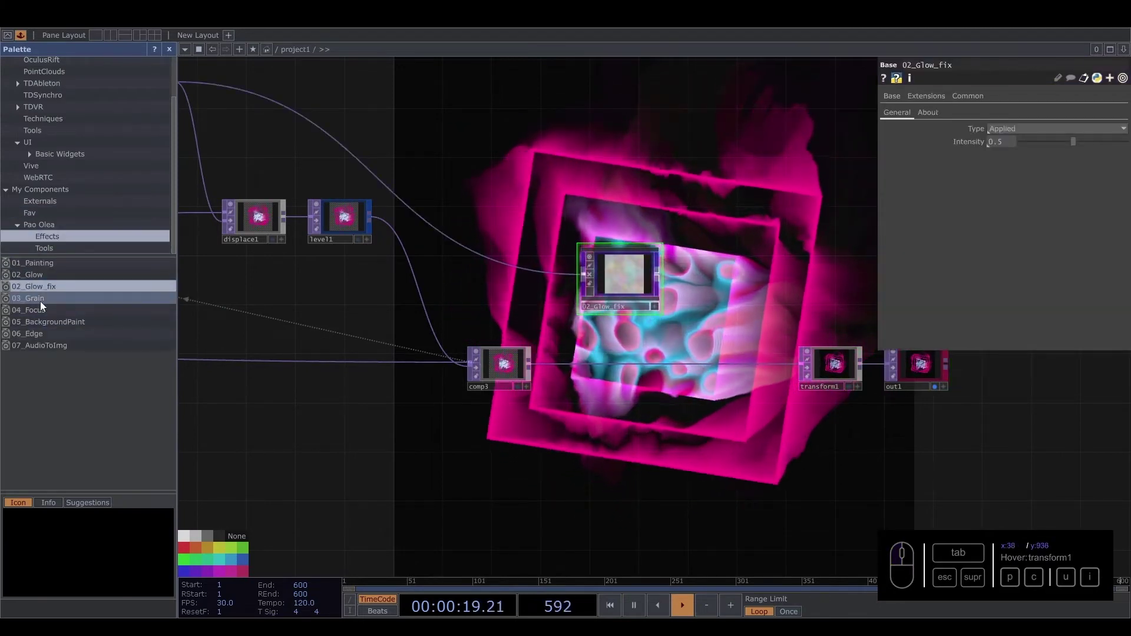
{"action": "left_click_drag", "start_coordinate": [44, 303], "coordinate": [59, 319]}
{"action": "left_click_drag", "start_coordinate": [30, 314], "coordinate": [261, 350]}
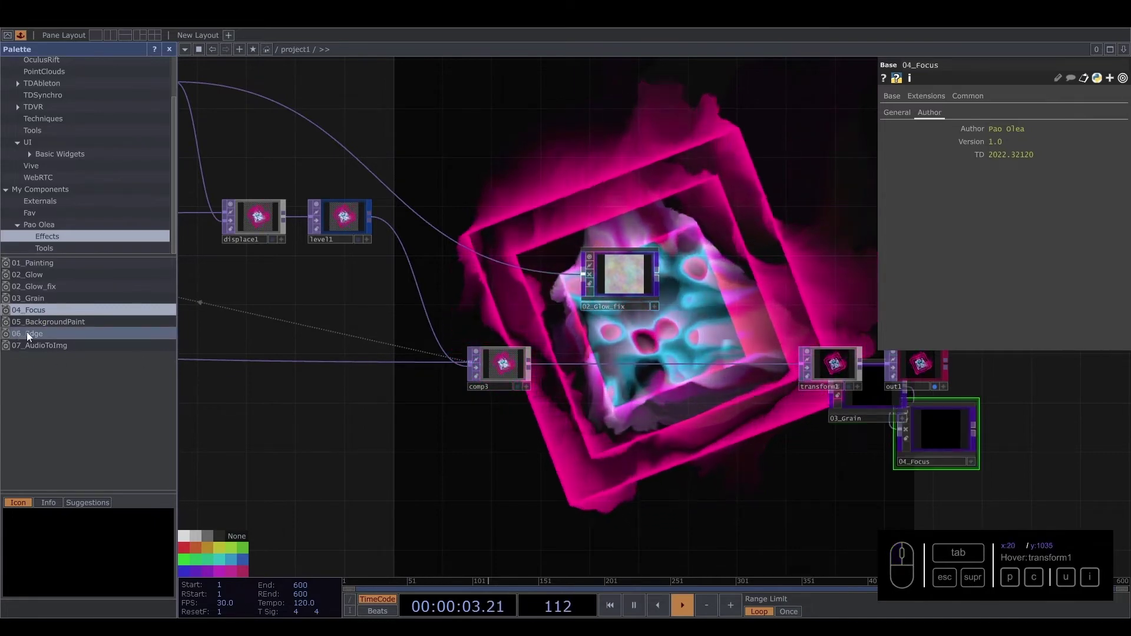
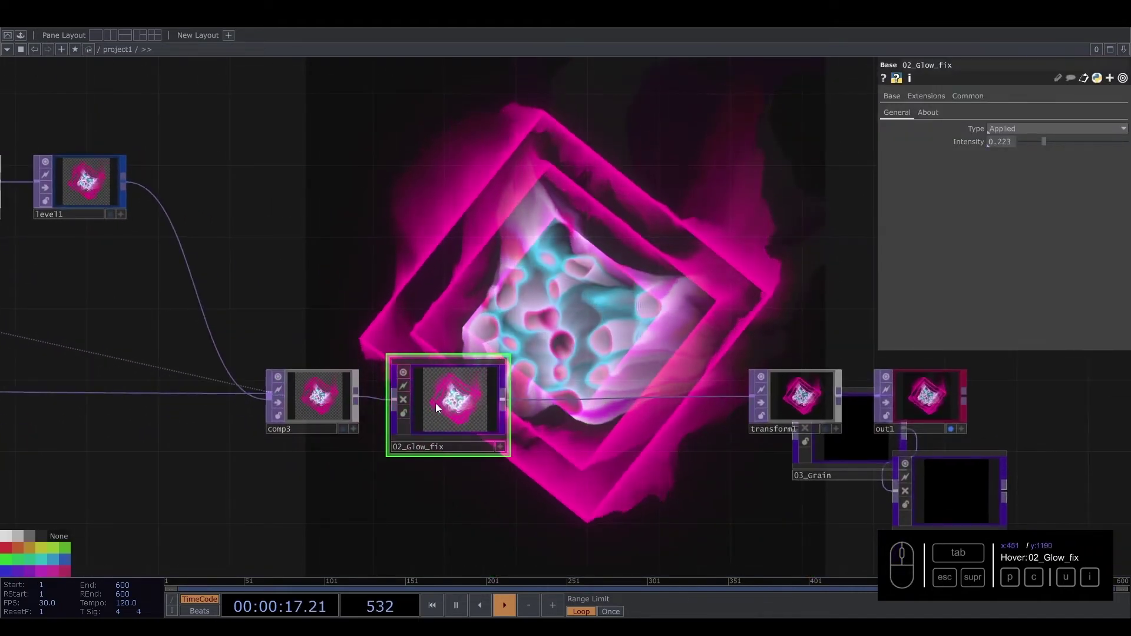
Lower 02_Glow_fix intensity to 0.217 and connect 03_Grain's output into 04_Focus.
{"action": "left_click", "coordinate": [465, 398]}
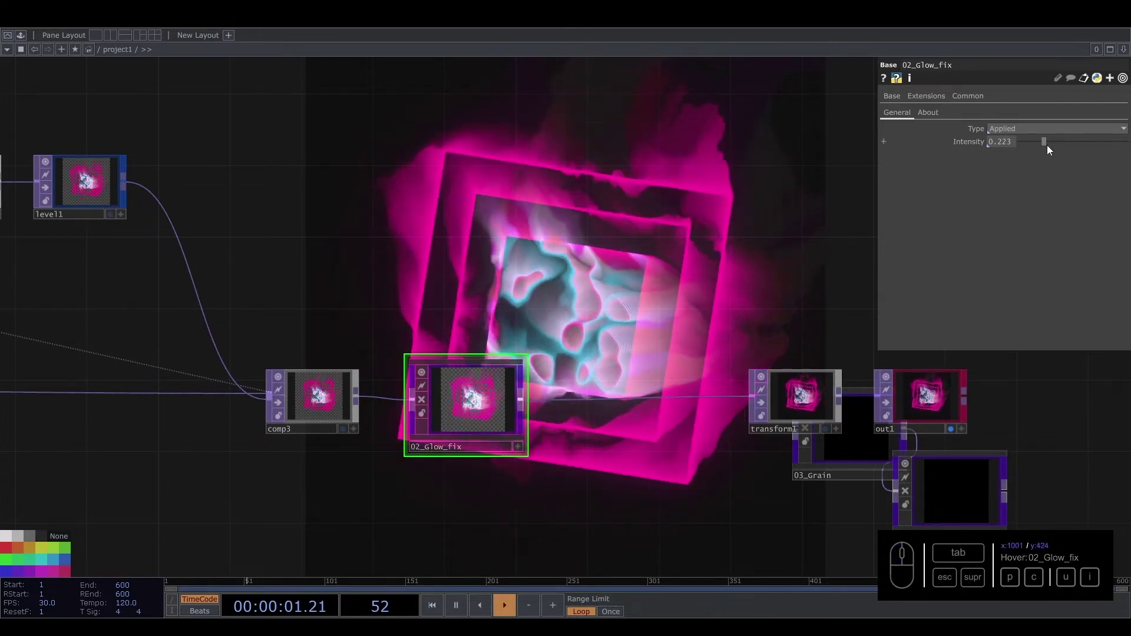
{"action": "left_click_drag", "start_coordinate": [1050, 146], "coordinate": [1043, 152]}
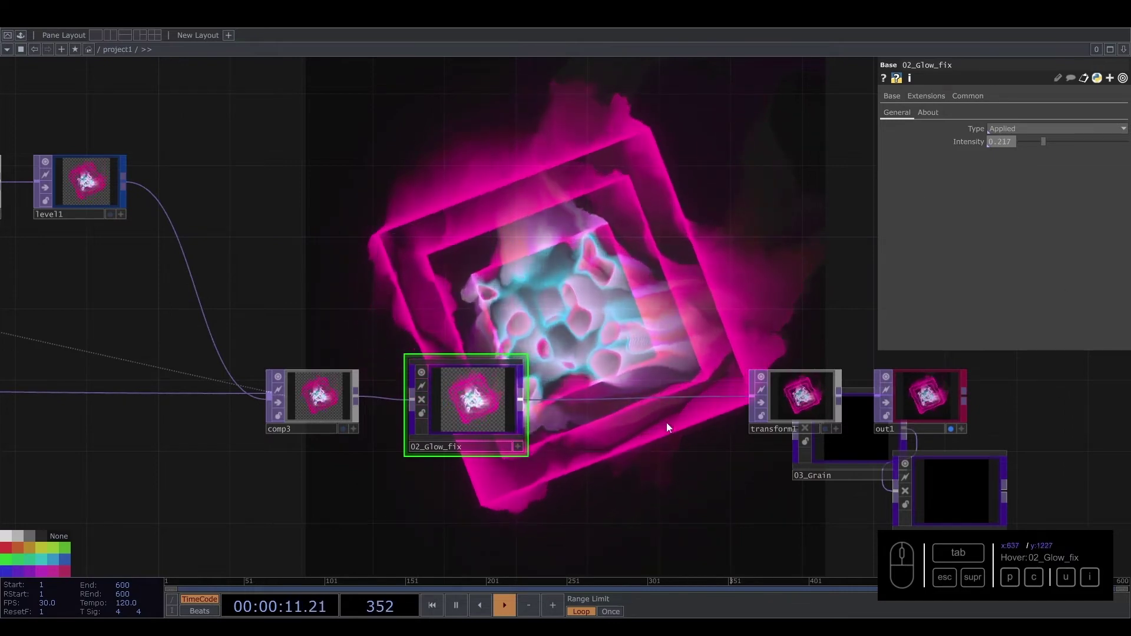
{"action": "left_click_drag", "start_coordinate": [685, 461], "coordinate": [760, 340]}
{"action": "left_click_drag", "start_coordinate": [760, 345], "coordinate": [1094, 453]}
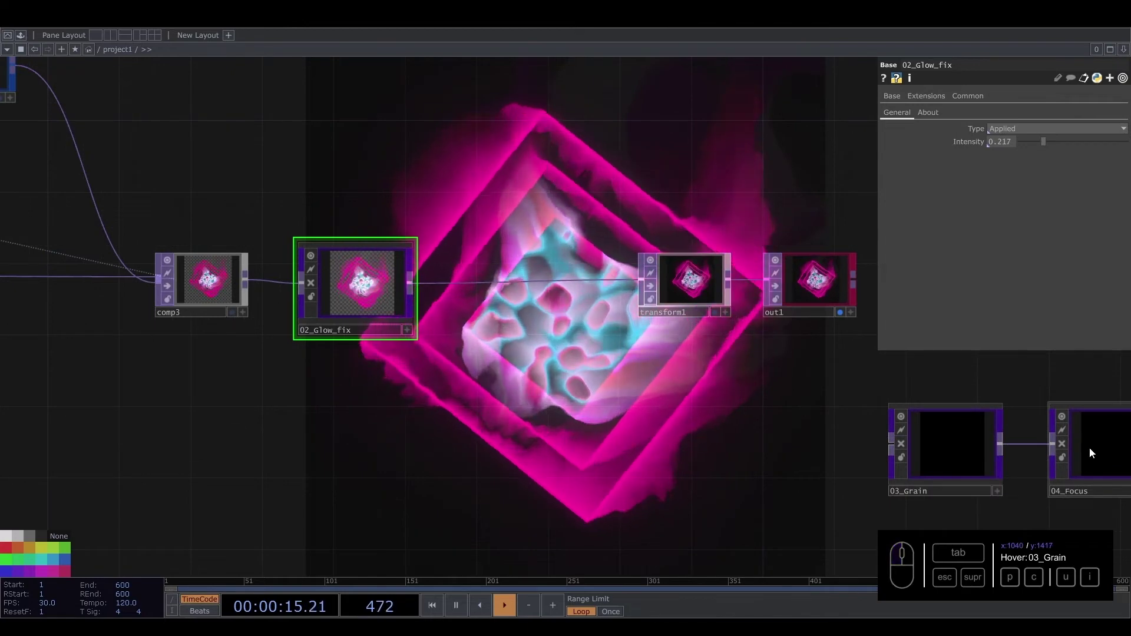
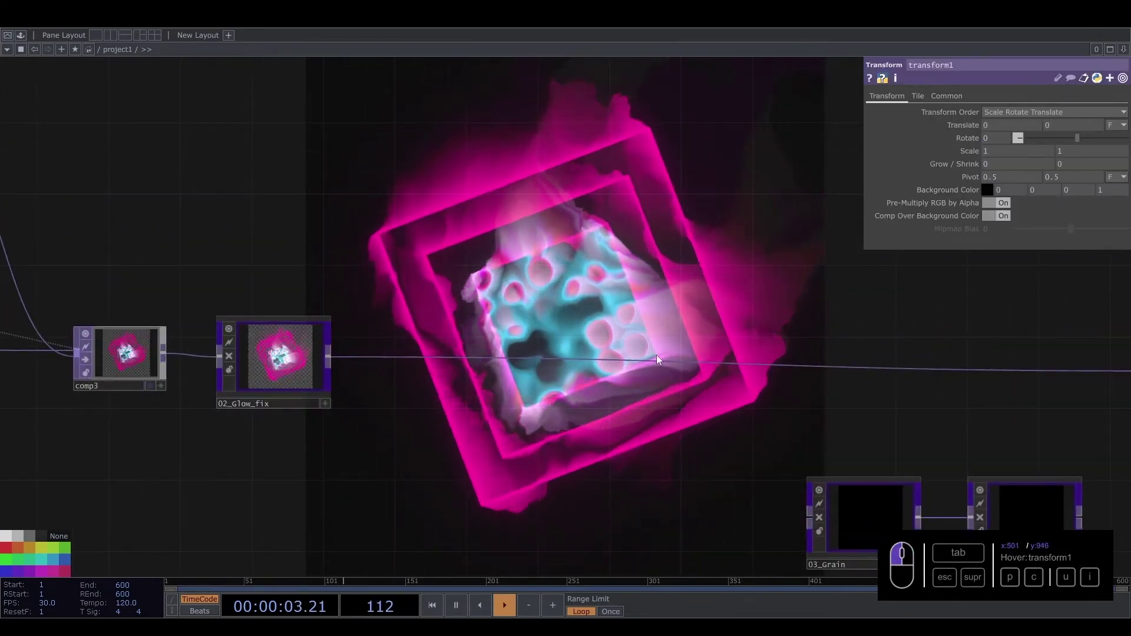
Move transform1 along the chain so its wire to out1 is in view.
{"action": "middle_click", "coordinate": [897, 432]}
{"action": "left_click", "coordinate": [894, 423]}
{"action": "left_click_drag", "start_coordinate": [1013, 402], "coordinate": [682, 381]}
{"action": "left_click_drag", "start_coordinate": [637, 443], "coordinate": [411, 434]}
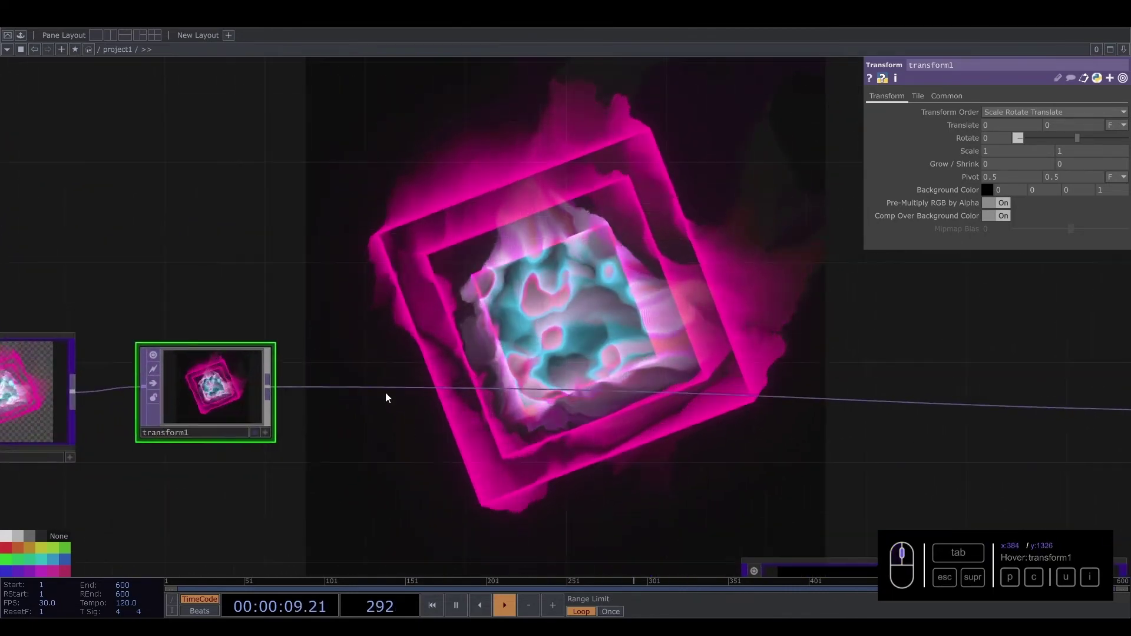
{"action": "left_click_drag", "start_coordinate": [280, 387], "coordinate": [370, 387]}
Insert a Null TOP (null2) on the wire between transform1 and out1.
{"action": "right_click", "coordinate": [372, 389]}
{"action": "left_click", "coordinate": [392, 377]}
{"action": "left_click", "coordinate": [392, 376]}
{"action": "key", "text": "u"}
{"action": "left_click", "coordinate": [348, 314]}
{"action": "left_click", "coordinate": [412, 388]}
{"action": "left_click", "coordinate": [68, 575]}
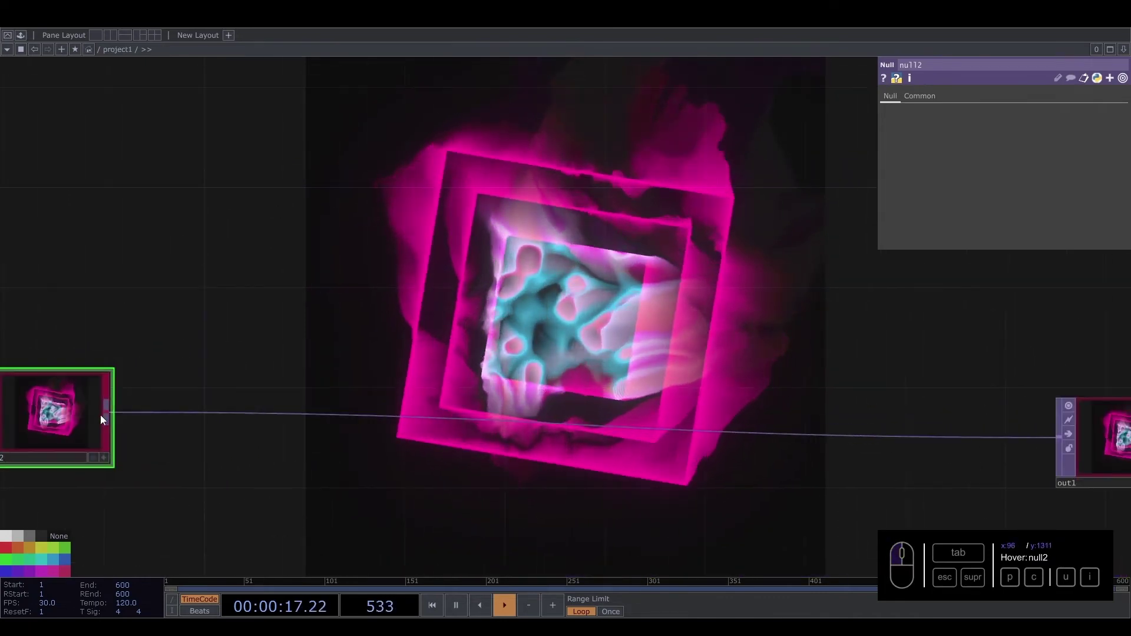
{"action": "left_click", "coordinate": [174, 365]}
Branch a new Edge TOP (edge1) off null2 and view its output full size.
{"action": "left_click_drag", "start_coordinate": [159, 443], "coordinate": [288, 286]}
{"action": "left_click_drag", "start_coordinate": [111, 434], "coordinate": [310, 264]}
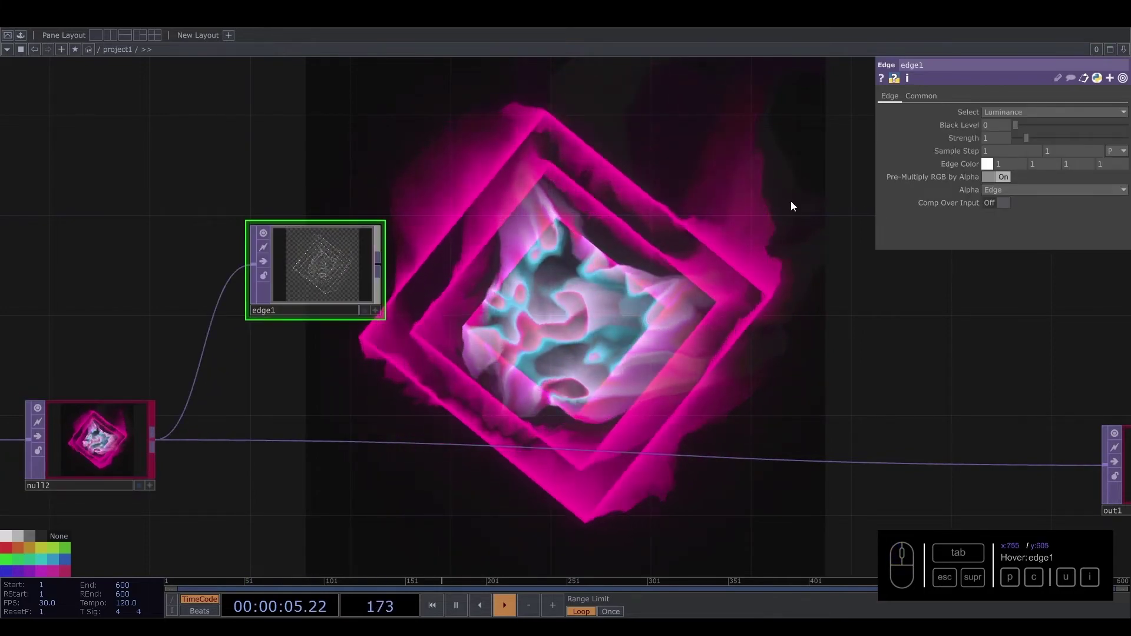
{"action": "left_click_drag", "start_coordinate": [271, 304], "coordinate": [372, 187]}
{"action": "middle_click", "coordinate": [301, 189]}
{"action": "left_click", "coordinate": [739, 273]}
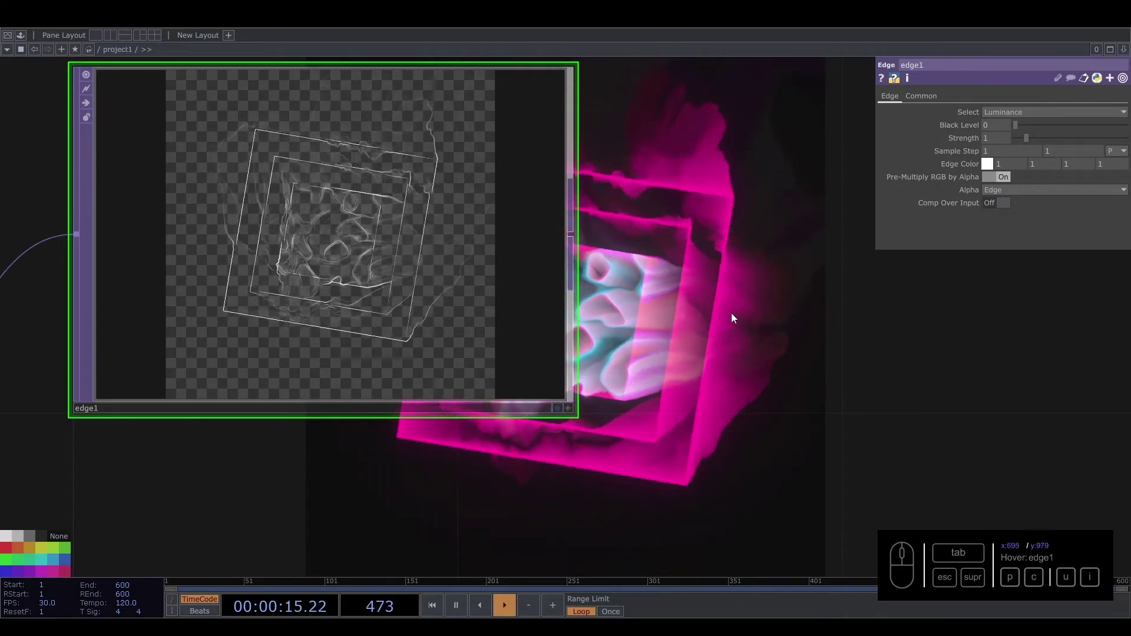
{"action": "left_click", "coordinate": [766, 403]}
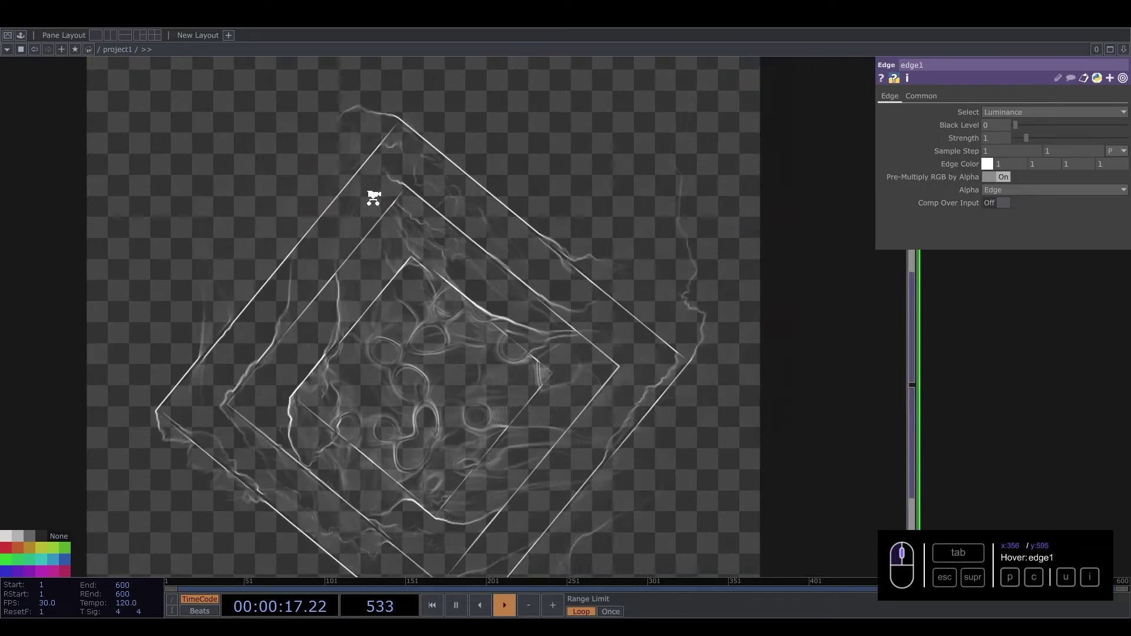
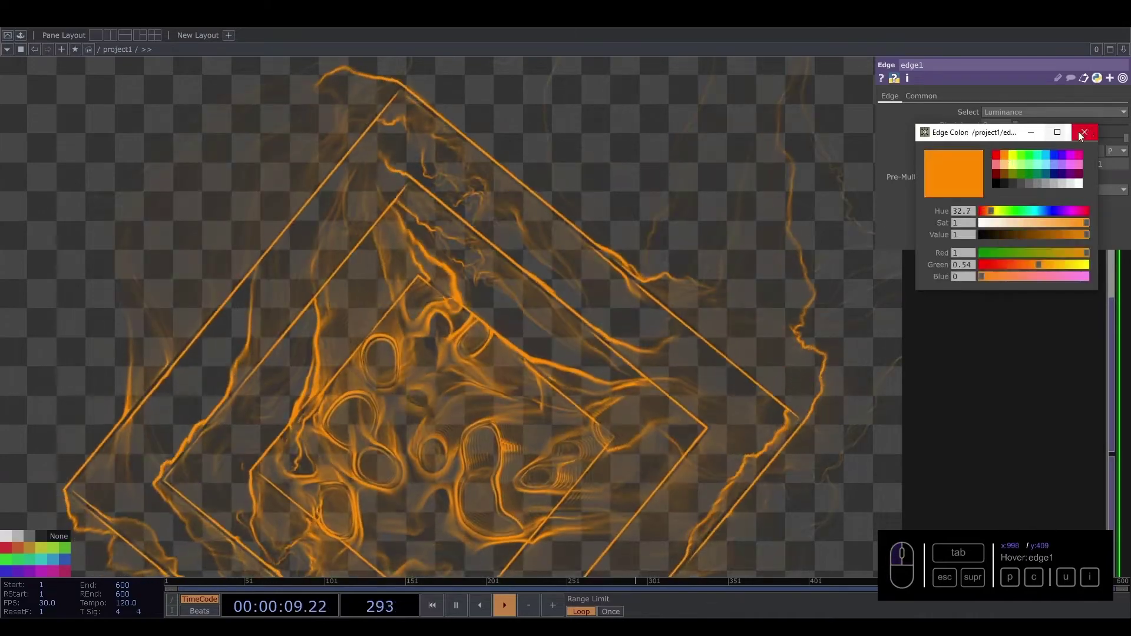
Give edge1 strength 10, orange edge colour (1, 0.666, 0) and Comp Over Input on.
{"action": "left_click", "coordinate": [1059, 167]}
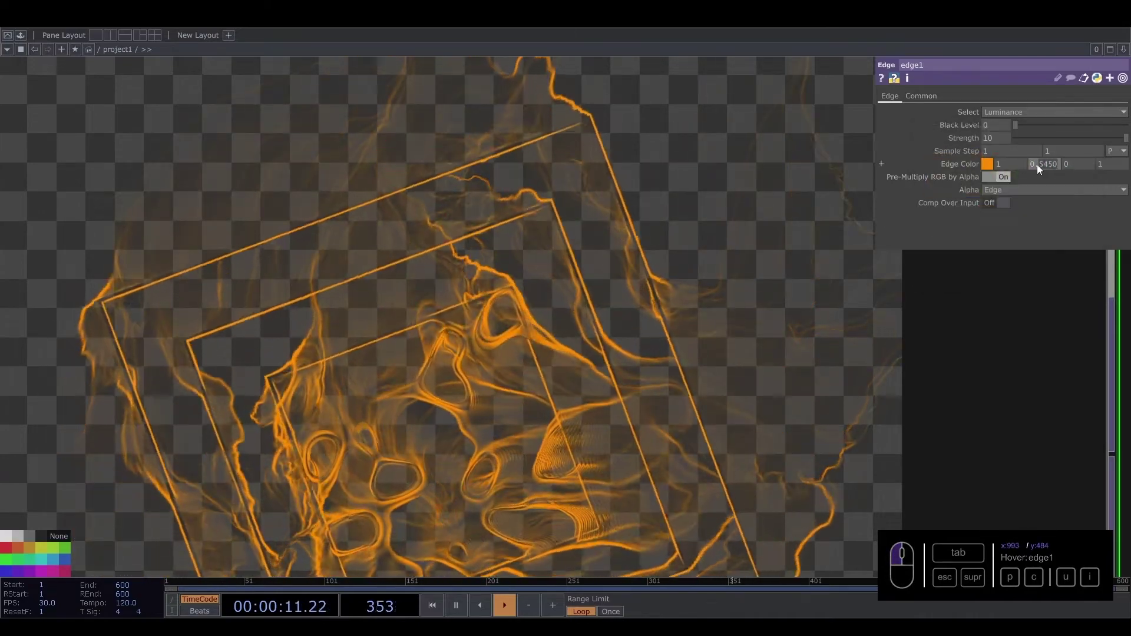
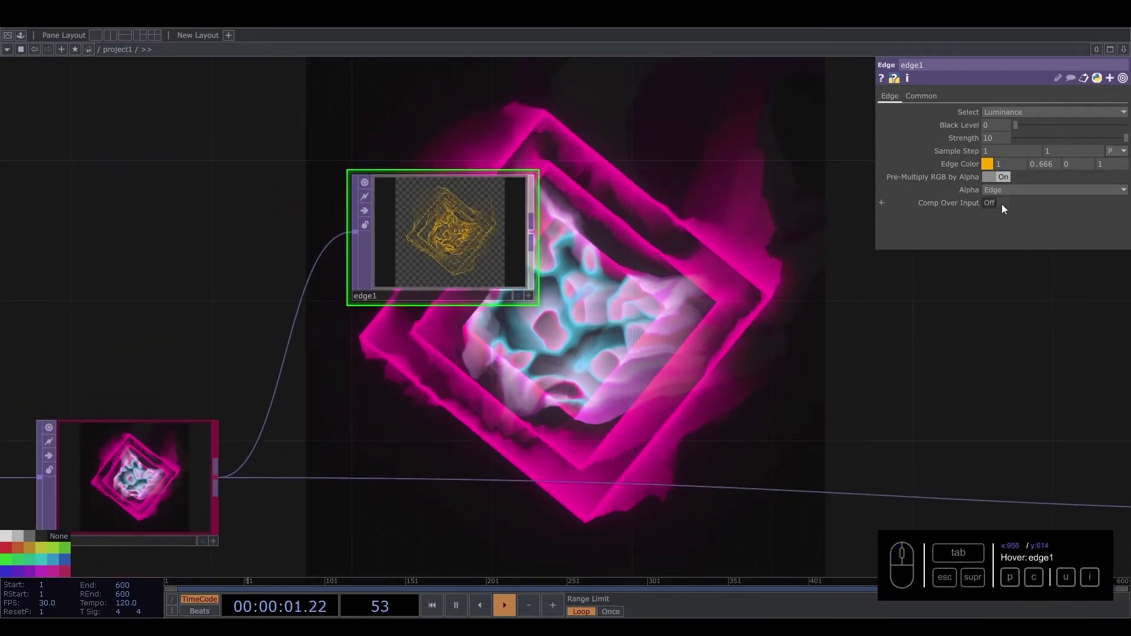
{"action": "left_click", "coordinate": [1008, 205]}
{"action": "left_click", "coordinate": [454, 209]}
{"action": "left_click_drag", "start_coordinate": [410, 228], "coordinate": [1000, 193]}
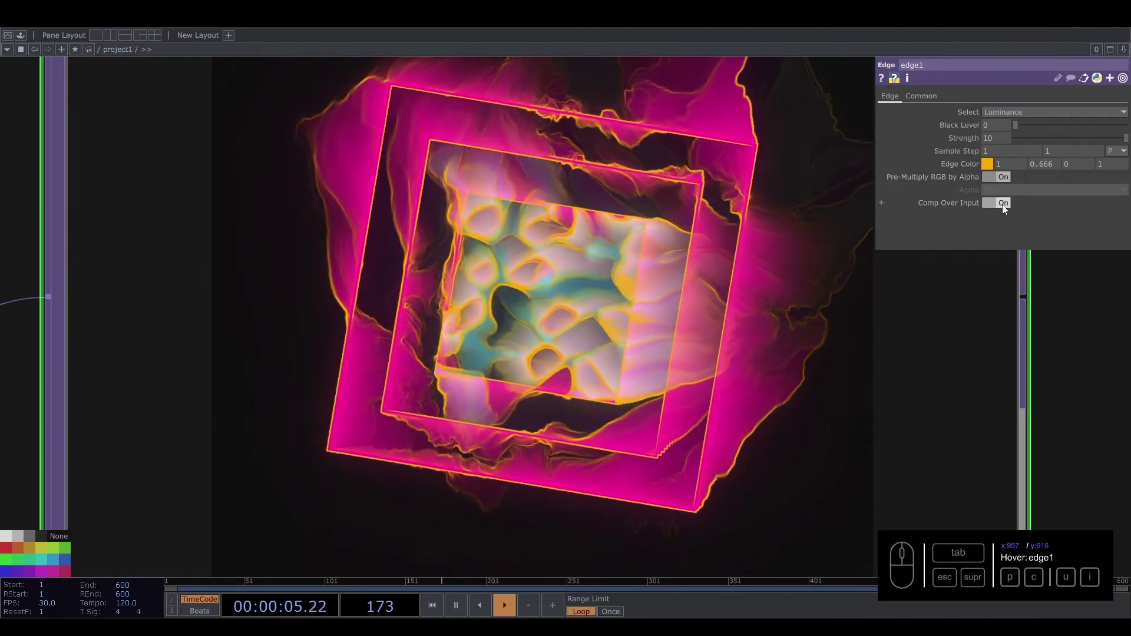
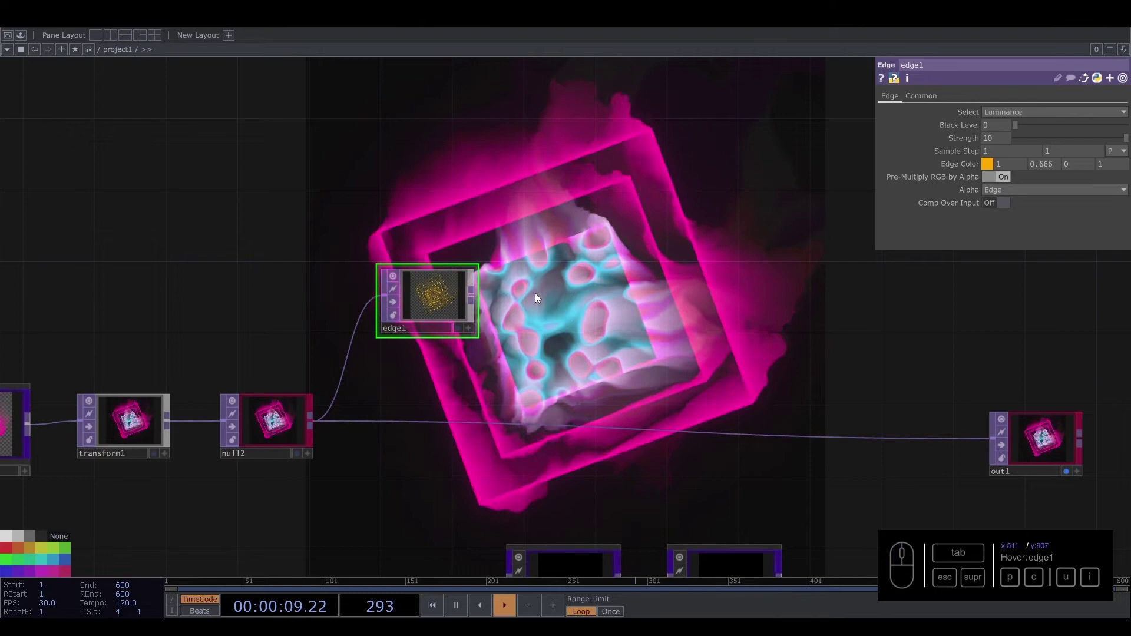
Add level2 after edge1 and lower its Post-page Opacity to 0.658.
{"action": "left_click_drag", "start_coordinate": [487, 296], "coordinate": [556, 295]}
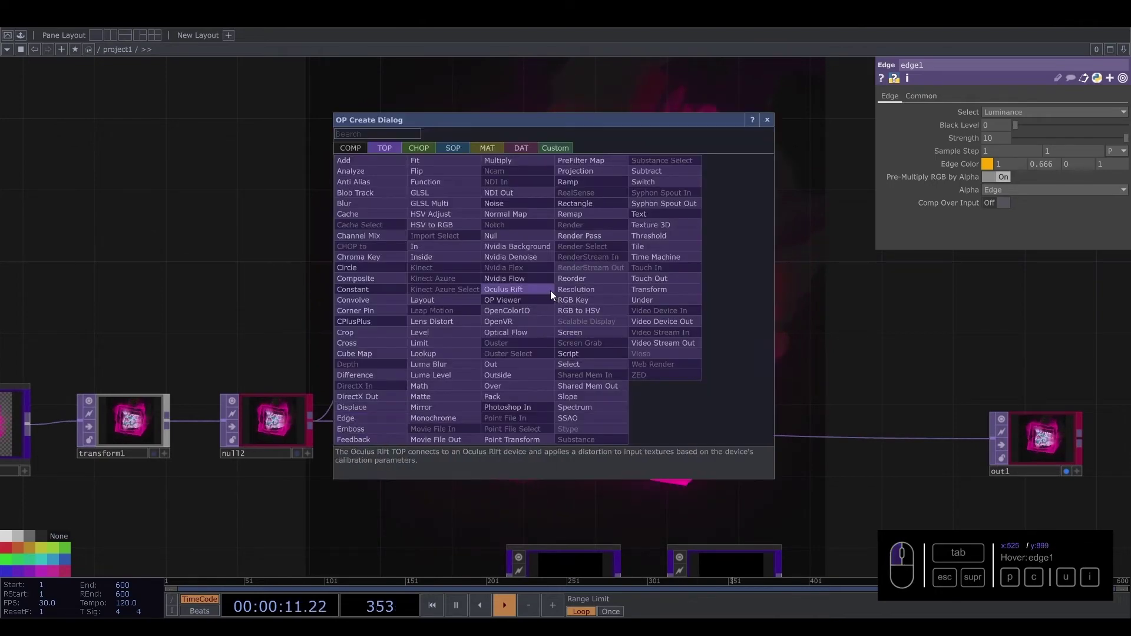
{"action": "left_click", "coordinate": [436, 333]}
{"action": "left_click", "coordinate": [558, 307]}
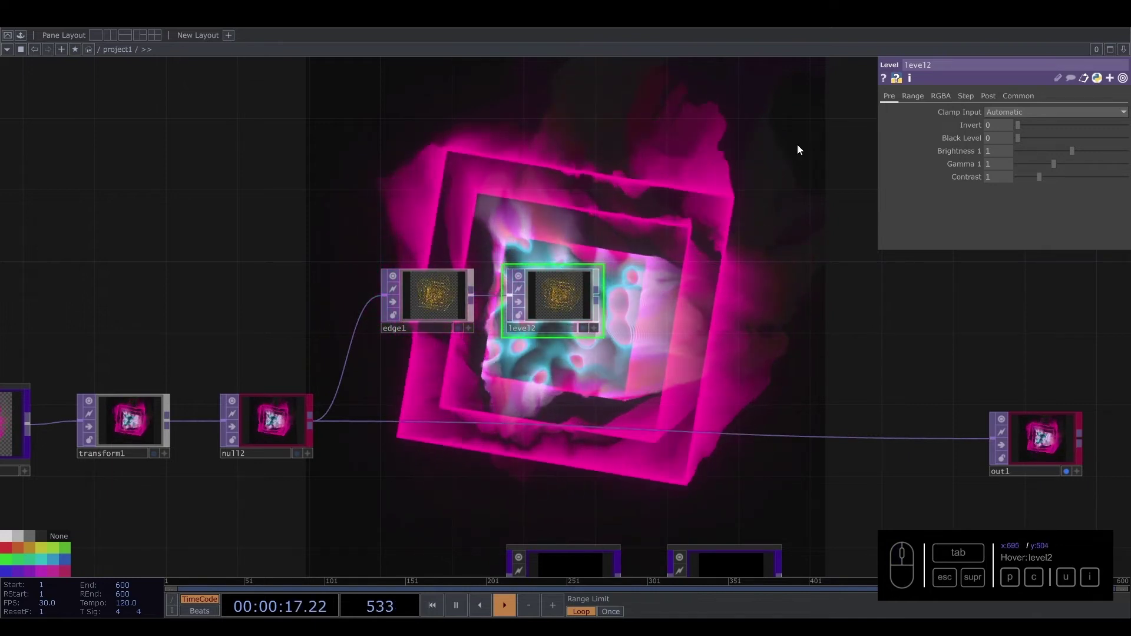
{"action": "left_click", "coordinate": [993, 94]}
{"action": "left_click_drag", "start_coordinate": [1128, 127], "coordinate": [718, 315]}
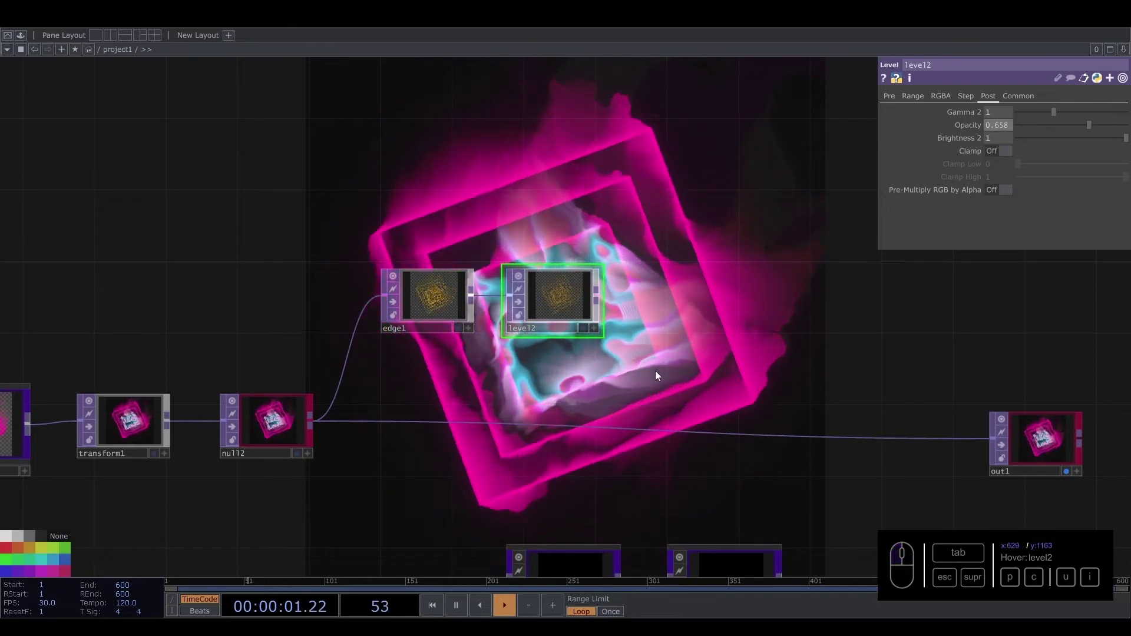
{"action": "left_click_drag", "start_coordinate": [610, 299], "coordinate": [662, 297]}
{"action": "key", "text": "u"}
Add blur2 after level2 and search the operator chooser for 'com'.
{"action": "left_click", "coordinate": [466, 207]}
{"action": "left_click", "coordinate": [685, 299]}
{"action": "left_click", "coordinate": [1030, 166]}
{"action": "left_click", "coordinate": [793, 303]}
{"action": "right_click", "coordinate": [734, 409]}
{"action": "right_click", "coordinate": [730, 411]}
{"action": "left_click", "coordinate": [750, 394]}
{"action": "key", "text": "c"}
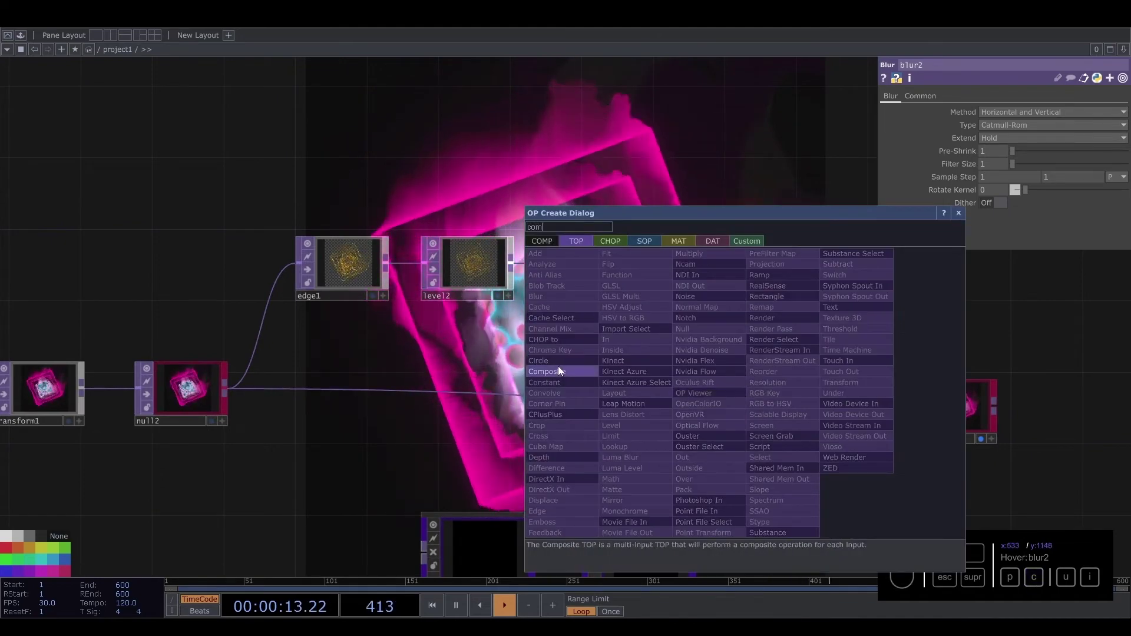
Place a Composite TOP (comp5) between null2 and out1 and wire blur2 into it.
{"action": "left_click", "coordinate": [562, 375]}
{"action": "left_click", "coordinate": [768, 406]}
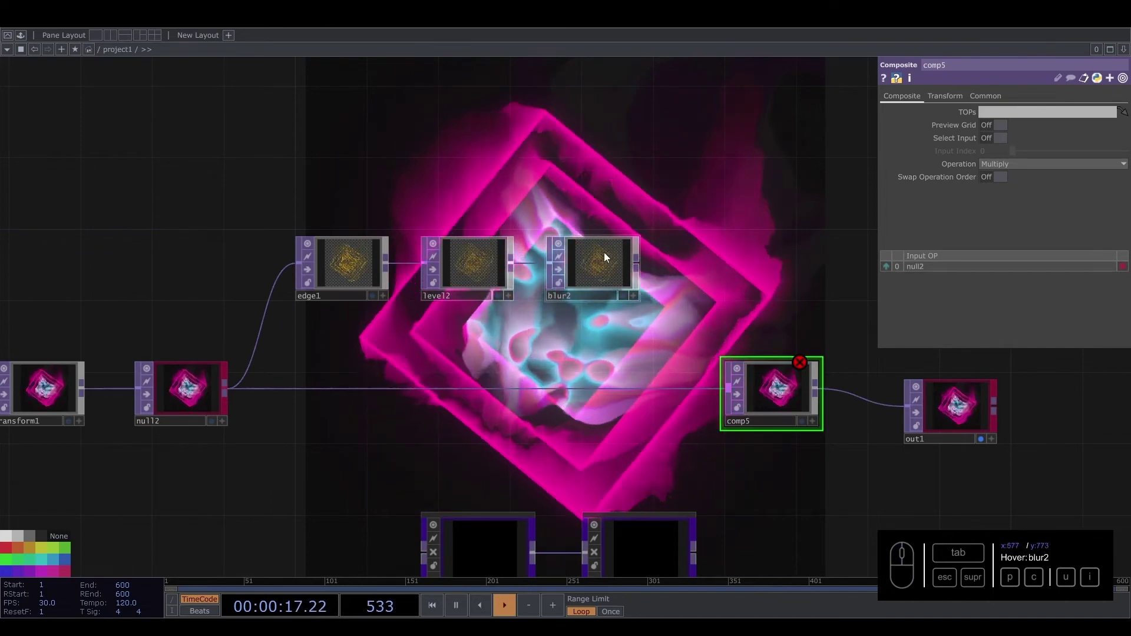
{"action": "left_click_drag", "start_coordinate": [641, 268], "coordinate": [976, 179]}
{"action": "left_click", "coordinate": [1001, 169]}
{"action": "left_click", "coordinate": [1068, 322]}
{"action": "left_click", "coordinate": [707, 205]}
Adjust comp5's operation so the blurred orange edges glow over the squares.
{"action": "left_click", "coordinate": [510, 365]}
{"action": "left_click_drag", "start_coordinate": [1091, 131], "coordinate": [679, 360]}
{"action": "left_click", "coordinate": [652, 361]}
{"action": "left_click_drag", "start_coordinate": [1017, 166], "coordinate": [1018, 153]}
{"action": "left_click_drag", "start_coordinate": [1018, 154], "coordinate": [1035, 168]}
{"action": "left_click", "coordinate": [506, 379]}
{"action": "left_click_drag", "start_coordinate": [1124, 131], "coordinate": [887, 227]}
{"action": "left_click", "coordinate": [634, 365]}
{"action": "left_click", "coordinate": [644, 365]}
{"action": "left_click_drag", "start_coordinate": [1039, 168], "coordinate": [609, 360]}
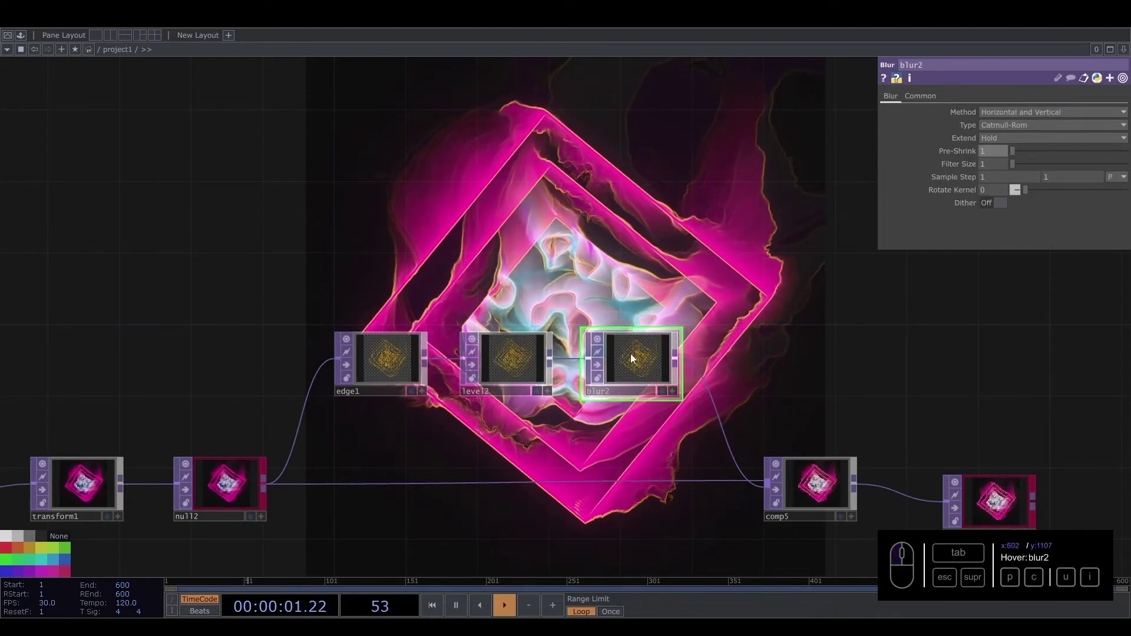
Check blur2's settings softening the edge layer fed into comp5.
{"action": "left_click", "coordinate": [632, 244]}
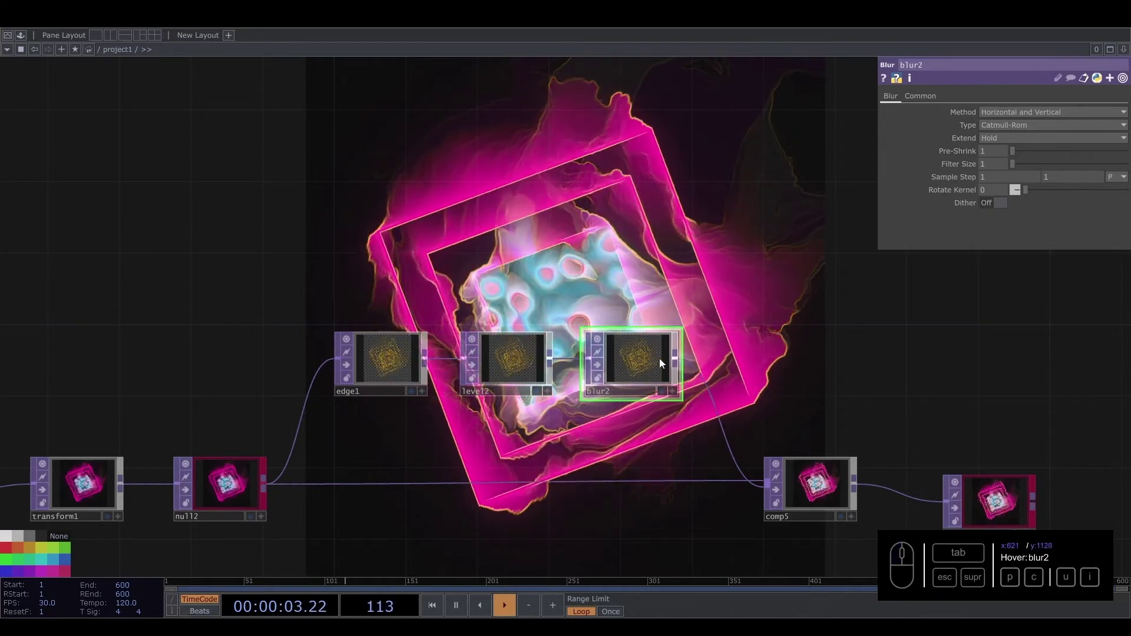
{"action": "left_click_drag", "start_coordinate": [651, 292], "coordinate": [476, 357]}
{"action": "left_click", "coordinate": [548, 244]}
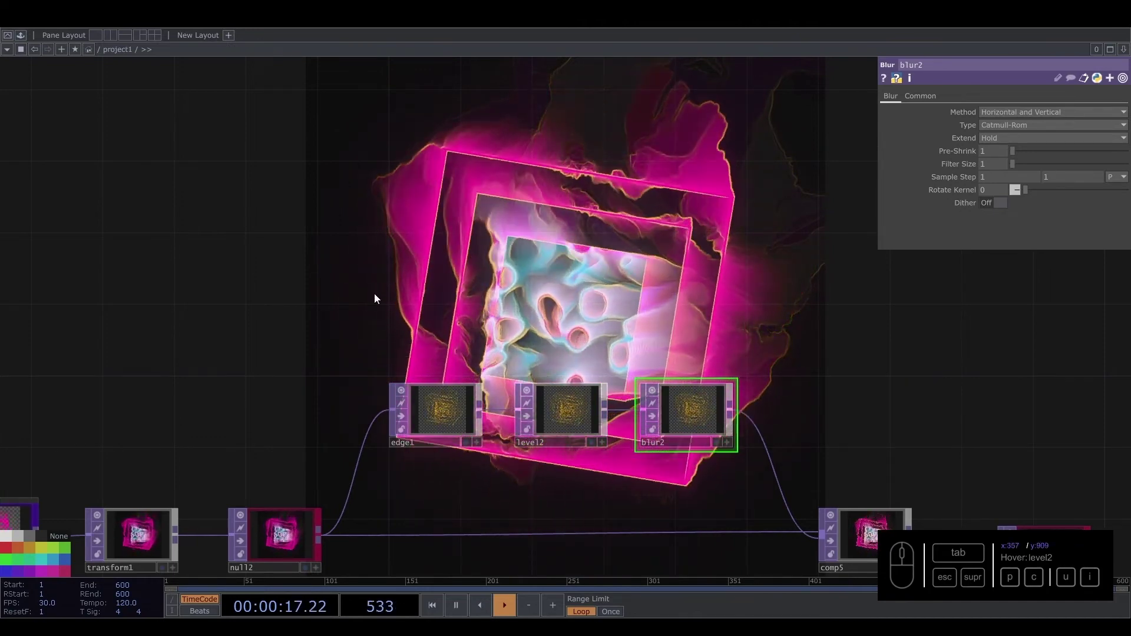
Rearrange the network around comp5 and bring in the 03_Grain and 04_Focus components.
{"action": "middle_click", "coordinate": [386, 290]}
{"action": "left_click_drag", "start_coordinate": [423, 248], "coordinate": [722, 434]}
{"action": "right_click", "coordinate": [722, 434]}
{"action": "left_click_drag", "start_coordinate": [278, 418], "coordinate": [256, 382]}
{"action": "middle_click", "coordinate": [256, 383]}
{"action": "left_click_drag", "start_coordinate": [267, 379], "coordinate": [440, 413]}
{"action": "left_click_drag", "start_coordinate": [450, 424], "coordinate": [446, 420]}
{"action": "right_click", "coordinate": [446, 420]}
{"action": "left_click", "coordinate": [467, 408]}
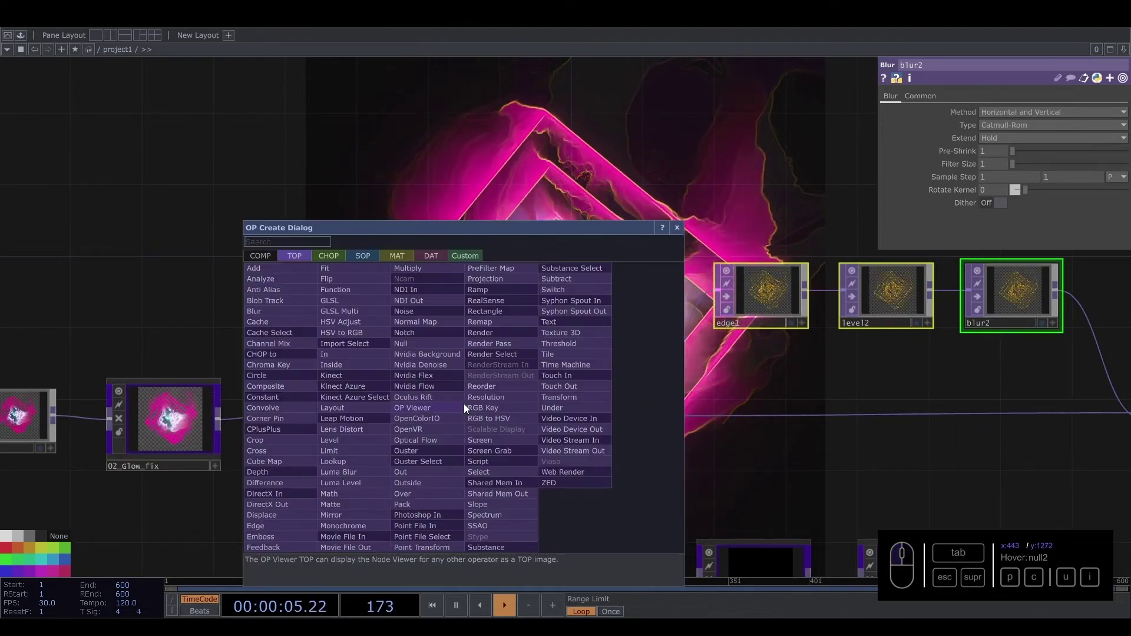
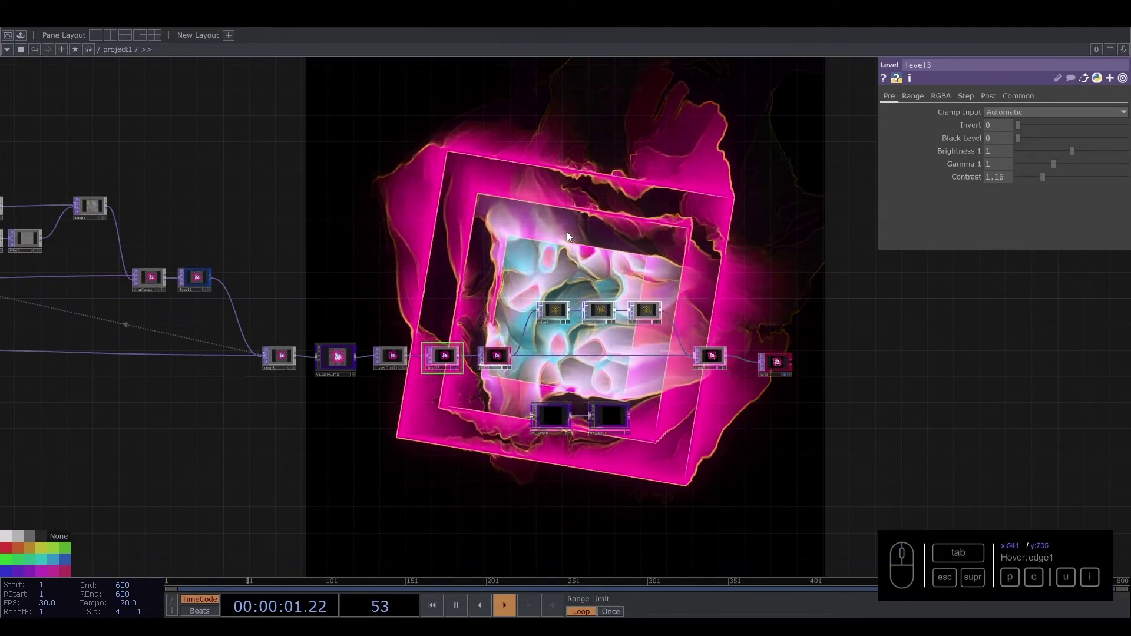
Move 03_Grain and 04_Focus beside comp5 and wire 04_Focus between comp5 and out1.
{"action": "left_click_drag", "start_coordinate": [807, 400], "coordinate": [351, 385]}
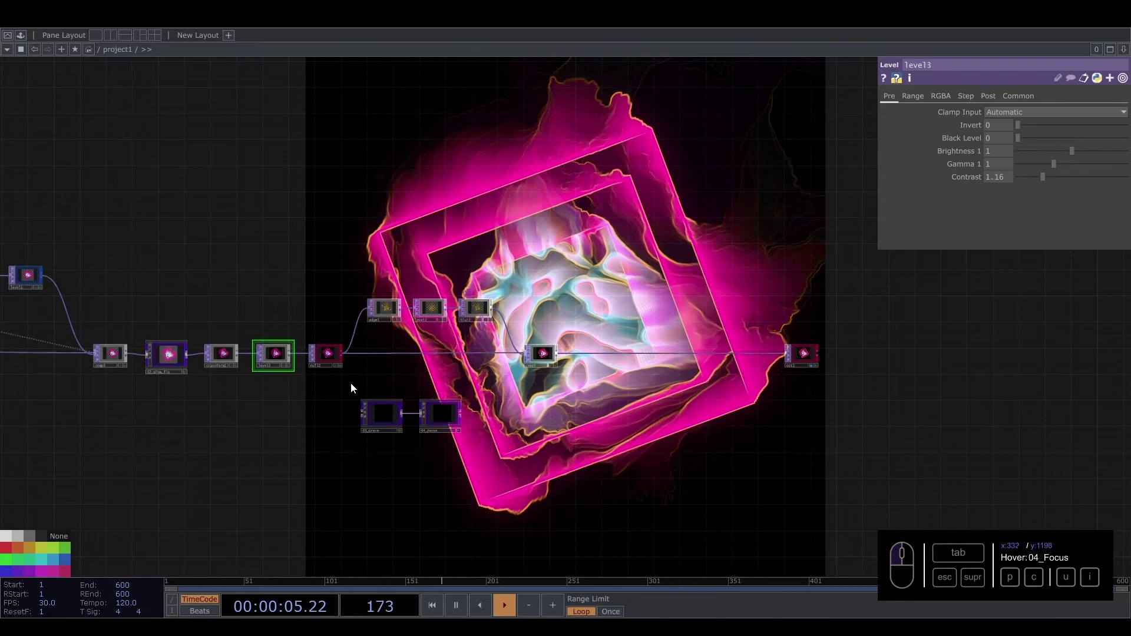
{"action": "right_click", "coordinate": [368, 396]}
{"action": "left_click", "coordinate": [461, 419]}
{"action": "left_click", "coordinate": [660, 398]}
{"action": "middle_click", "coordinate": [643, 378]}
{"action": "left_click_drag", "start_coordinate": [574, 363], "coordinate": [409, 347]}
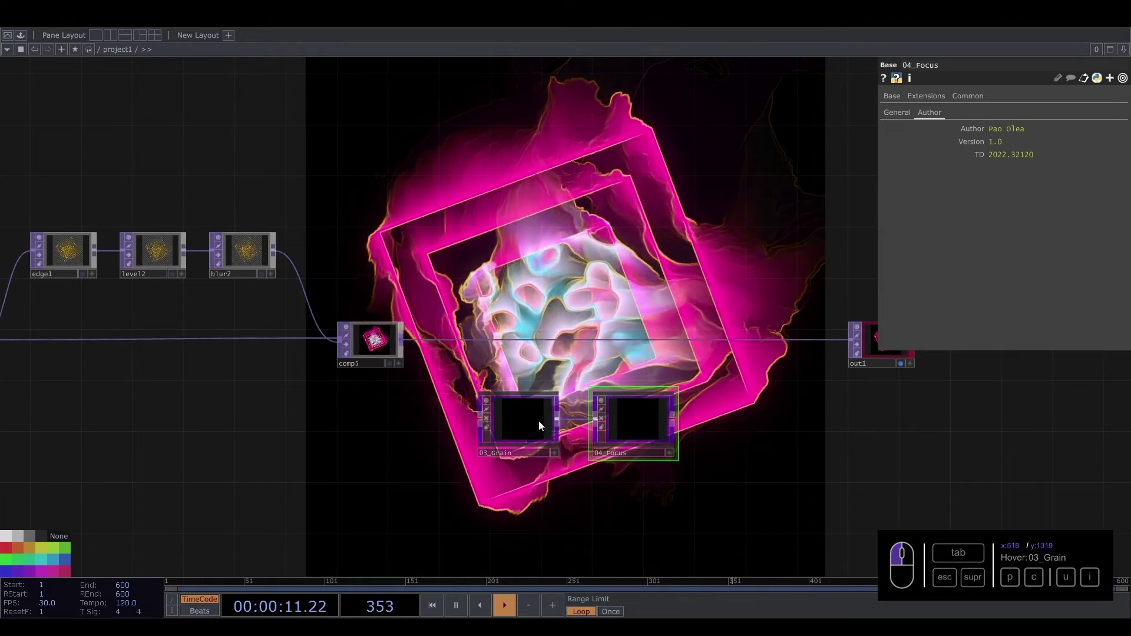
{"action": "left_click", "coordinate": [415, 344]}
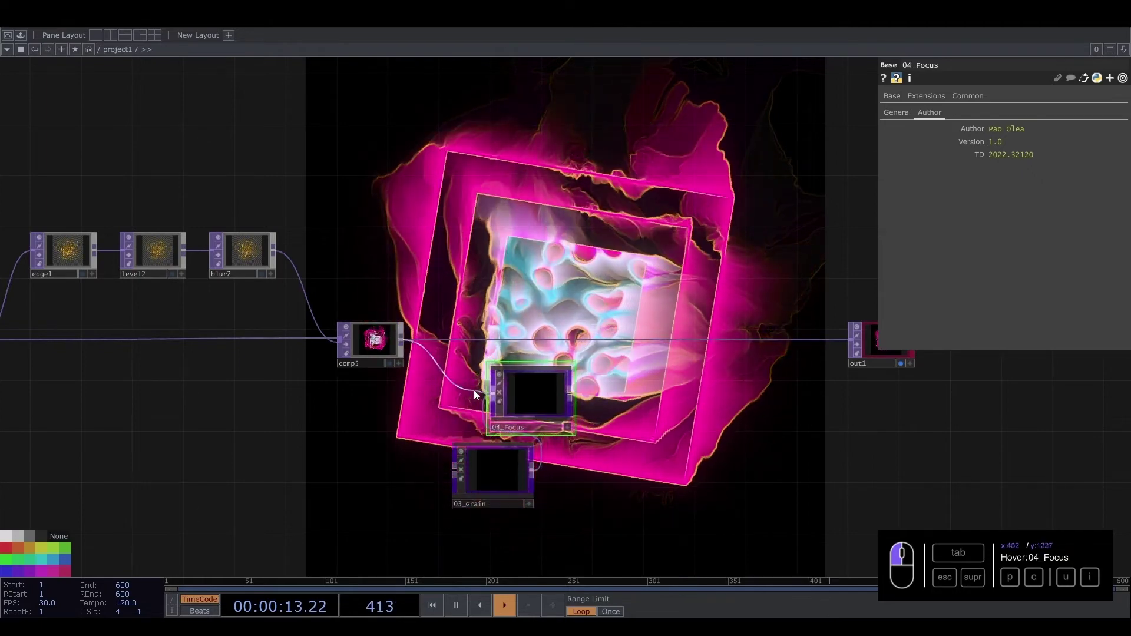
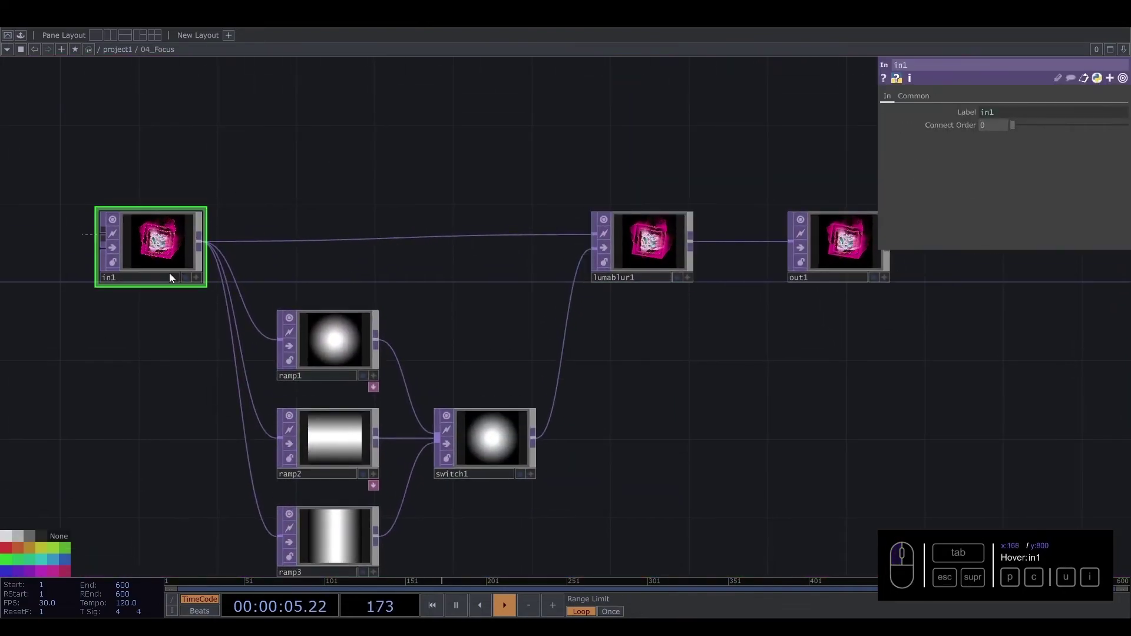
Inside 04_Focus, adjust lumablur1's White Filter Width.
{"action": "left_click", "coordinate": [350, 333]}
{"action": "left_click", "coordinate": [348, 532]}
{"action": "left_click_drag", "start_coordinate": [665, 251], "coordinate": [630, 296]}
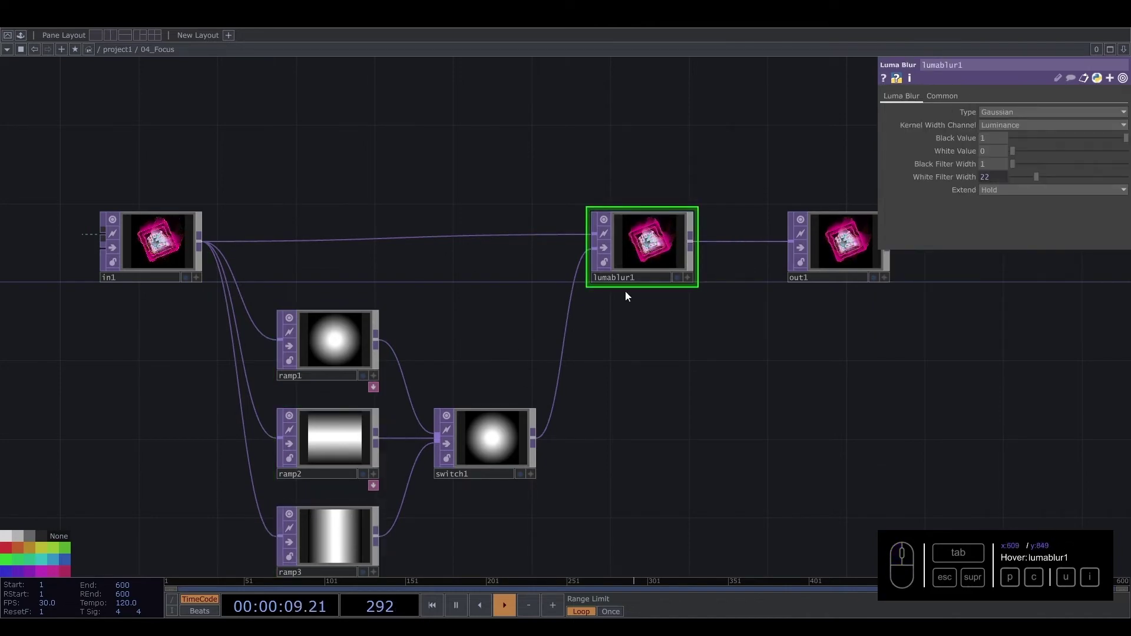
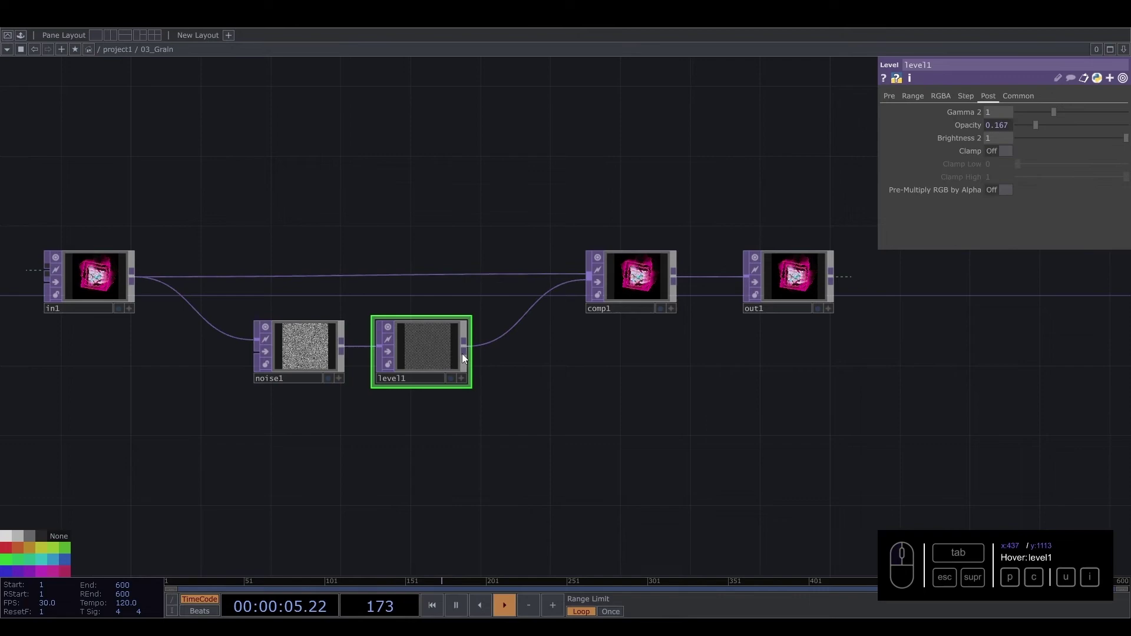
Set comp1 inside 03_Grain to Overlay so the faded noise blends onto its input.
{"action": "left_click", "coordinate": [630, 281]}
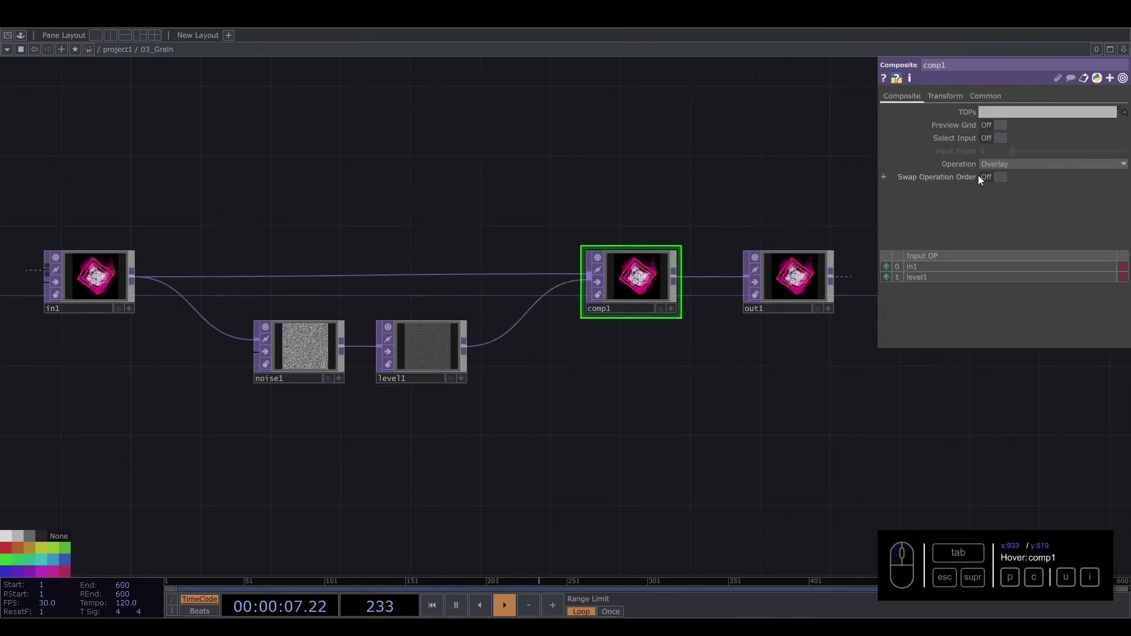
{"action": "left_click_drag", "start_coordinate": [553, 392], "coordinate": [608, 203]}
{"action": "left_click", "coordinate": [608, 203]}
{"action": "left_click", "coordinate": [348, 299]}
{"action": "left_click_drag", "start_coordinate": [544, 366], "coordinate": [513, 348]}
{"action": "left_click_drag", "start_coordinate": [514, 348], "coordinate": [458, 321]}
Wire 03_Grain between 04_Focus and out1 and return to the /project1 network.
{"action": "left_click", "coordinate": [449, 327]}
{"action": "left_click", "coordinate": [217, 370]}
{"action": "left_click", "coordinate": [450, 361]}
{"action": "left_click", "coordinate": [634, 433]}
{"action": "left_click", "coordinate": [522, 331]}
{"action": "key", "text": "p"}
{"action": "left_click_drag", "start_coordinate": [455, 299], "coordinate": [294, 265]}
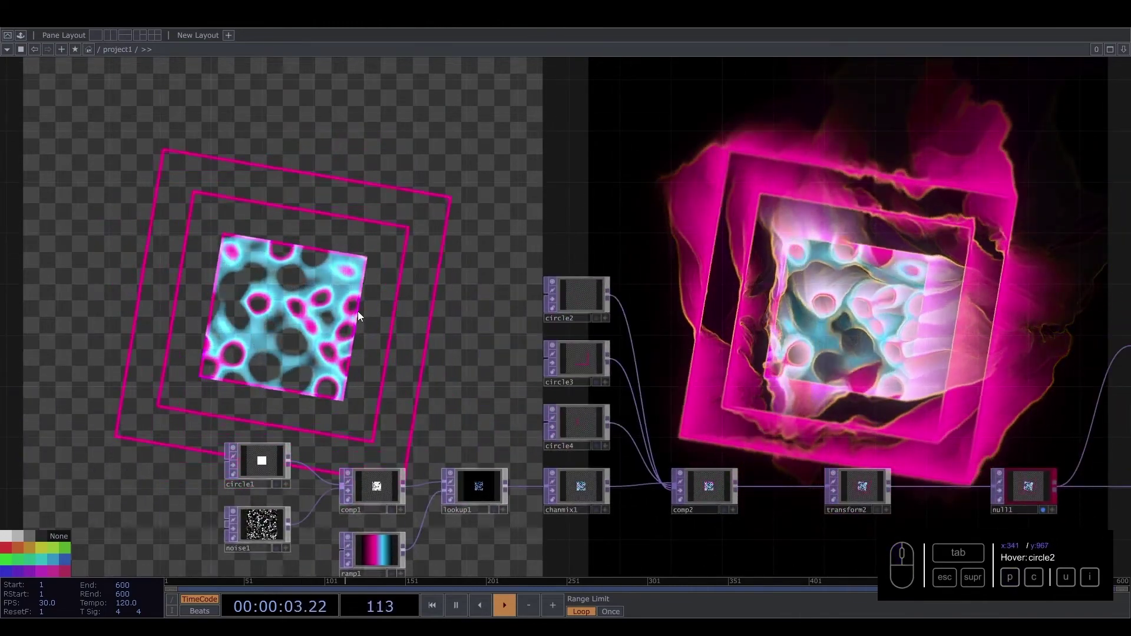
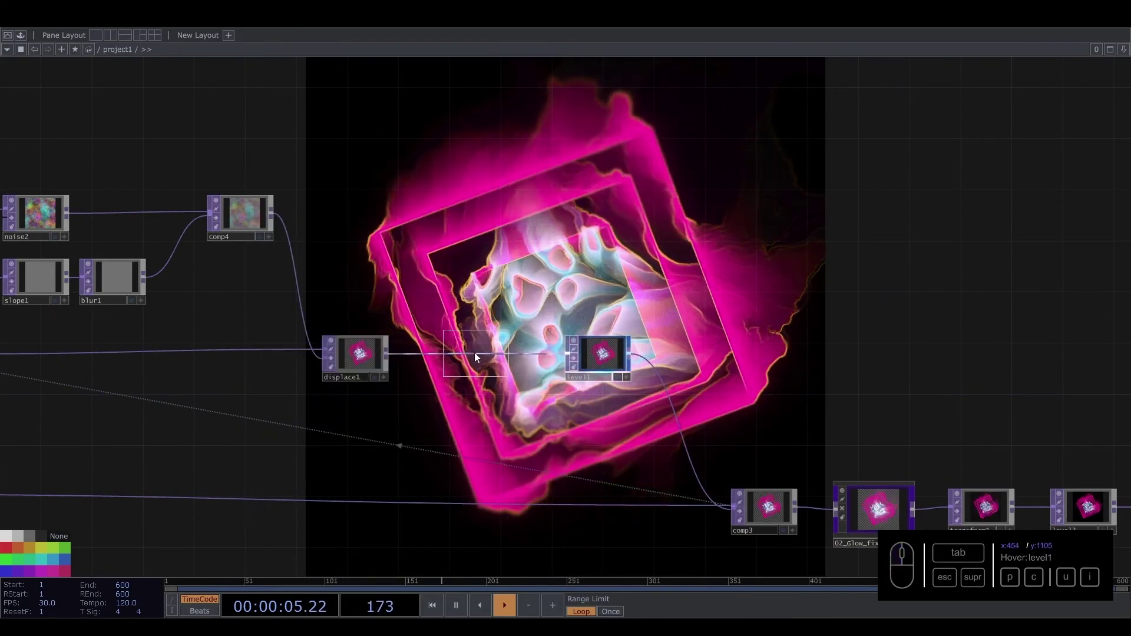
Insert transform3 between displace1 and level1 and reset its Rotate to 0.
{"action": "left_click", "coordinate": [478, 357]}
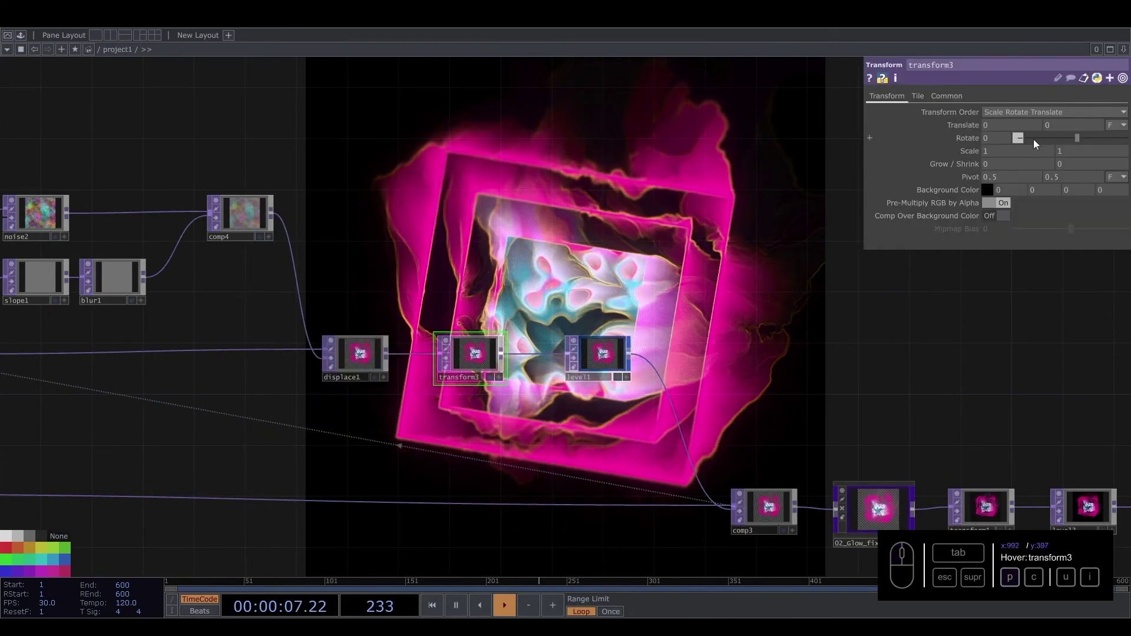
{"action": "middle_click", "coordinate": [1005, 144]}
{"action": "scroll", "scroll_direction": "up", "scroll_amount": 3}
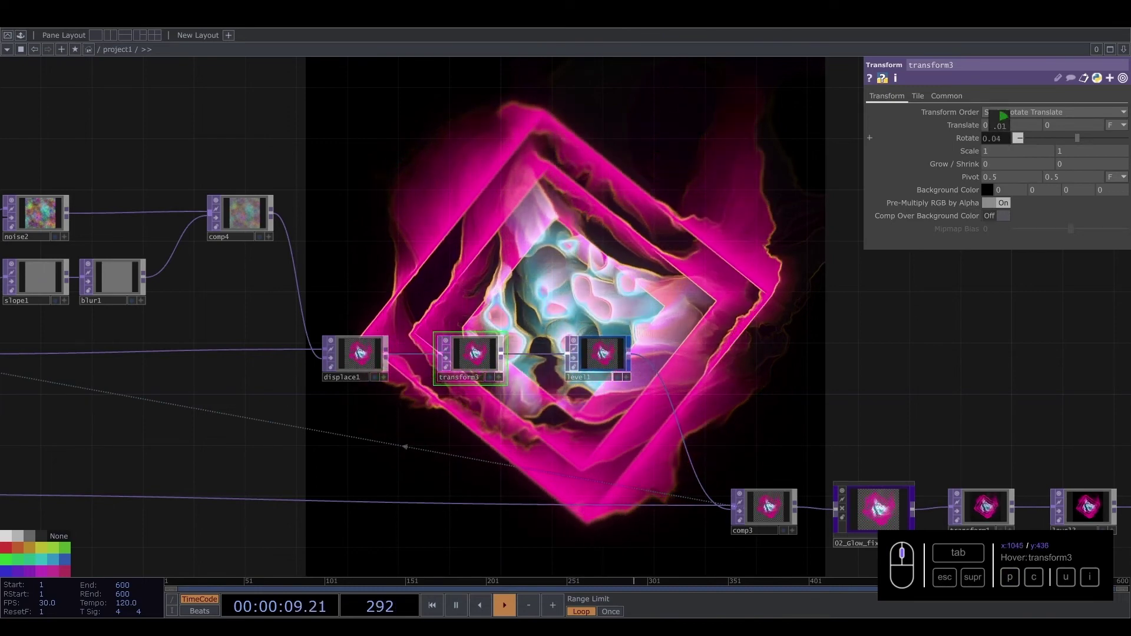
{"action": "left_click", "coordinate": [1013, 141]}
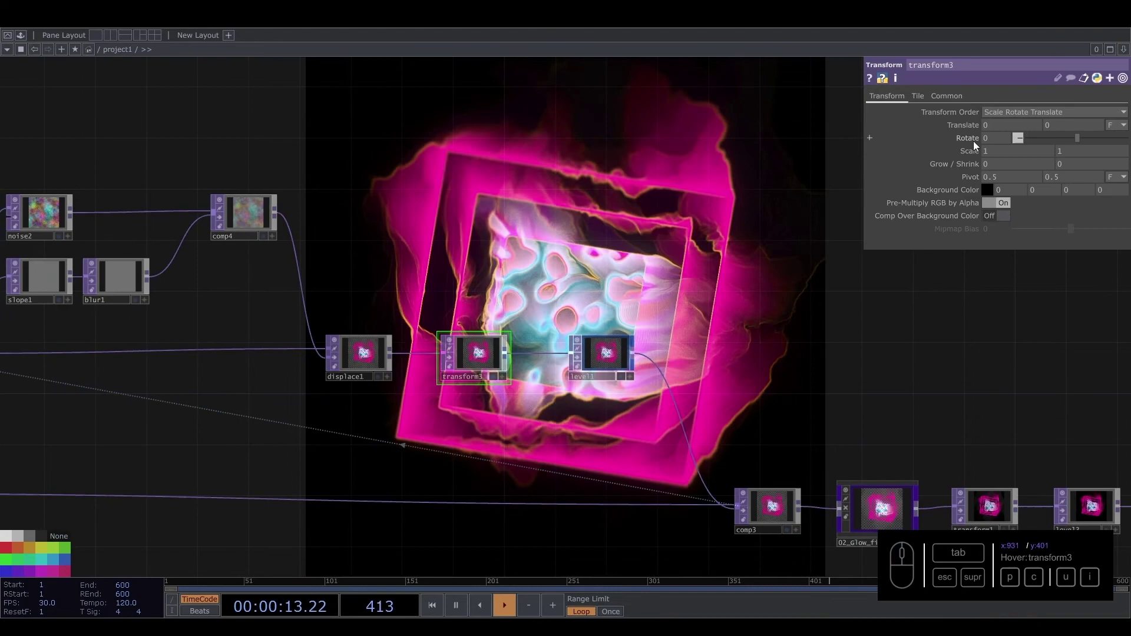
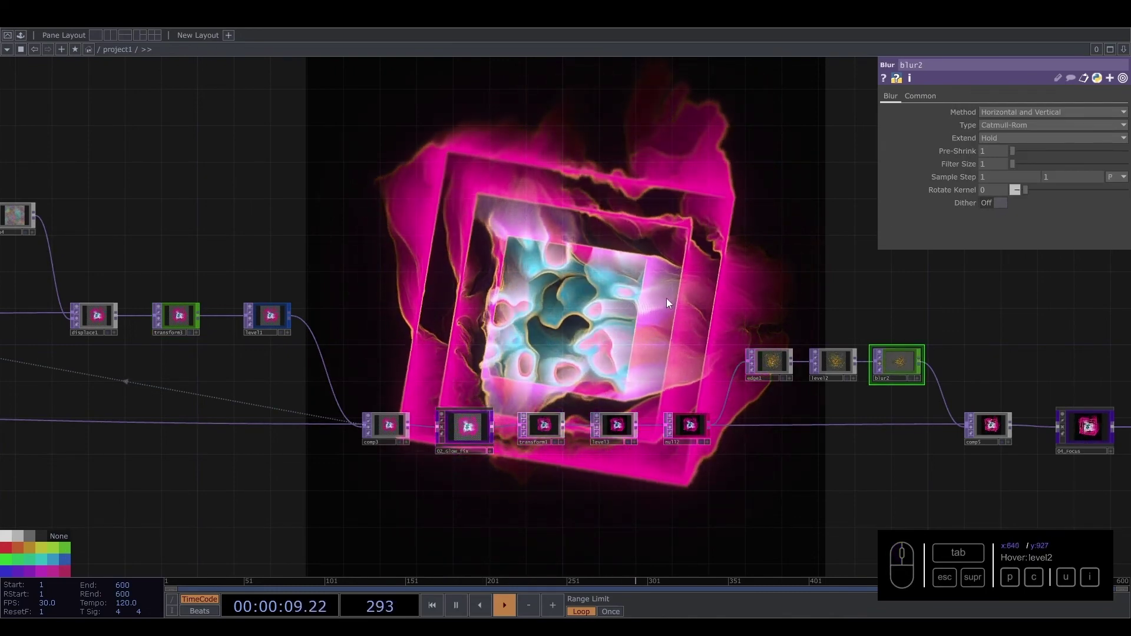
Bring transform2 into view and reveal its Rotate expression for editing.
{"action": "middle_click", "coordinate": [496, 401]}
{"action": "scroll", "scroll_direction": "up", "scroll_amount": 3}
{"action": "left_click_drag", "start_coordinate": [445, 343], "coordinate": [220, 488]}
{"action": "left_click", "coordinate": [226, 492]}
{"action": "left_click", "coordinate": [329, 465]}
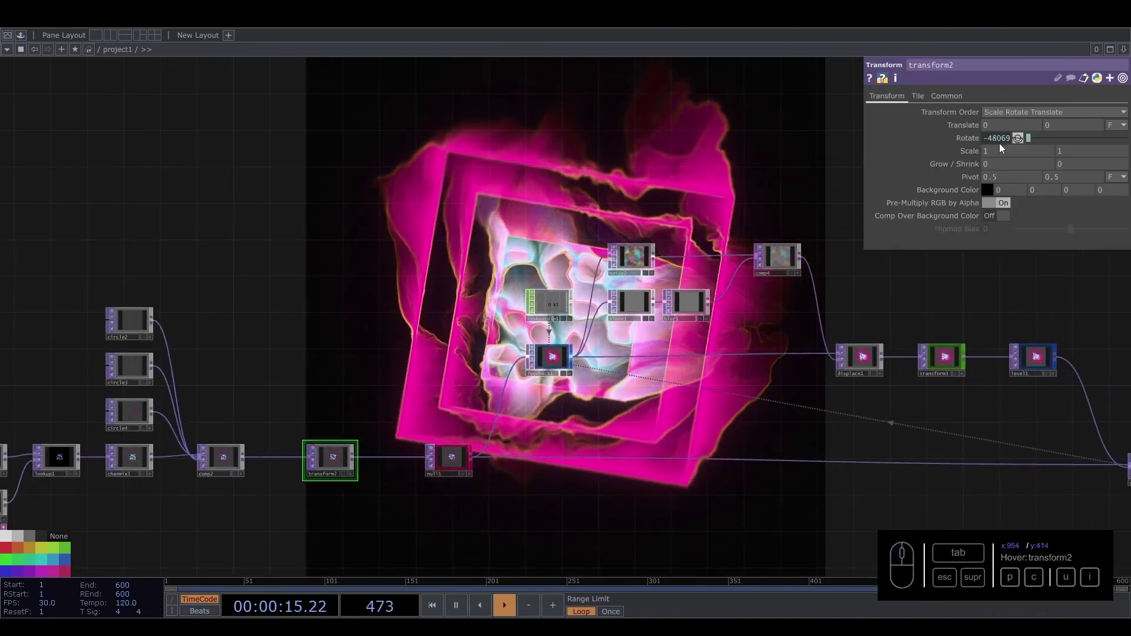
{"action": "left_click", "coordinate": [978, 139]}
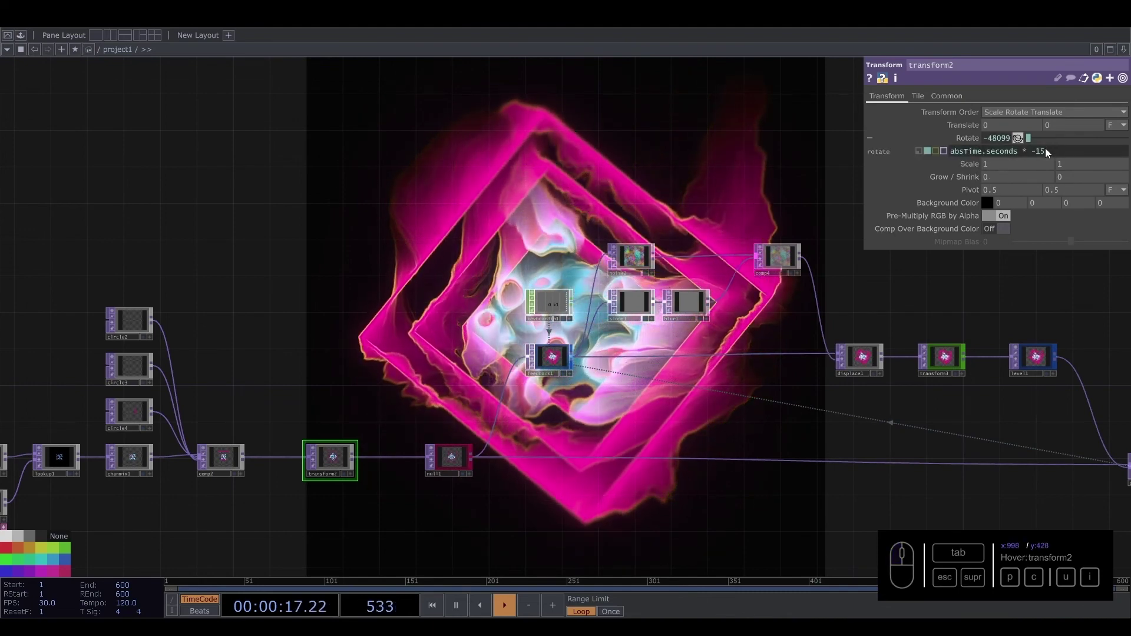
{"action": "left_click", "coordinate": [1043, 155]}
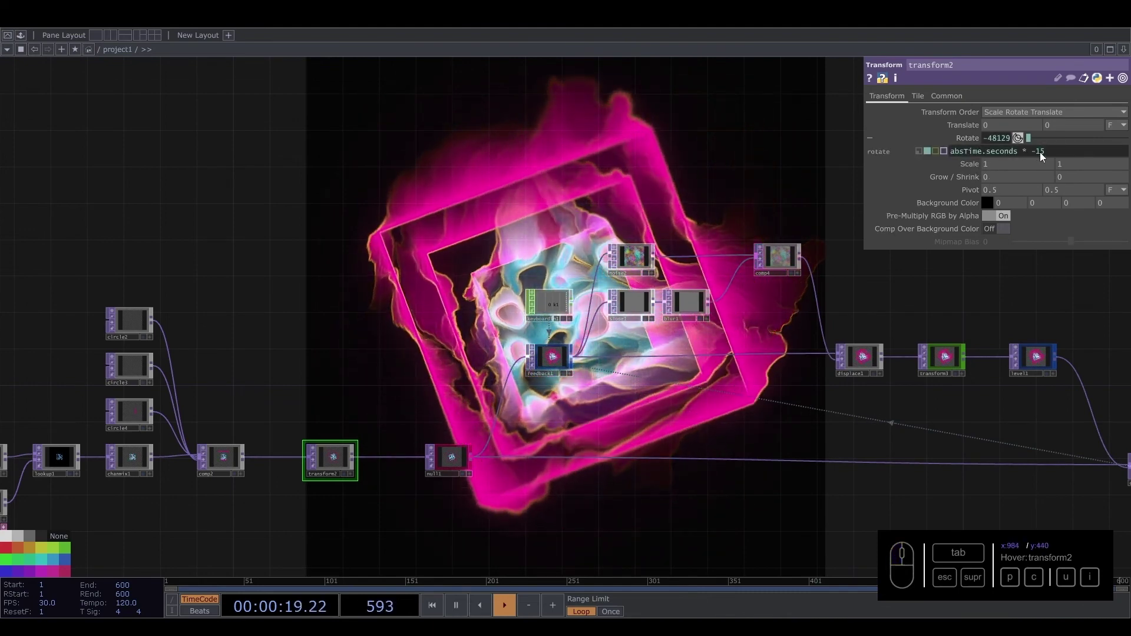
Try -25, then set transform2's Rotate back to absTime.seconds * -15.
{"action": "left_click", "coordinate": [745, 183]}
{"action": "left_click", "coordinate": [749, 169]}
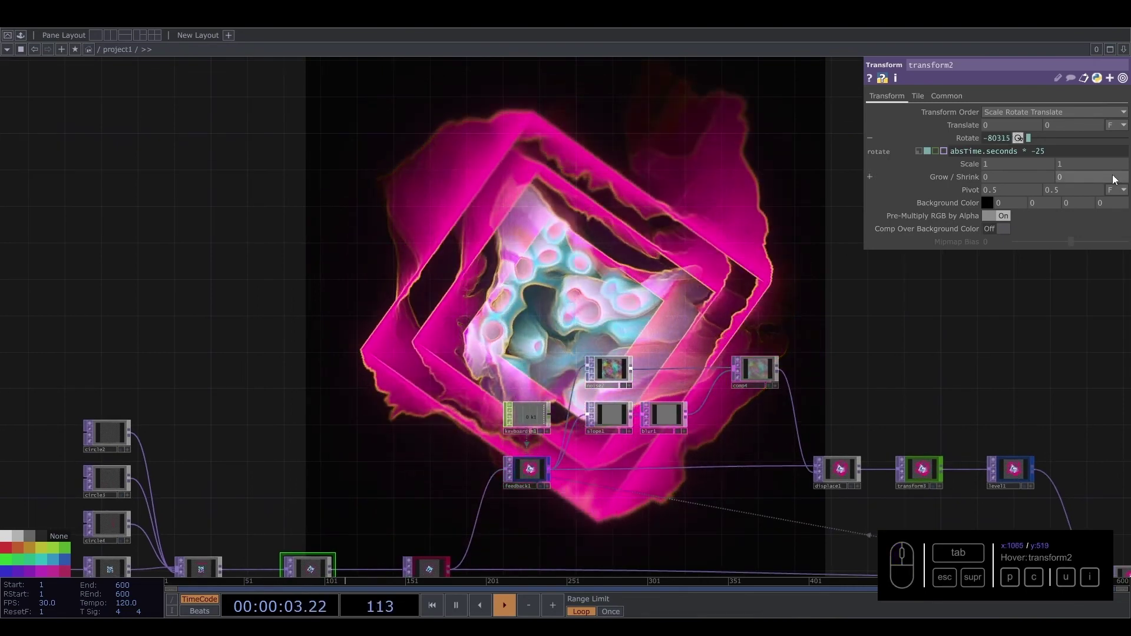
{"action": "left_click_drag", "start_coordinate": [1045, 152], "coordinate": [534, 284]}
{"action": "left_click", "coordinate": [517, 294]}
{"action": "middle_click", "coordinate": [426, 381]}
{"action": "left_click_drag", "start_coordinate": [363, 364], "coordinate": [665, 351]}
{"action": "left_click", "coordinate": [664, 351]}
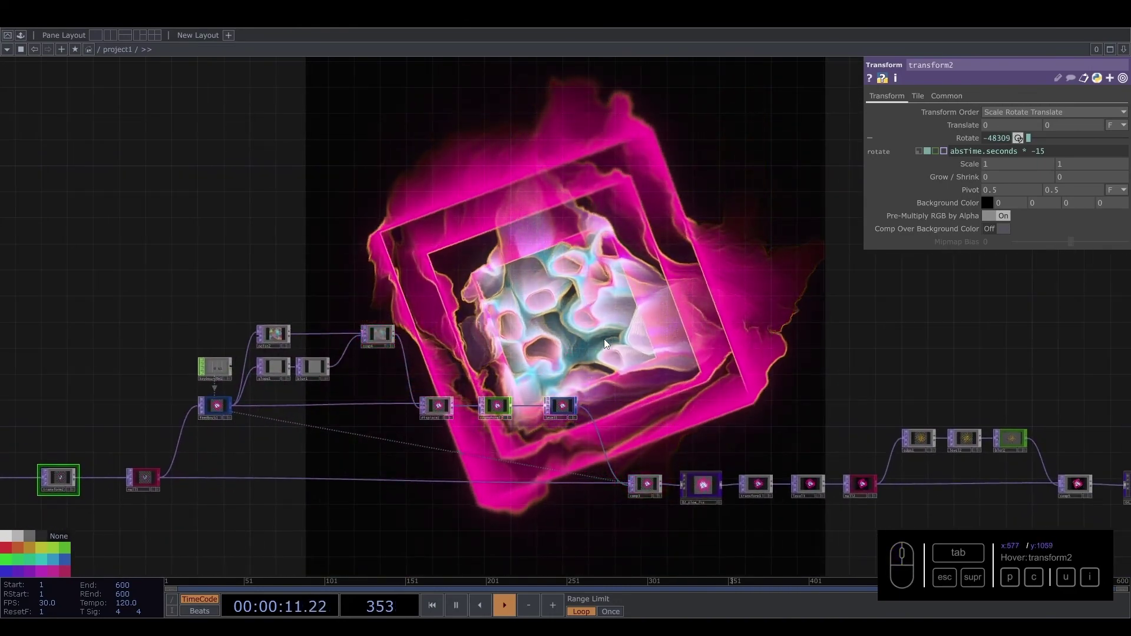